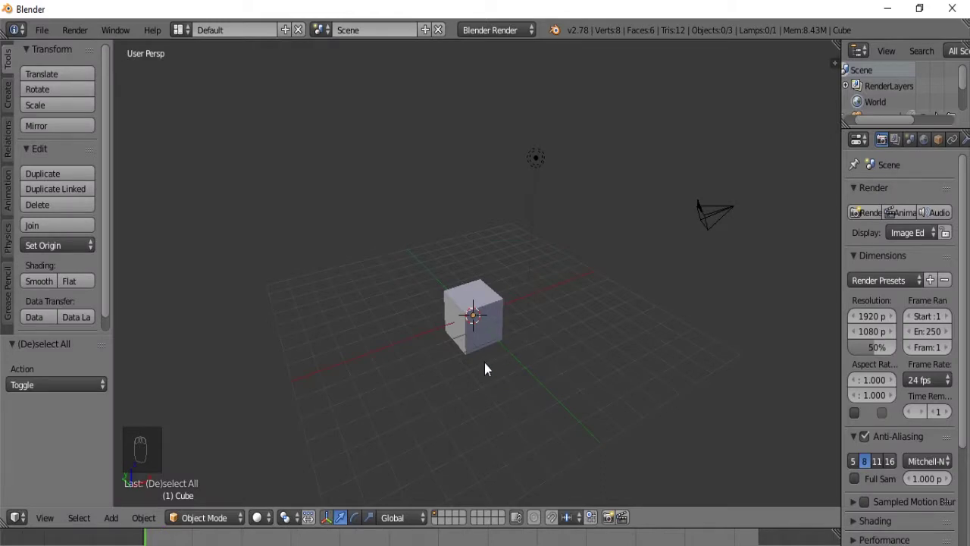
Step: Scale the default cube along one axis into a long bar
{"action": "left_click_drag", "start_coordinate": [466, 324], "coordinate": [488, 335]}
{"action": "left_click_drag", "start_coordinate": [488, 336], "coordinate": [435, 346]}
{"action": "key", "text": "s"}
{"action": "middle_click", "coordinate": [485, 327]}
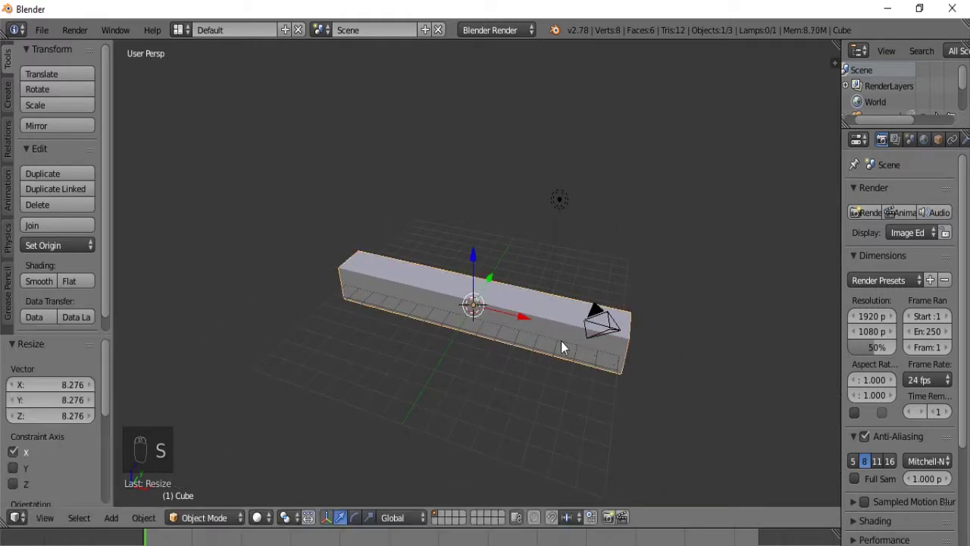
{"action": "key", "text": "s"}
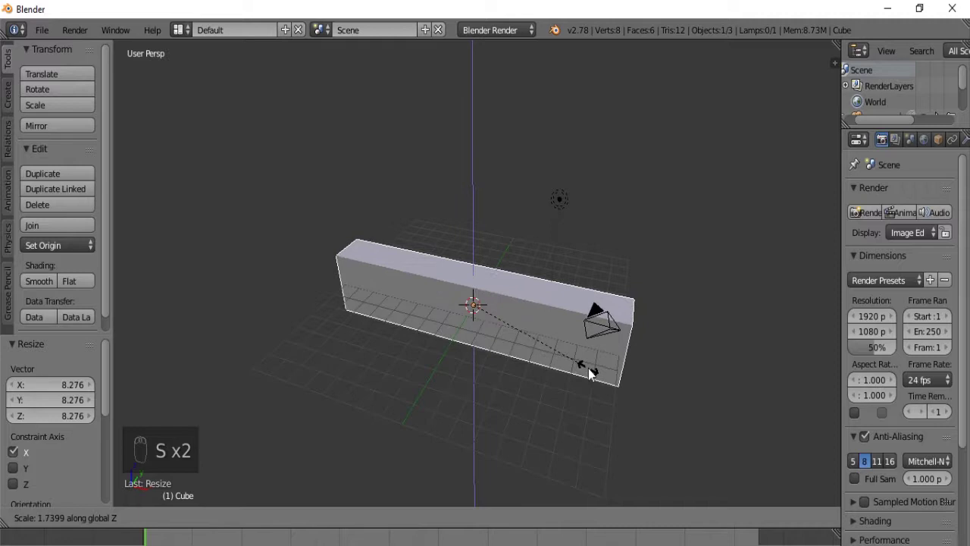
Step: Adjust the bar's width and make it taller, then face it from the front
{"action": "key", "text": "s"}
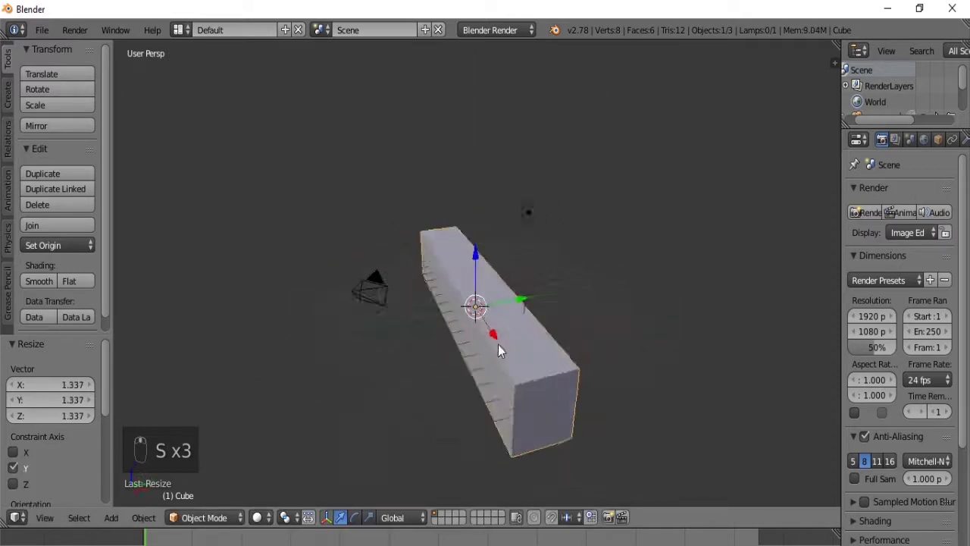
{"action": "left_click_drag", "start_coordinate": [482, 253], "coordinate": [487, 232]}
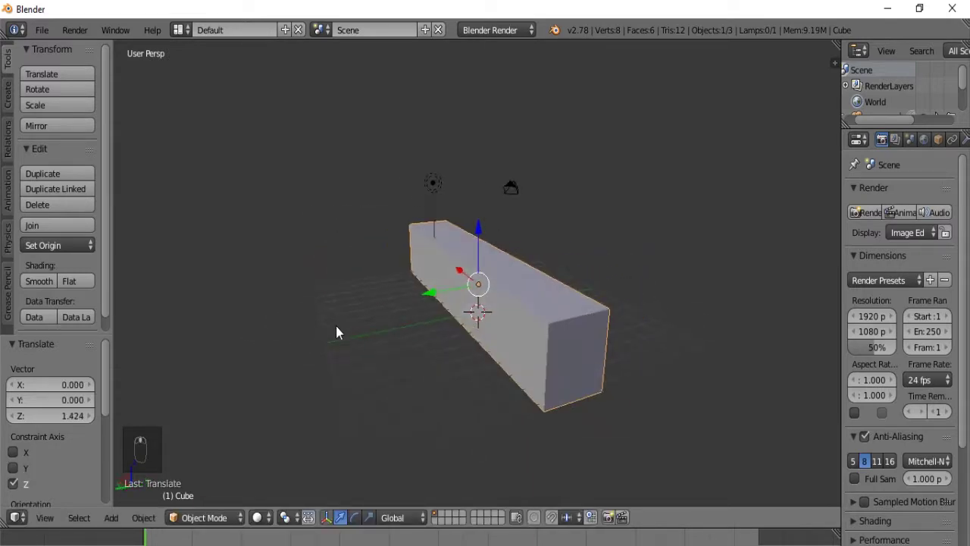
{"action": "key", "text": "s"}
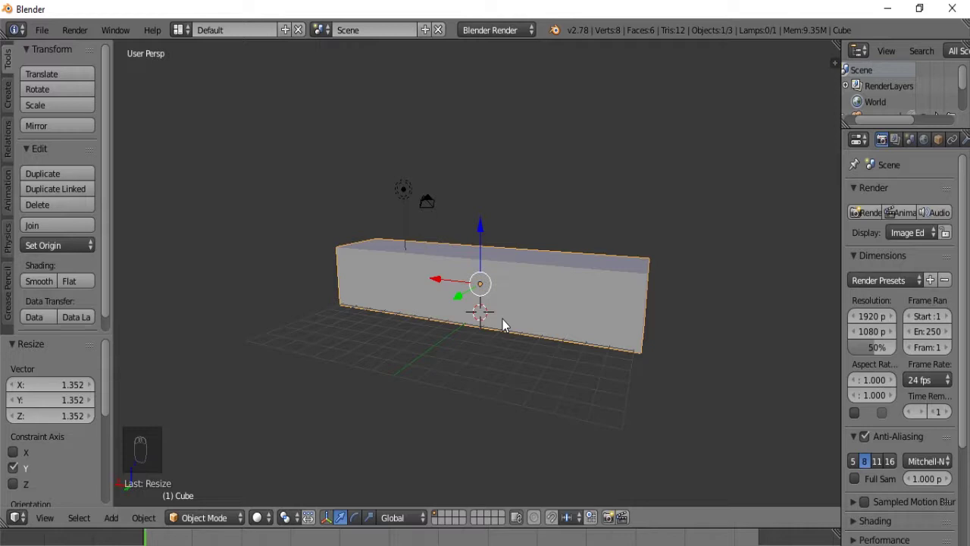
{"action": "key", "text": "KP_1"}
Step: In Edit Mode, loop-cut the block into many evenly spaced vertical segments and show it as wireframe
{"action": "key", "text": "KP_5"}
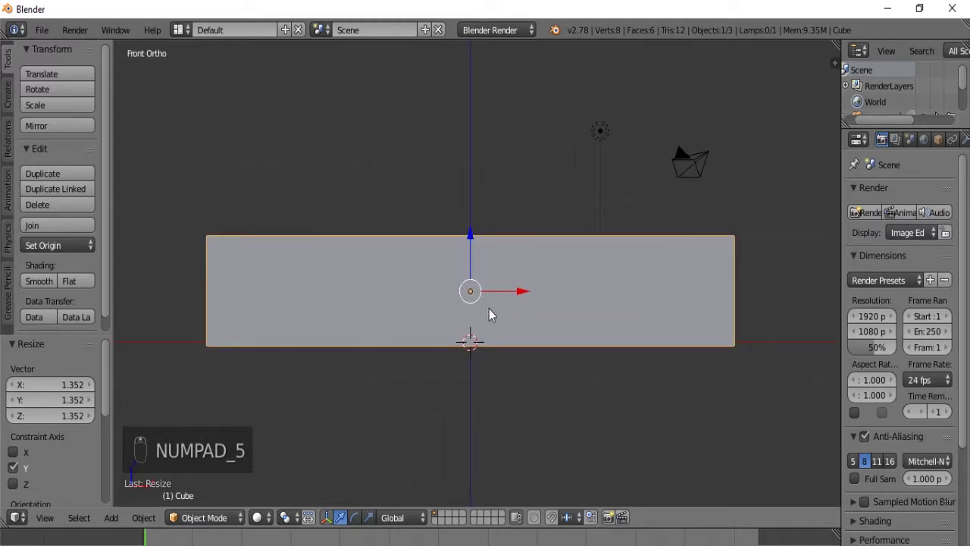
{"action": "key", "text": "Tab"}
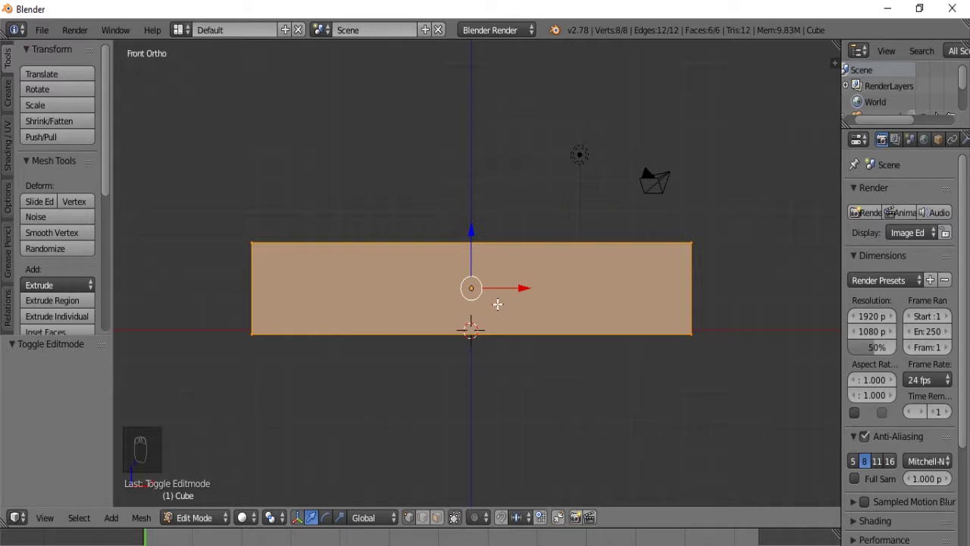
{"action": "key", "text": "ctrl+r"}
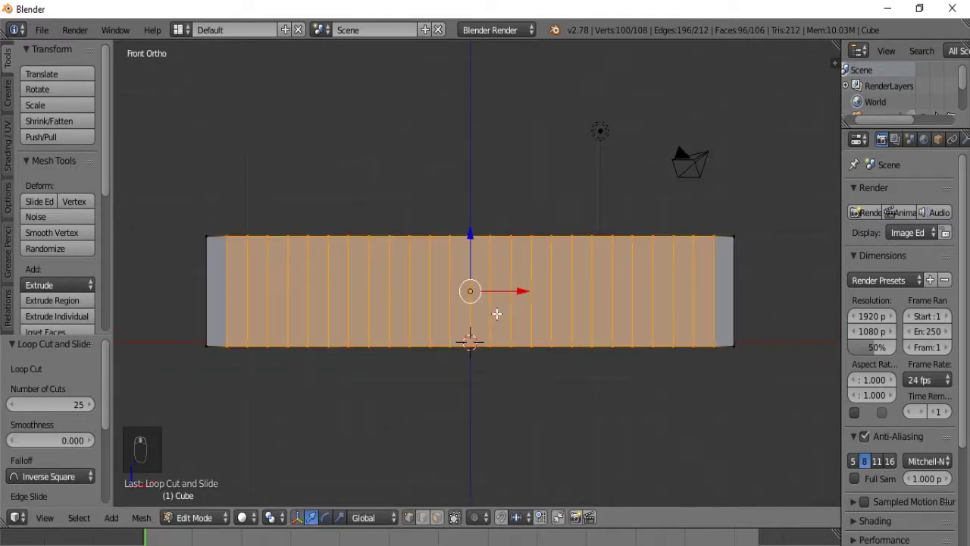
{"action": "key", "text": "z"}
Step: Box-select the middle bottom vertices and raise them to start the arch
{"action": "key", "text": "a"}
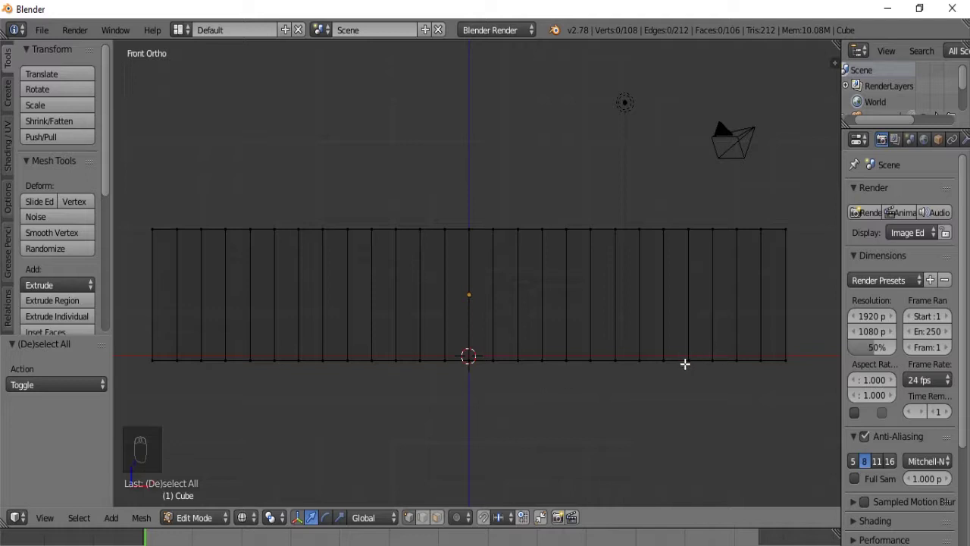
{"action": "left_click_drag", "start_coordinate": [687, 360], "coordinate": [690, 303]}
{"action": "left_click", "coordinate": [689, 303]}
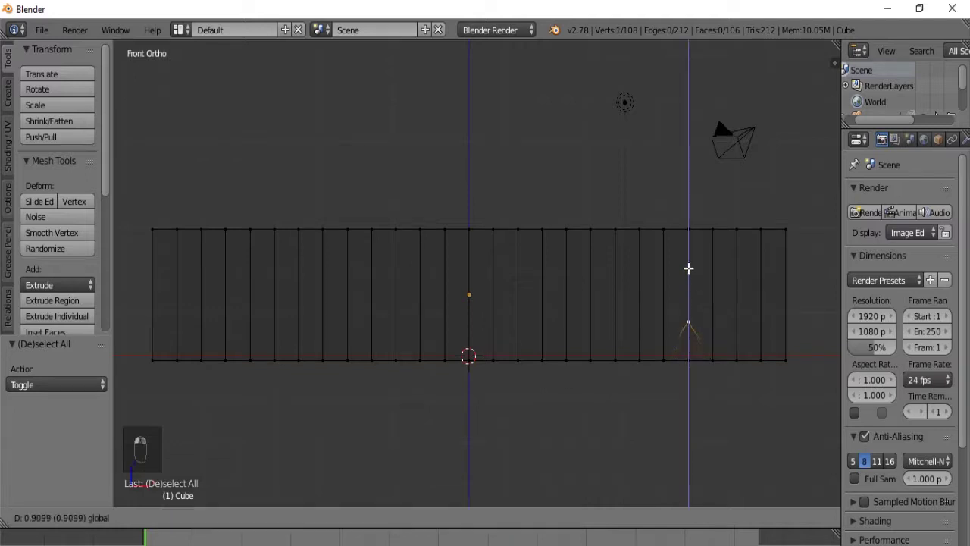
{"action": "key", "text": "ctrl+z"}
{"action": "key", "text": "a"}
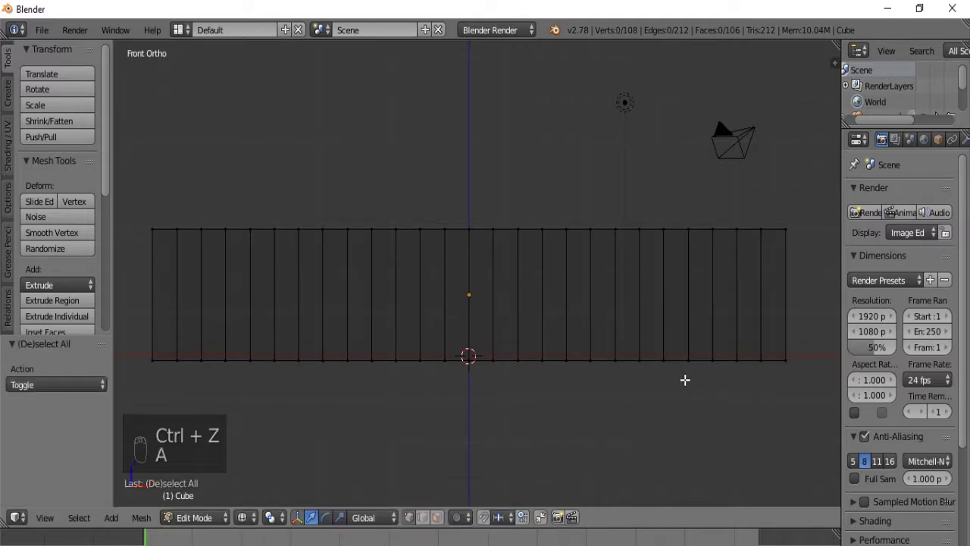
{"action": "key", "text": "b"}
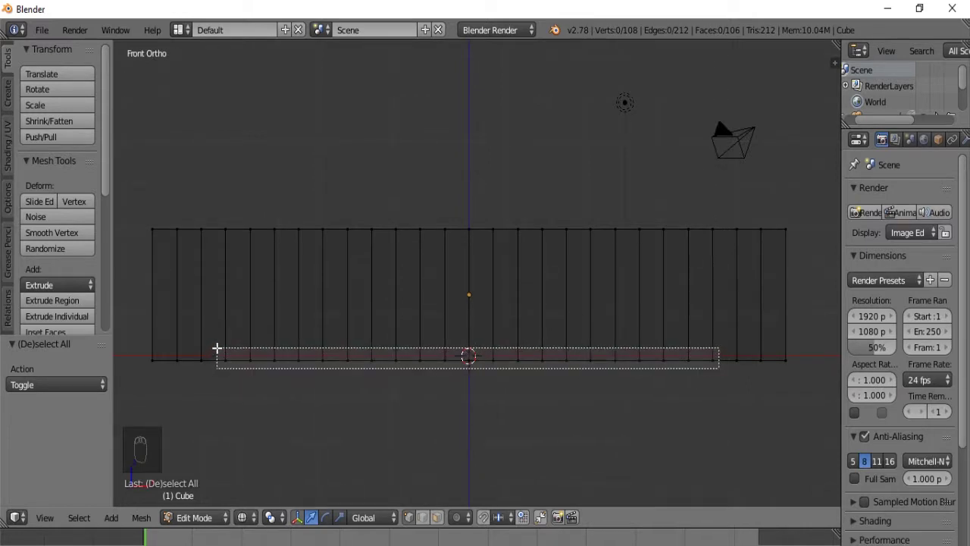
{"action": "left_click", "coordinate": [469, 300]}
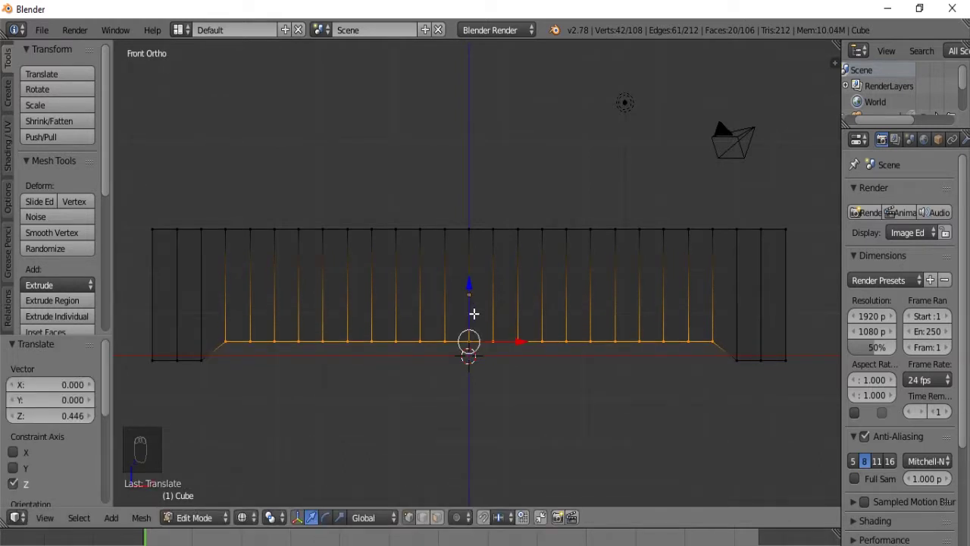
{"action": "key", "text": "a"}
{"action": "key", "text": "b"}
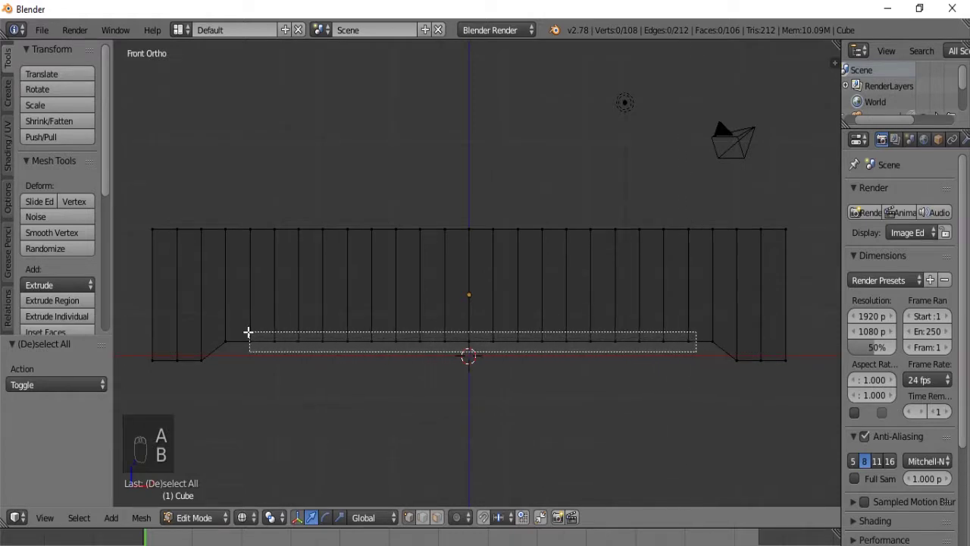
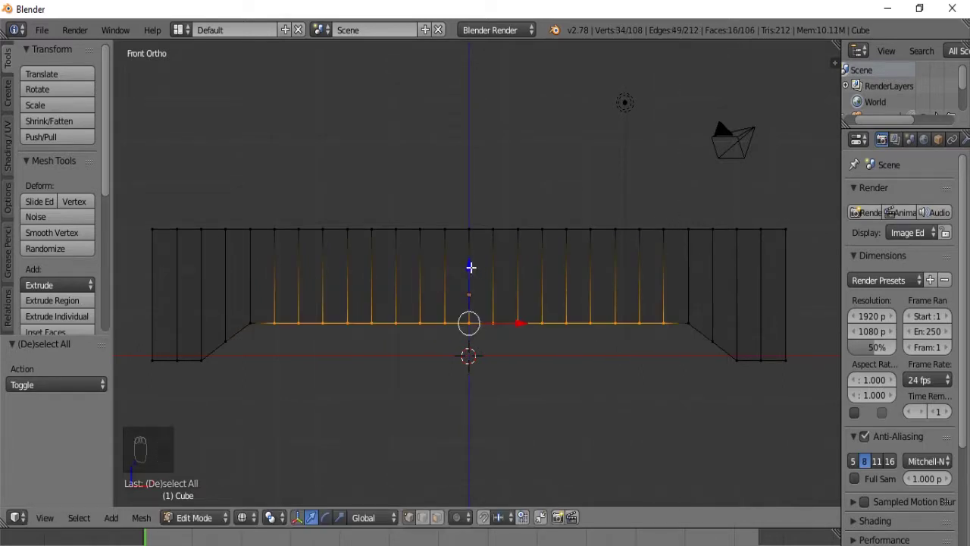
{"action": "left_click_drag", "start_coordinate": [472, 262], "coordinate": [481, 265]}
{"action": "key", "text": "a"}
Step: Raise successively narrower rows of bottom vertices to shape the arch into stepped curves
{"action": "key", "text": "b"}
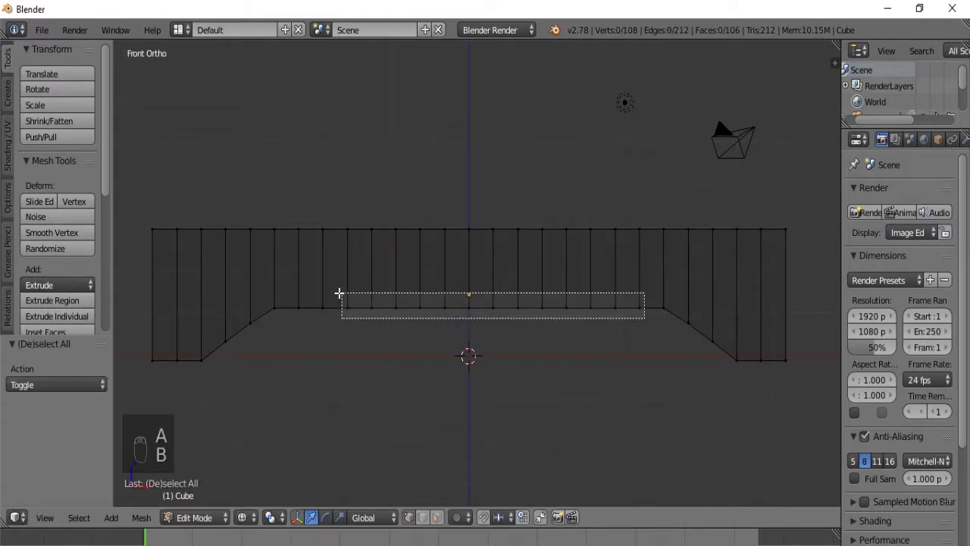
{"action": "left_click_drag", "start_coordinate": [465, 250], "coordinate": [546, 310]}
{"action": "key", "text": "a"}
{"action": "key", "text": "b"}
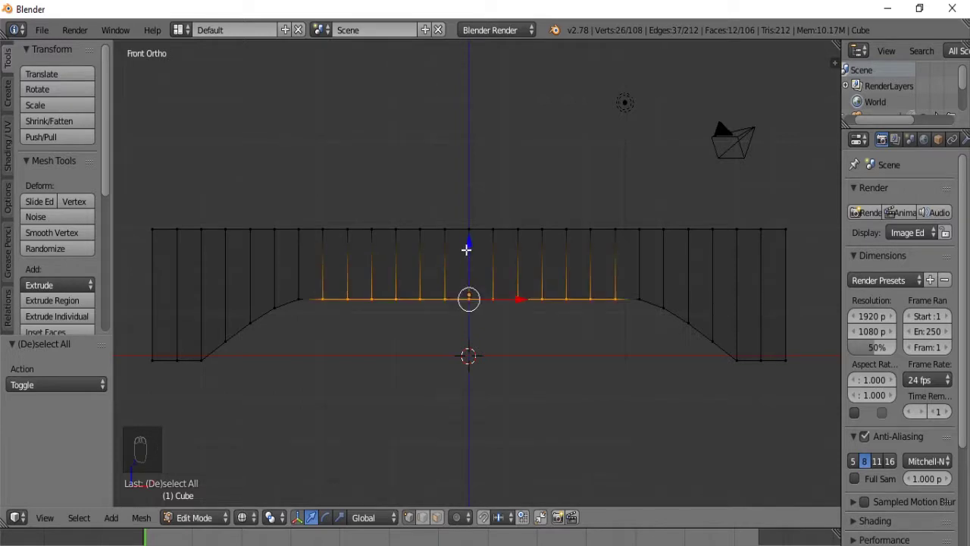
{"action": "left_click_drag", "start_coordinate": [468, 239], "coordinate": [572, 297]}
{"action": "key", "text": "a"}
{"action": "key", "text": "b"}
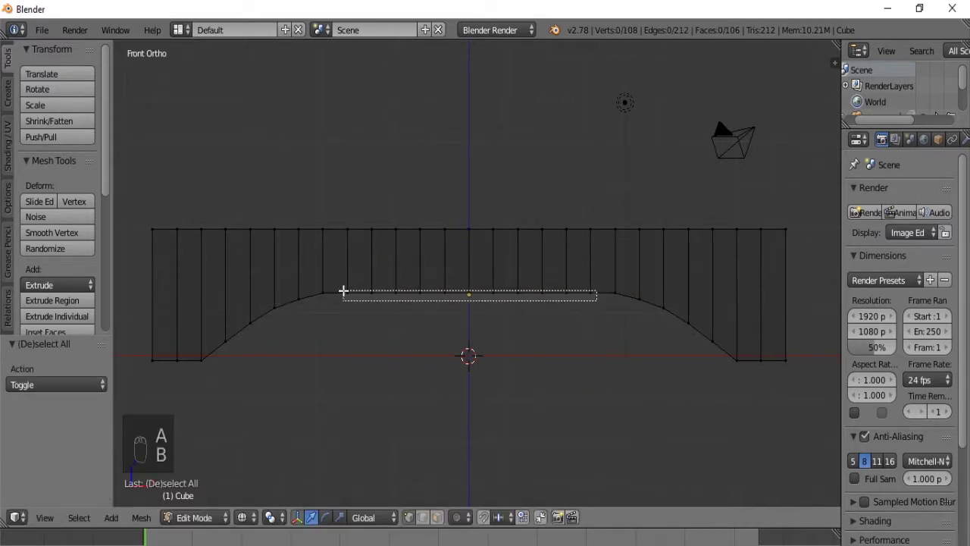
{"action": "left_click_drag", "start_coordinate": [467, 236], "coordinate": [589, 312]}
{"action": "key", "text": "a"}
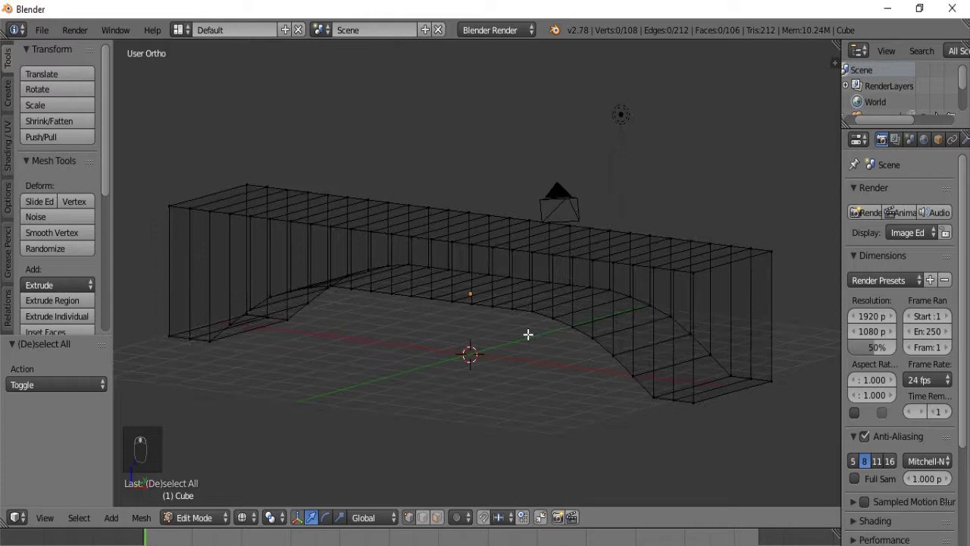
Step: Show the arched block in solid shading and inspect it from the front and an angle
{"action": "key", "text": "z"}
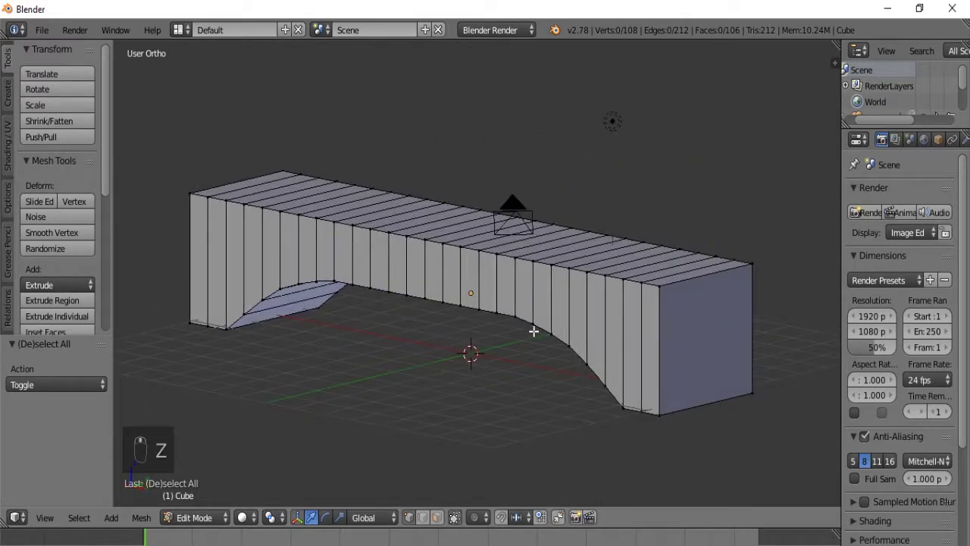
{"action": "key", "text": "KP_1"}
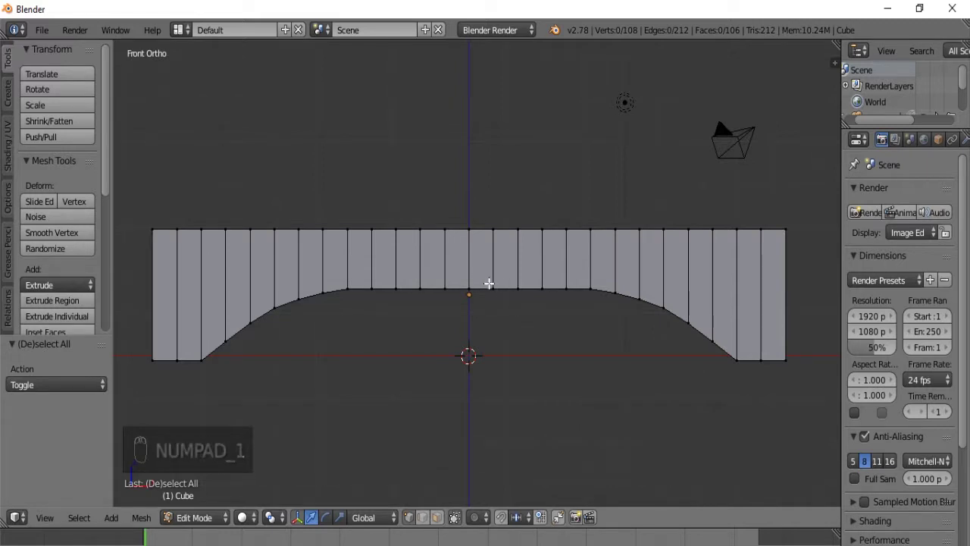
{"action": "middle_click", "coordinate": [531, 258]}
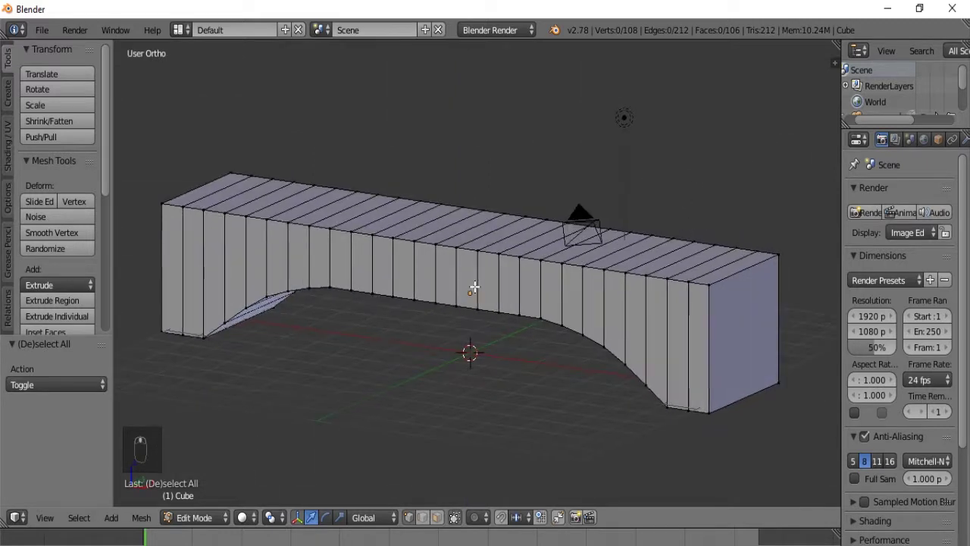
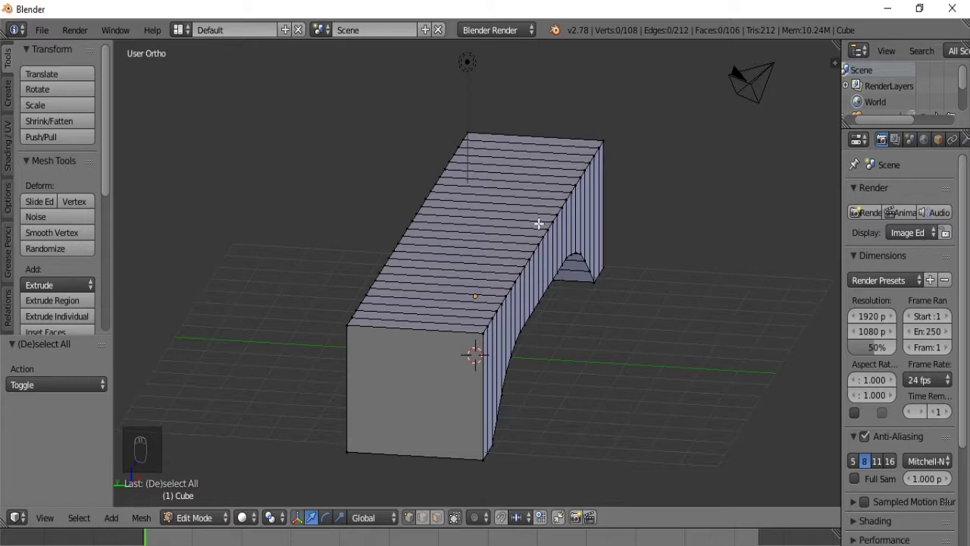
Step: From the top view, add two lengthwise loop cuts near both long sides, then check front and side views
{"action": "key", "text": "KP_7"}
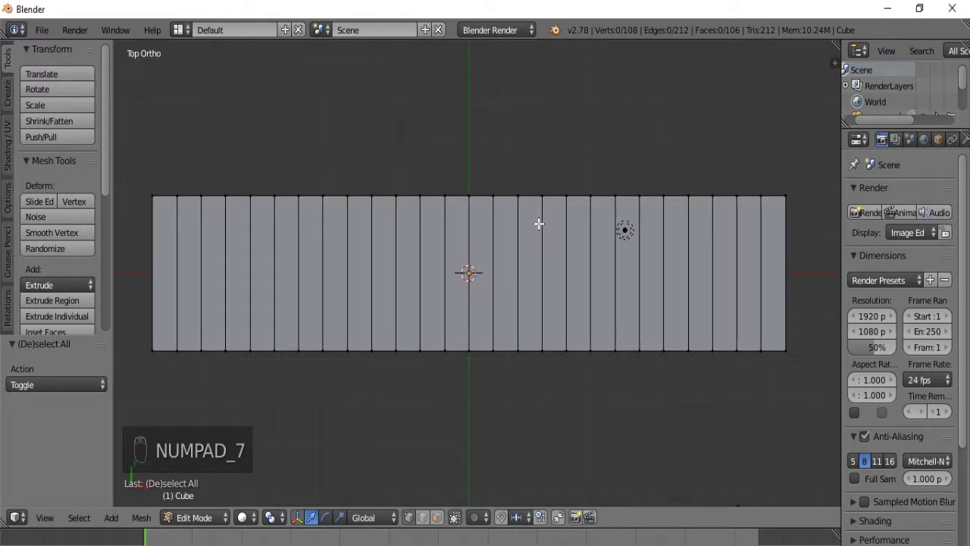
{"action": "key", "text": "ctrl+r"}
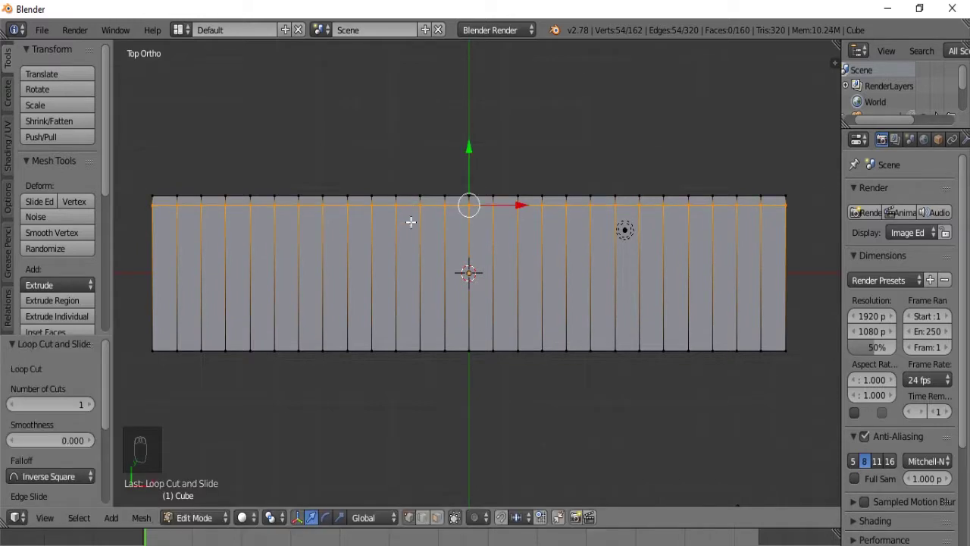
{"action": "key", "text": "ctrl+r"}
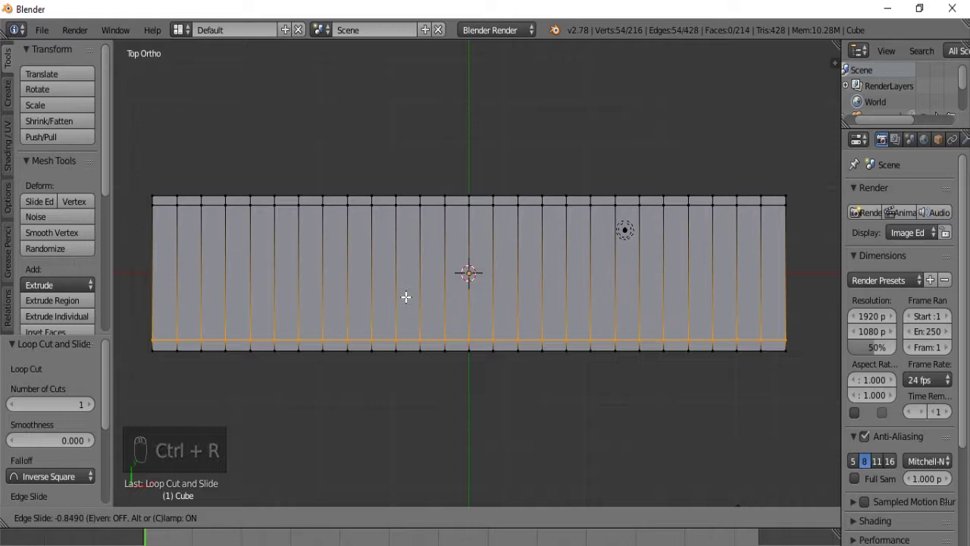
{"action": "key", "text": "a"}
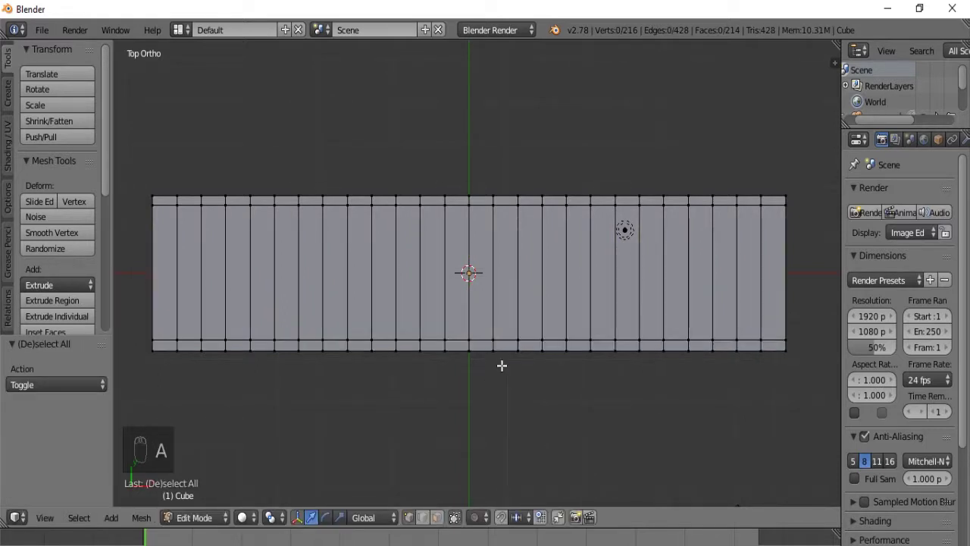
{"action": "key", "text": "KP_1"}
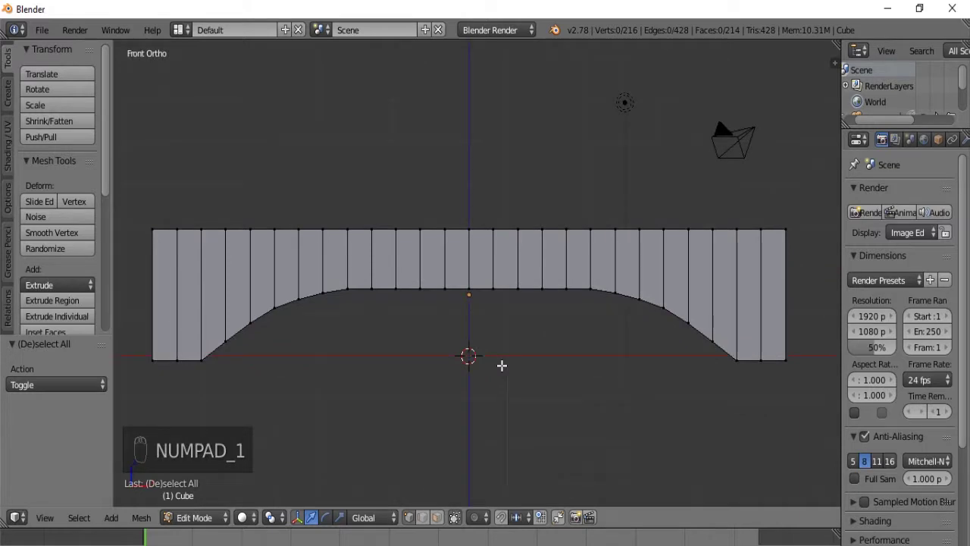
{"action": "key", "text": "KP_3"}
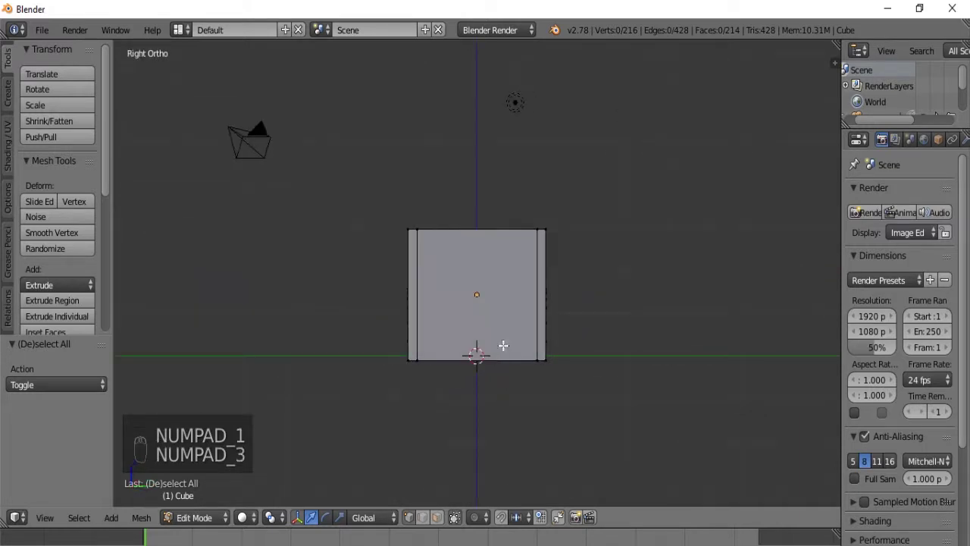
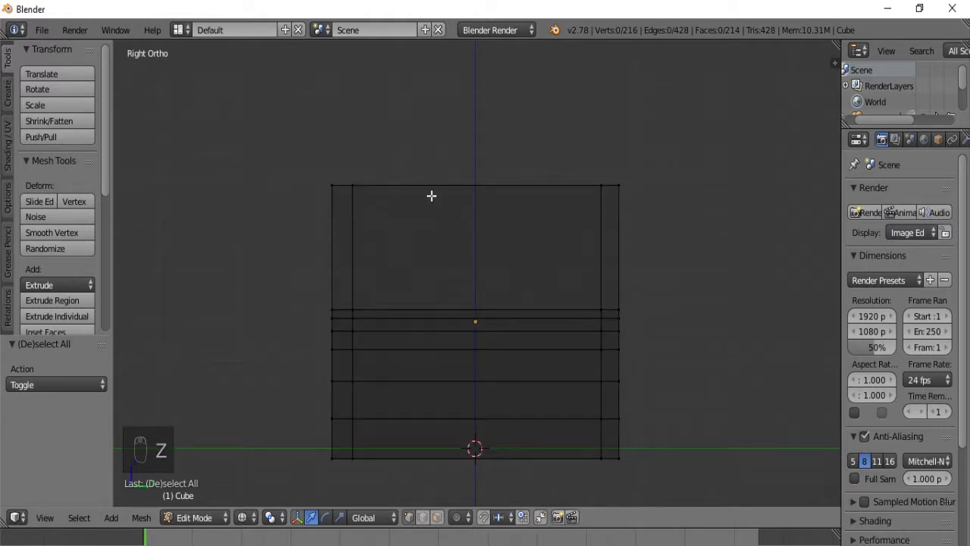
Step: Box-select the narrow top faces of both side walls
{"action": "key", "text": "b"}
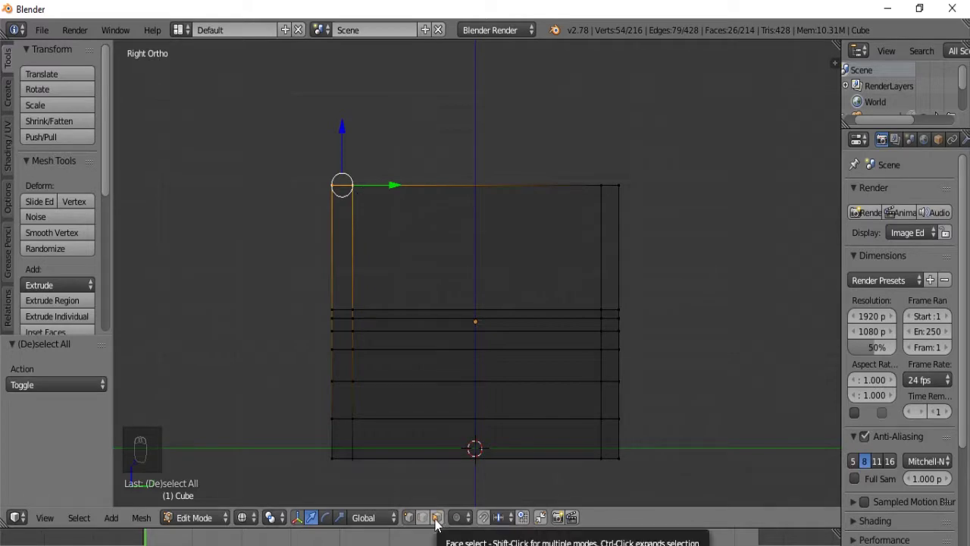
{"action": "left_click_drag", "start_coordinate": [438, 523], "coordinate": [395, 228]}
{"action": "middle_click", "coordinate": [396, 228]}
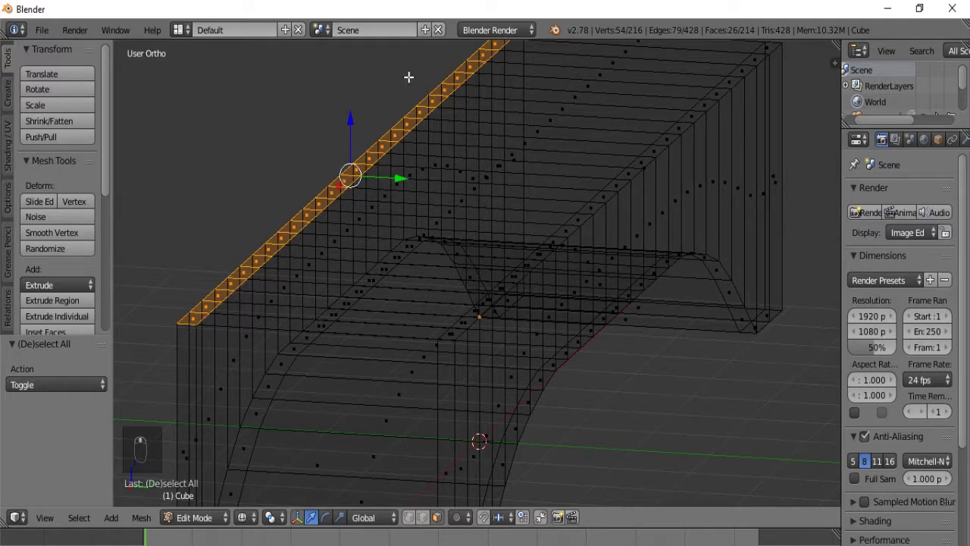
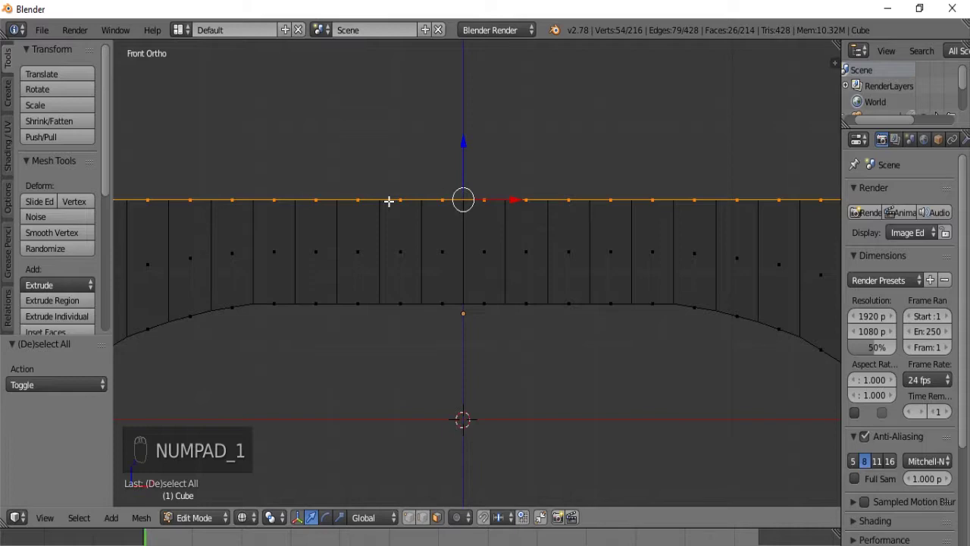
{"action": "key", "text": "KP_3"}
{"action": "key", "text": "b"}
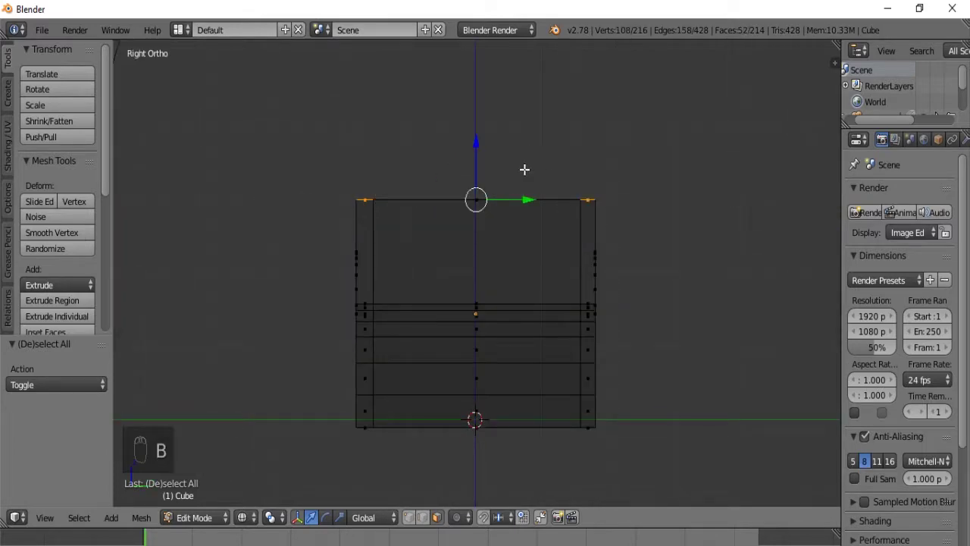
{"action": "left_click", "coordinate": [515, 177]}
{"action": "left_click_drag", "start_coordinate": [499, 187], "coordinate": [490, 192]}
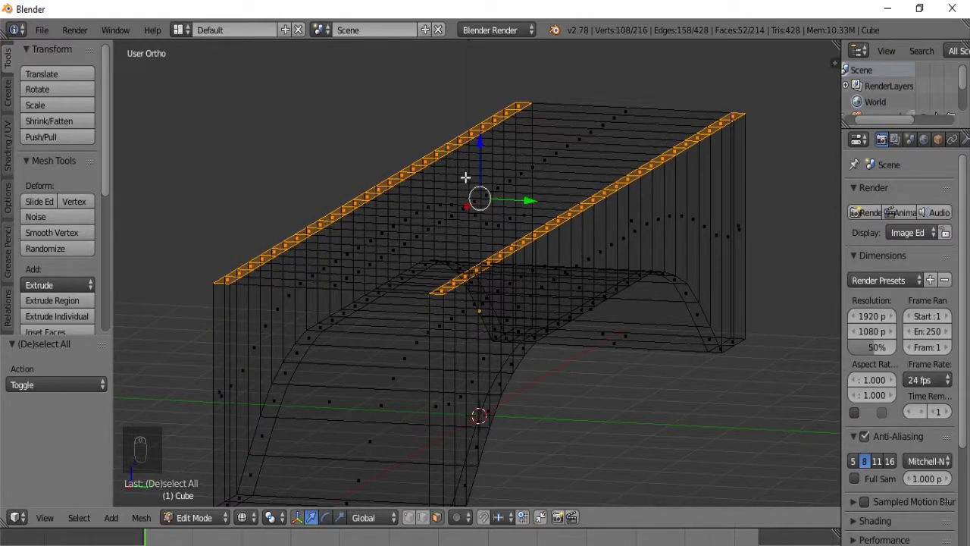
Step: Extrude the wall tops upward into railings and check them in solid view
{"action": "key", "text": "e"}
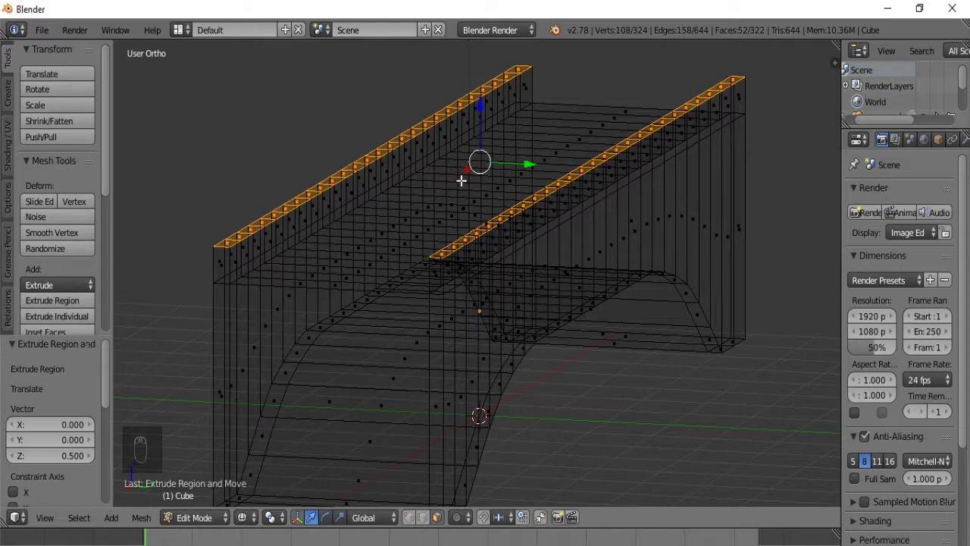
{"action": "key", "text": "z"}
{"action": "left_click_drag", "start_coordinate": [522, 176], "coordinate": [526, 198]}
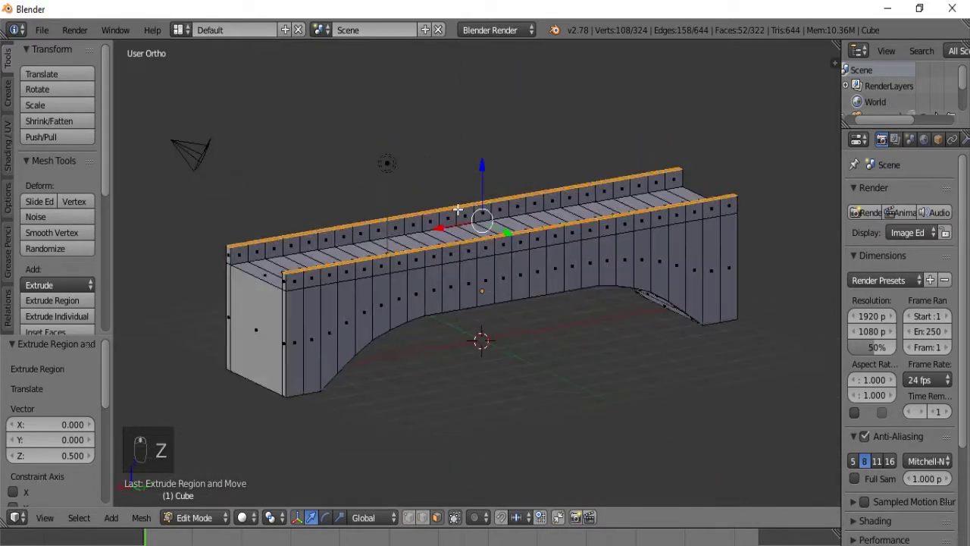
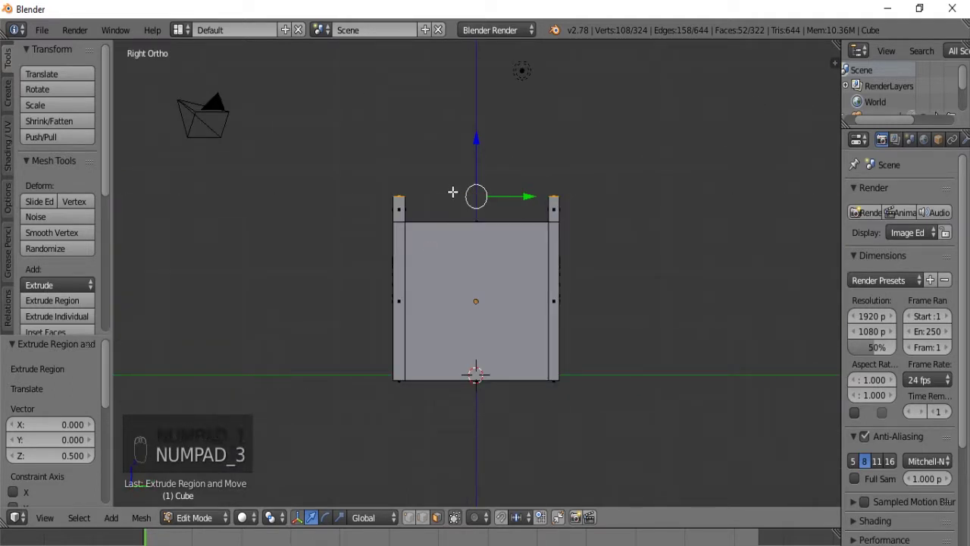
Step: Select both railings' outer top corners and lower them vertically to slope the railing tops
{"action": "key", "text": "z"}
{"action": "key", "text": "a"}
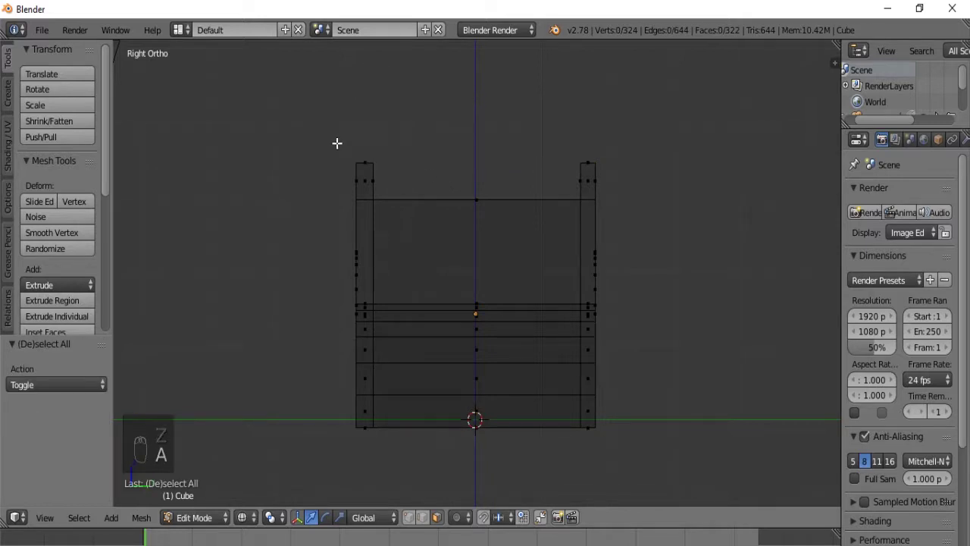
{"action": "left_click_drag", "start_coordinate": [413, 521], "coordinate": [362, 172]}
{"action": "key", "text": "b"}
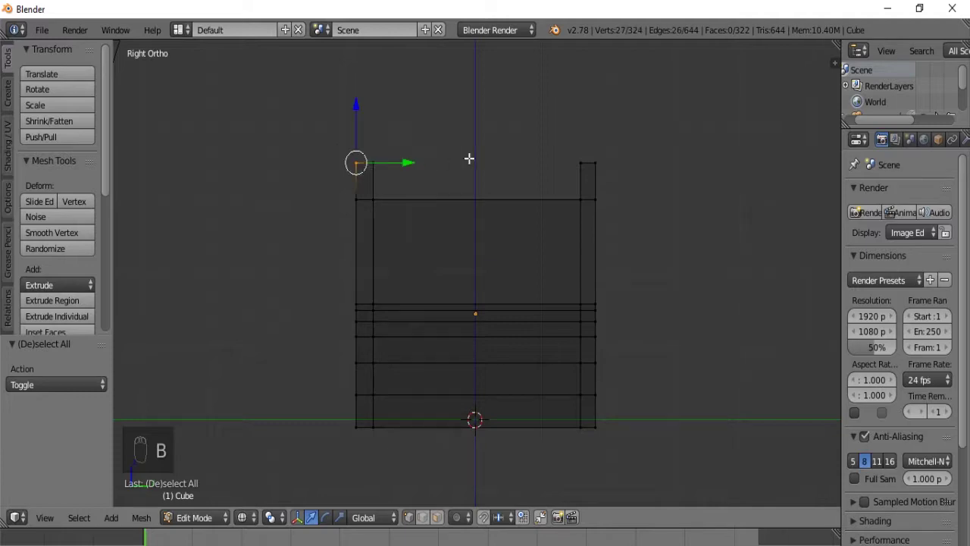
{"action": "key", "text": "b"}
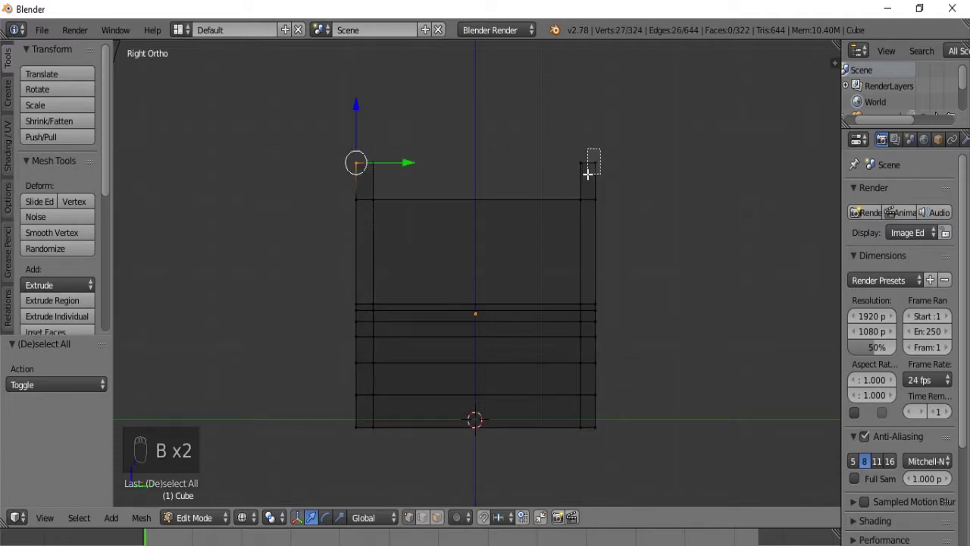
{"action": "left_click_drag", "start_coordinate": [558, 188], "coordinate": [545, 221]}
{"action": "key", "text": "KP_1"}
{"action": "key", "text": "KP_3"}
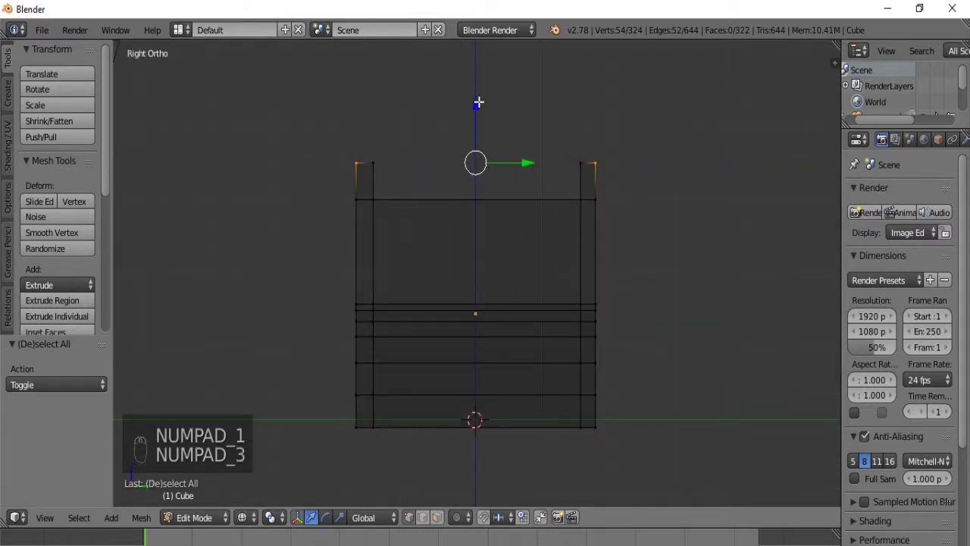
{"action": "left_click_drag", "start_coordinate": [478, 101], "coordinate": [477, 124]}
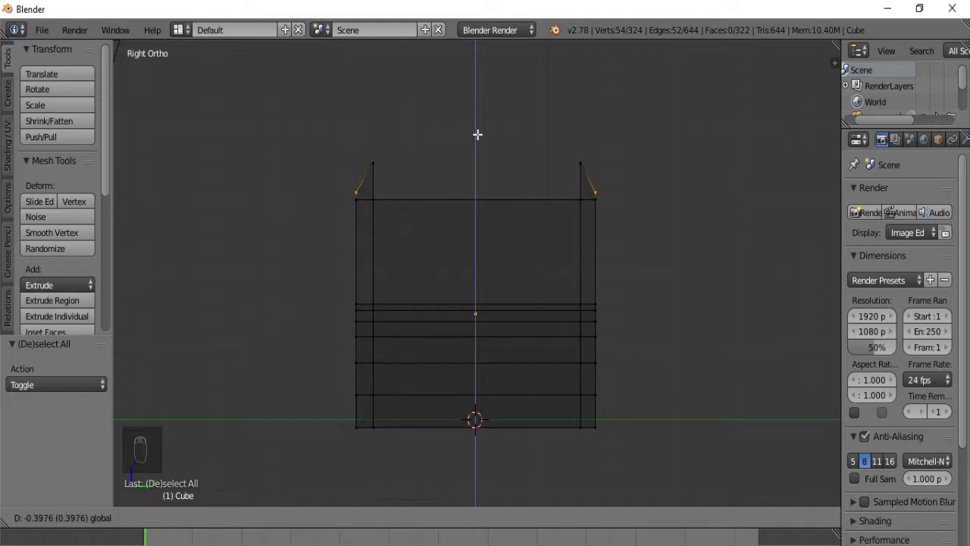
Step: Inspect the sloped railings in solid view and scale the selected corners along one axis
{"action": "left_click_drag", "start_coordinate": [478, 127], "coordinate": [530, 177]}
{"action": "middle_click", "coordinate": [509, 187]}
{"action": "middle_click", "coordinate": [503, 188]}
{"action": "key", "text": "z"}
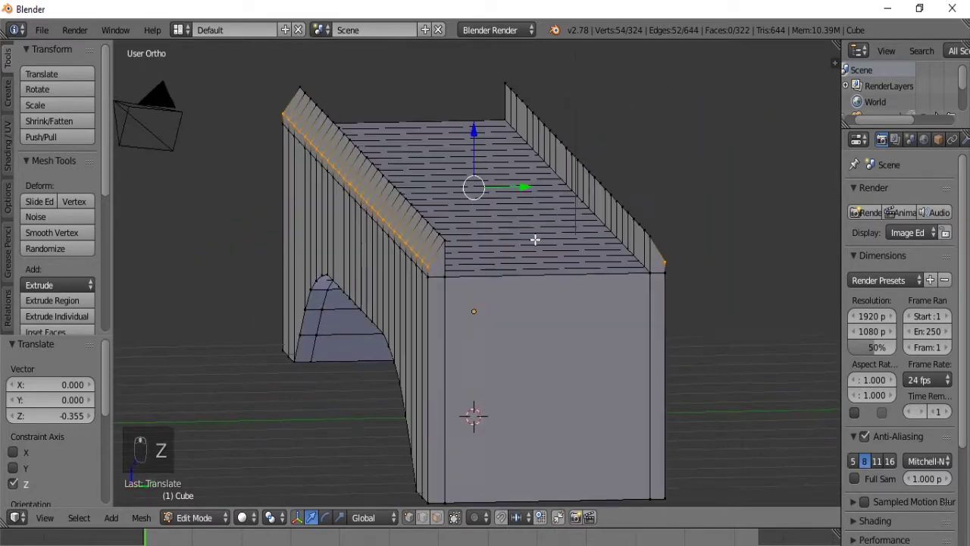
{"action": "middle_click", "coordinate": [505, 246]}
{"action": "middle_click", "coordinate": [487, 247]}
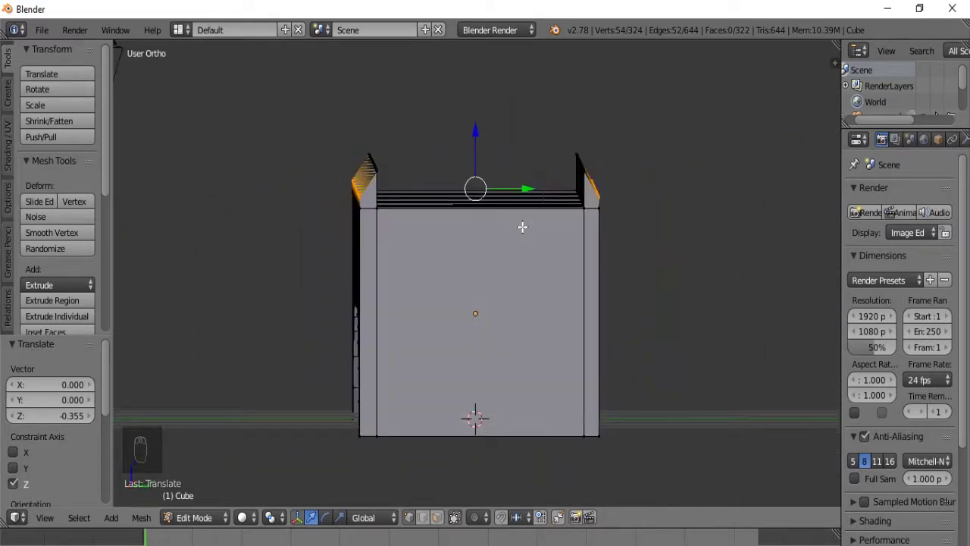
{"action": "left_click_drag", "start_coordinate": [524, 221], "coordinate": [525, 221]}
{"action": "key", "text": "KP_3"}
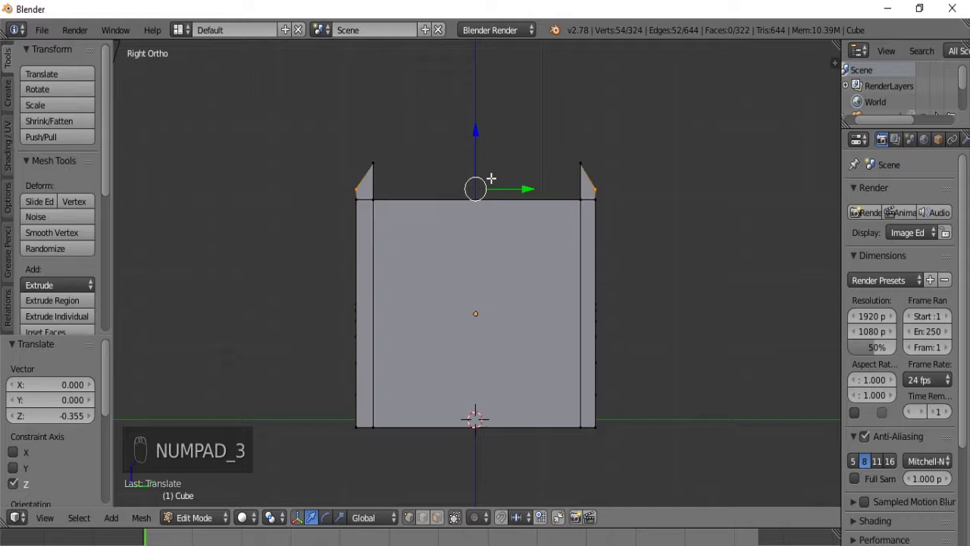
{"action": "key", "text": "s"}
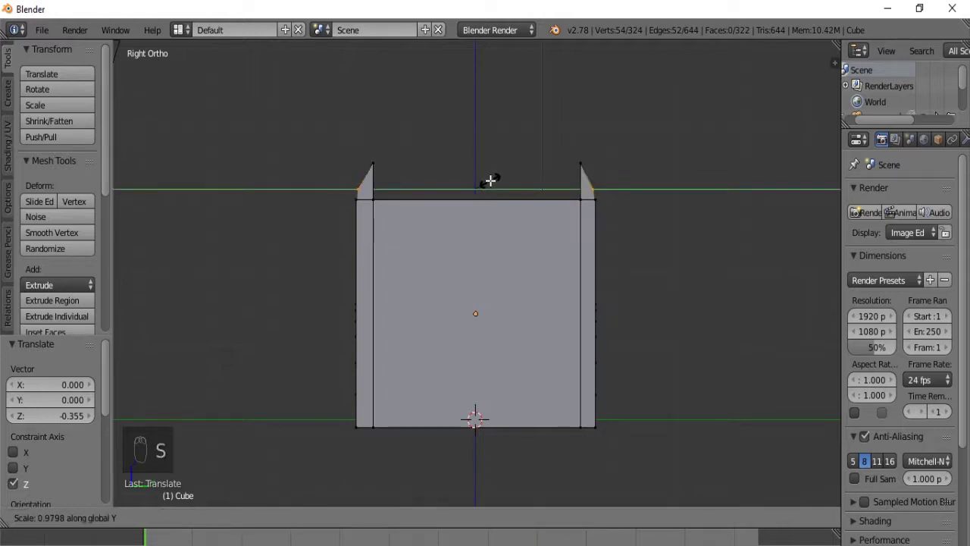
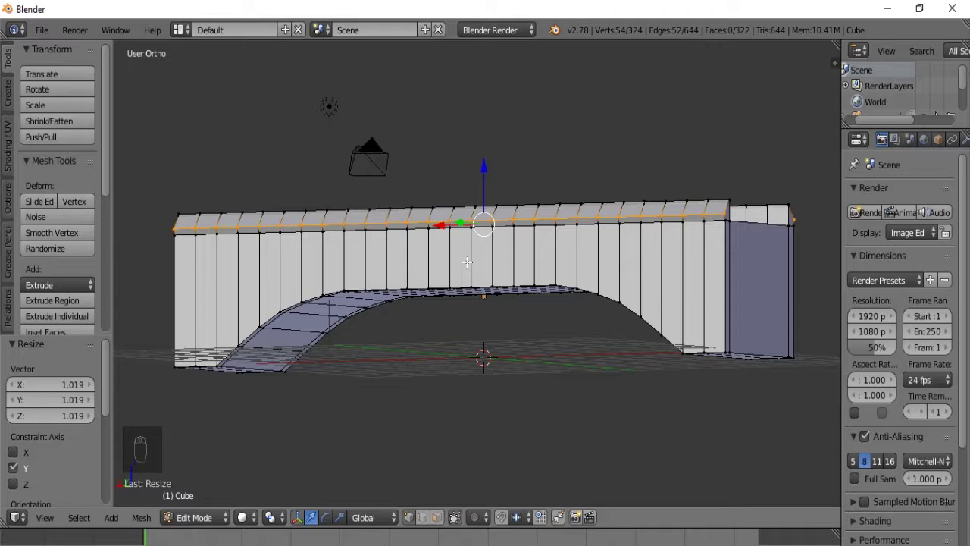
Step: View the bridge from underneath and circle-select the faces along the arch's underside
{"action": "key", "text": "KP_1"}
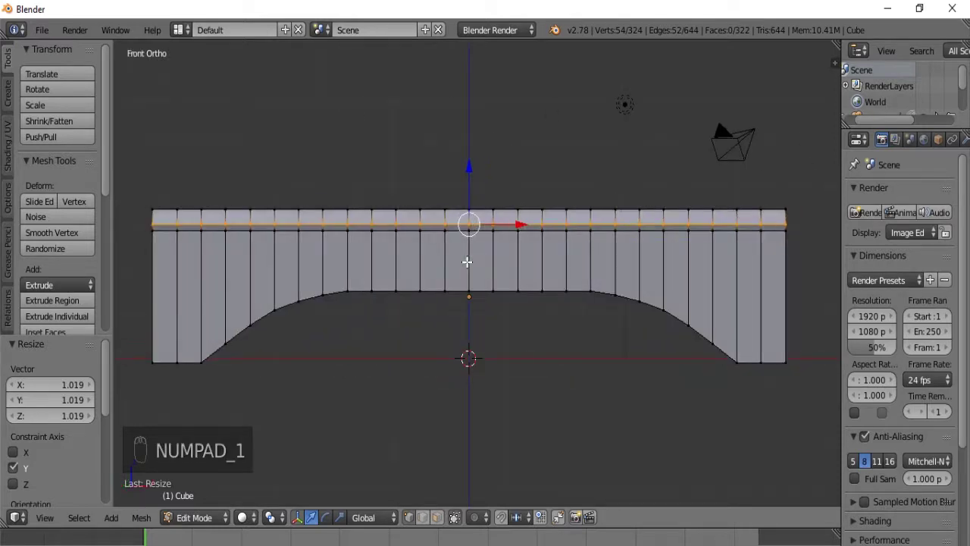
{"action": "key", "text": "KP_7"}
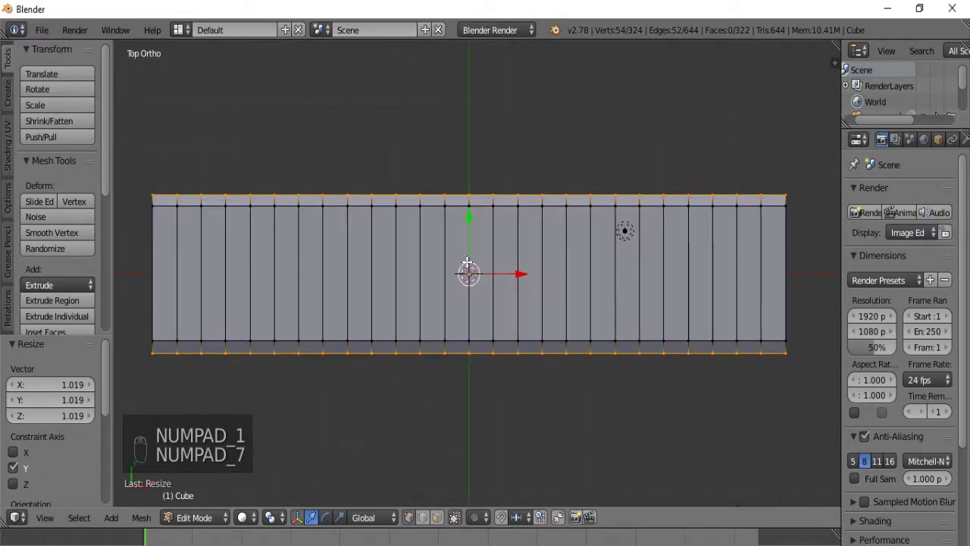
{"action": "key", "text": "KP_9"}
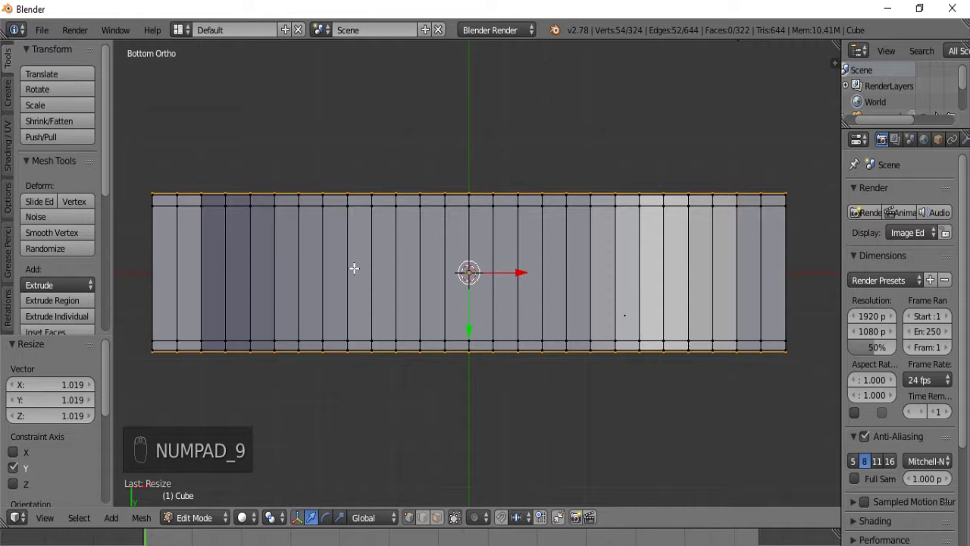
{"action": "key", "text": "a"}
{"action": "left_click_drag", "start_coordinate": [440, 515], "coordinate": [233, 266]}
{"action": "key", "text": "c"}
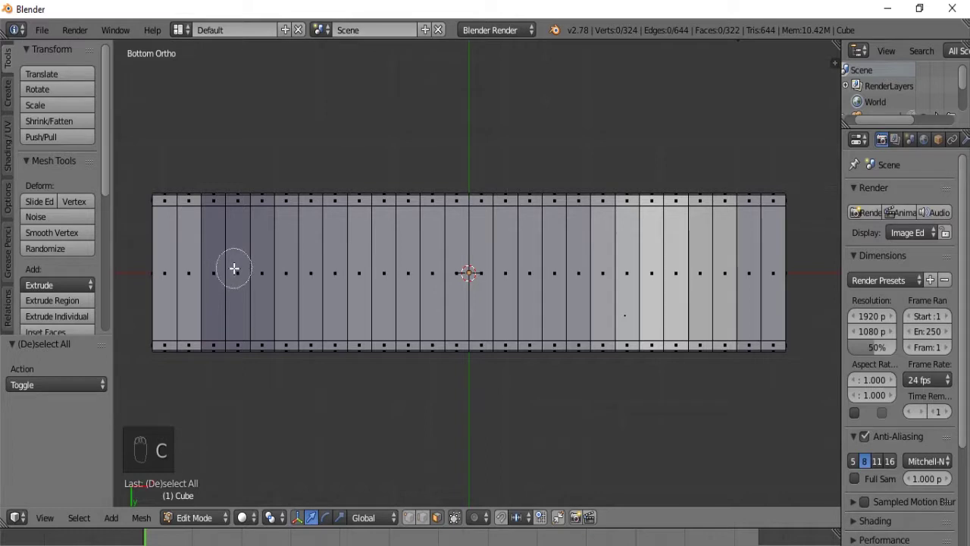
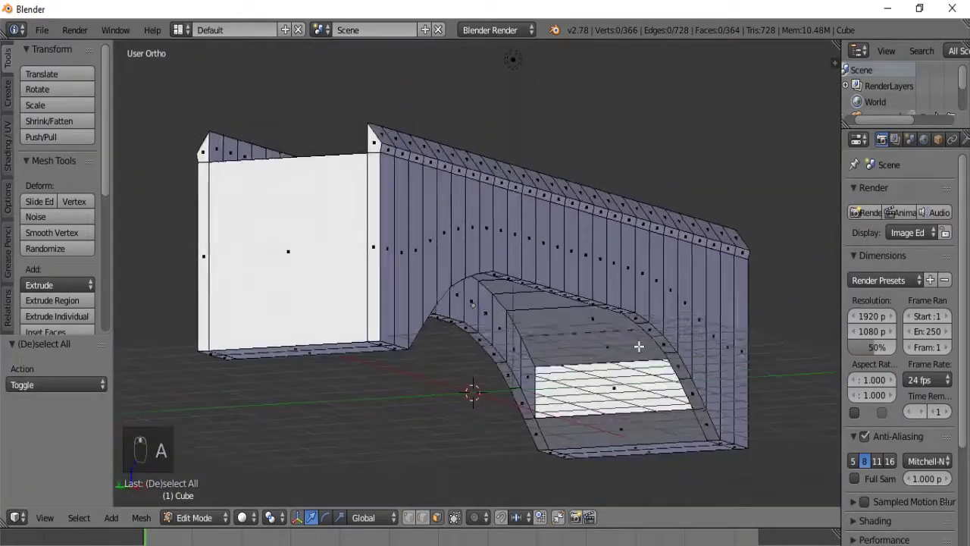
Step: Zoom to the bridge's near end and start several horizontal loop cuts across its walls
{"action": "left_click_drag", "start_coordinate": [604, 373], "coordinate": [555, 330]}
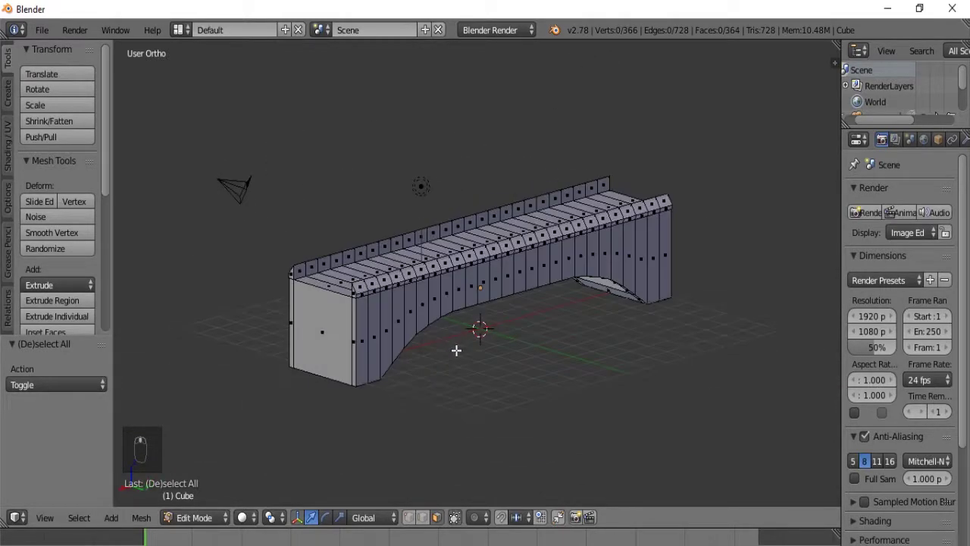
{"action": "left_click_drag", "start_coordinate": [370, 345], "coordinate": [438, 306]}
{"action": "left_click_drag", "start_coordinate": [539, 251], "coordinate": [606, 227]}
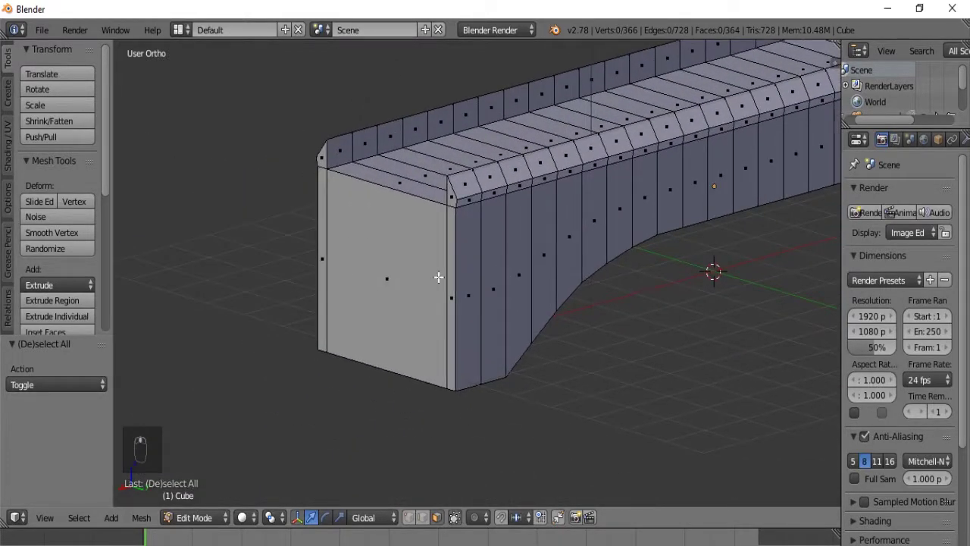
{"action": "left_click_drag", "start_coordinate": [444, 268], "coordinate": [437, 279]}
{"action": "key", "text": "ctrl+r"}
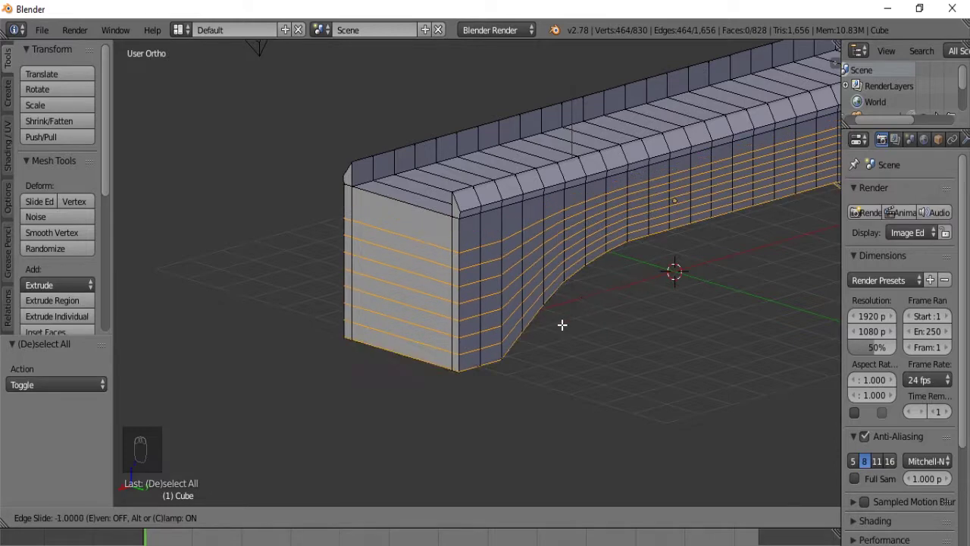
Step: Select the bottom edges at the bridge's end and extrude them downward below the base
{"action": "left_click_drag", "start_coordinate": [667, 316], "coordinate": [445, 342]}
{"action": "key", "text": "a"}
{"action": "left_click_drag", "start_coordinate": [449, 523], "coordinate": [771, 246]}
{"action": "left_click_drag", "start_coordinate": [461, 337], "coordinate": [624, 244]}
{"action": "left_click_drag", "start_coordinate": [747, 246], "coordinate": [534, 340]}
{"action": "right_click", "coordinate": [533, 340]}
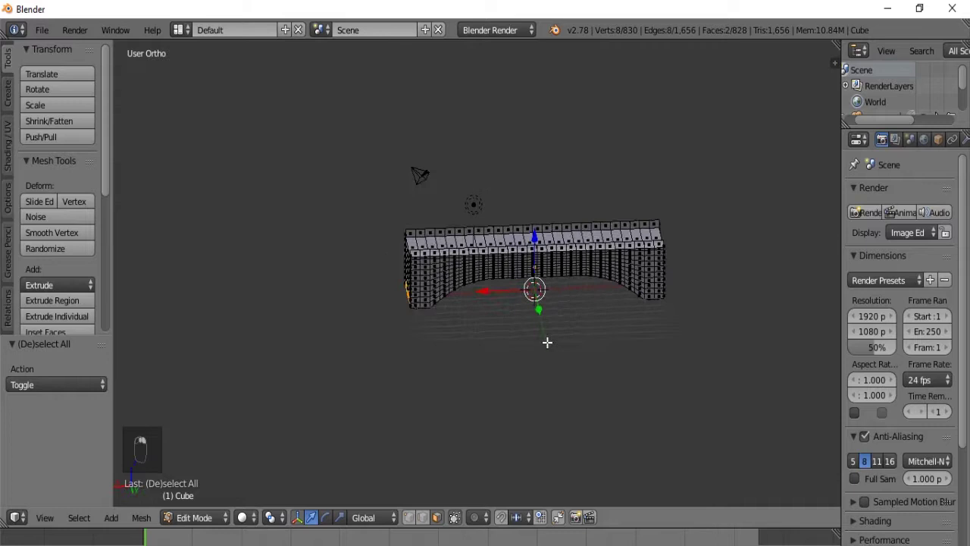
{"action": "key", "text": "e"}
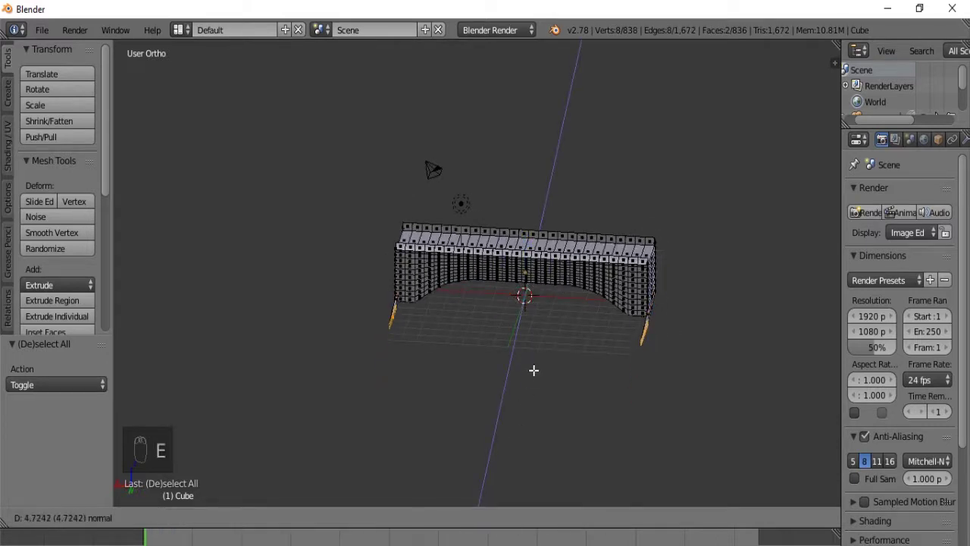
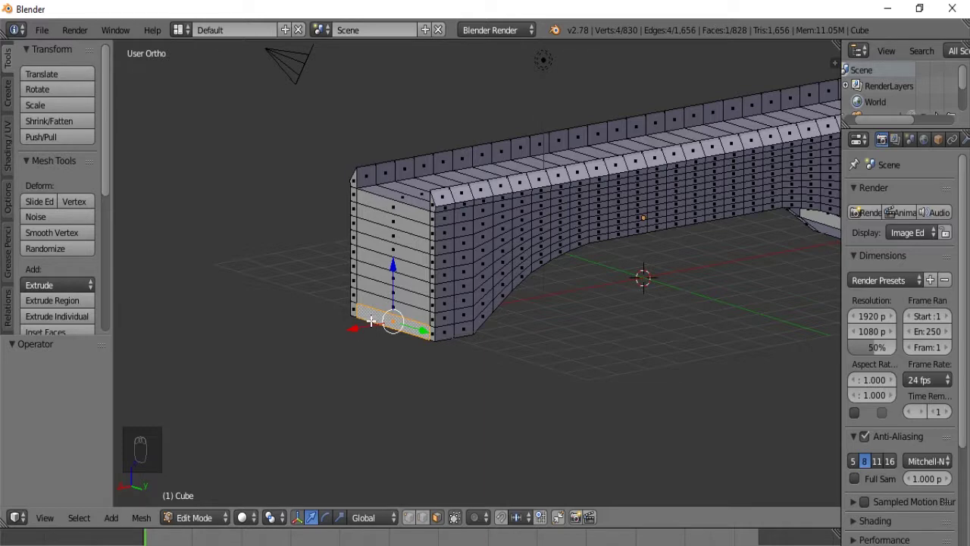
Step: Extrude the near-end wall edges outward into the first three steps, redoing the misplaced third
{"action": "key", "text": "e"}
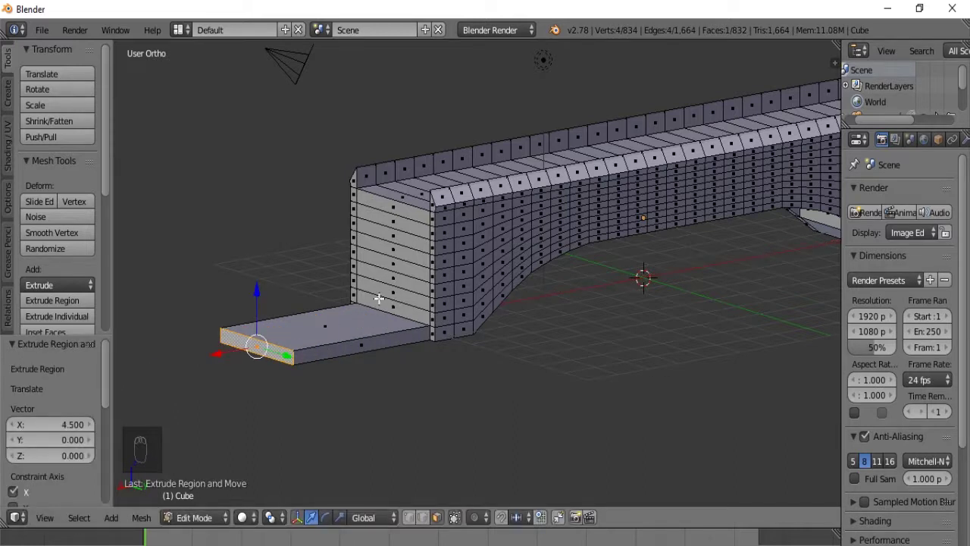
{"action": "right_click", "coordinate": [378, 298]}
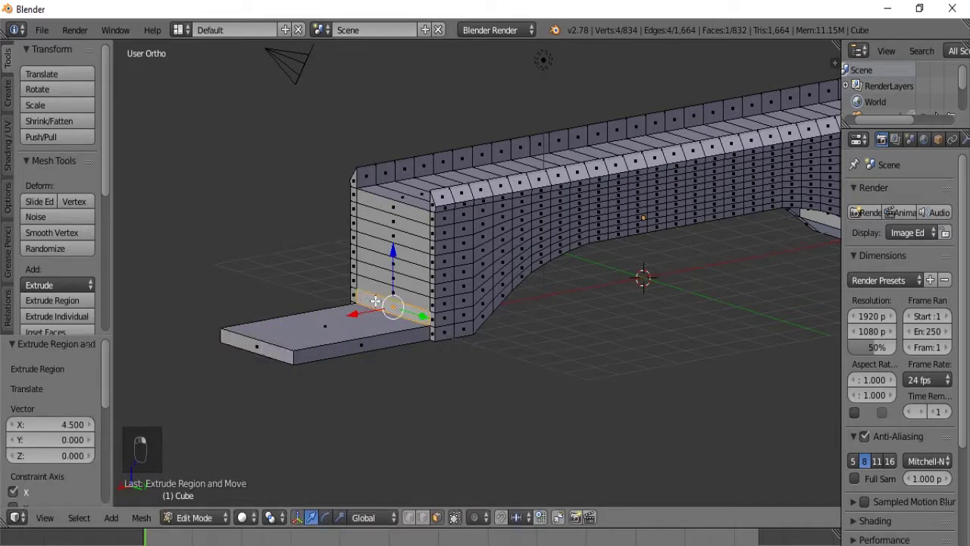
{"action": "key", "text": "e"}
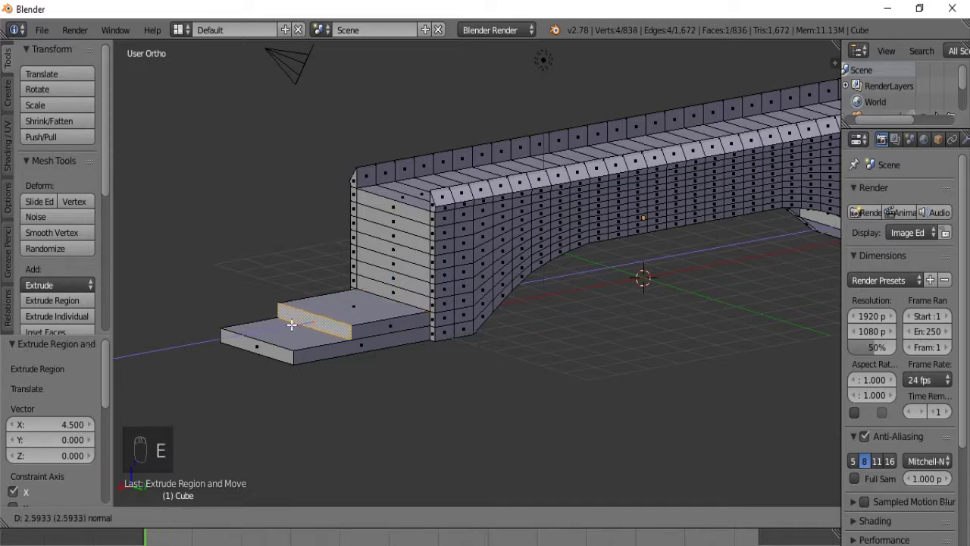
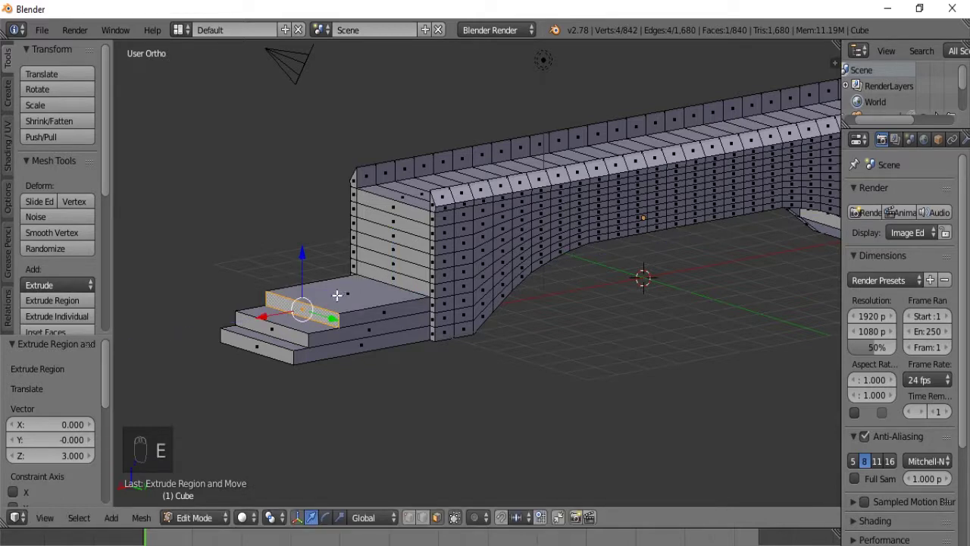
{"action": "key", "text": "ctrl+z"}
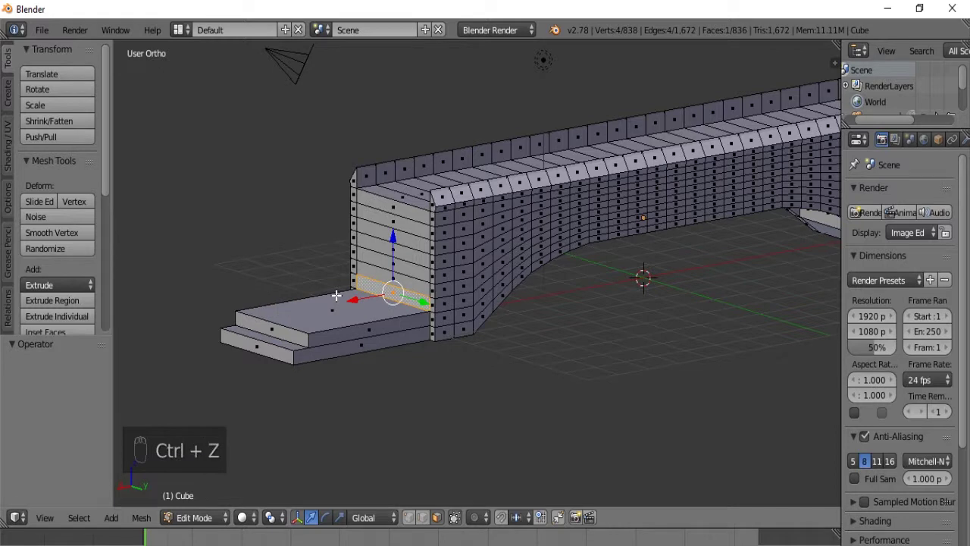
{"action": "key", "text": "e"}
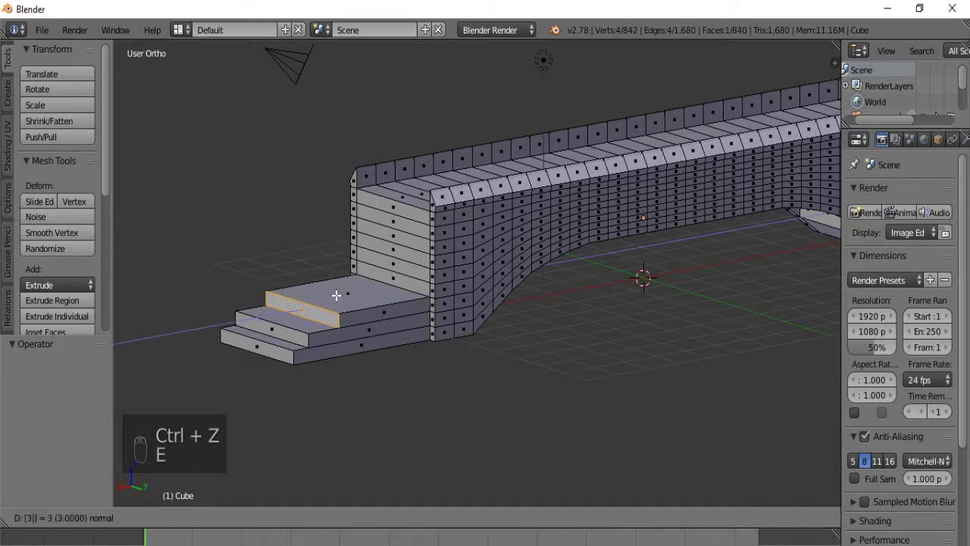
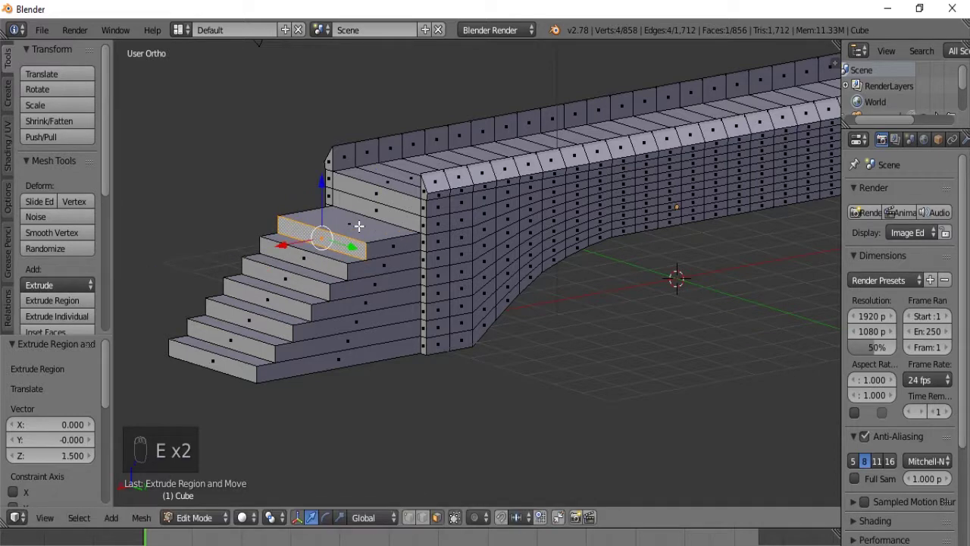
Step: Extrude the next wall edges up into the remaining steps toward the walkway
{"action": "right_click", "coordinate": [365, 204]}
{"action": "key", "text": "e"}
{"action": "right_click", "coordinate": [365, 187]}
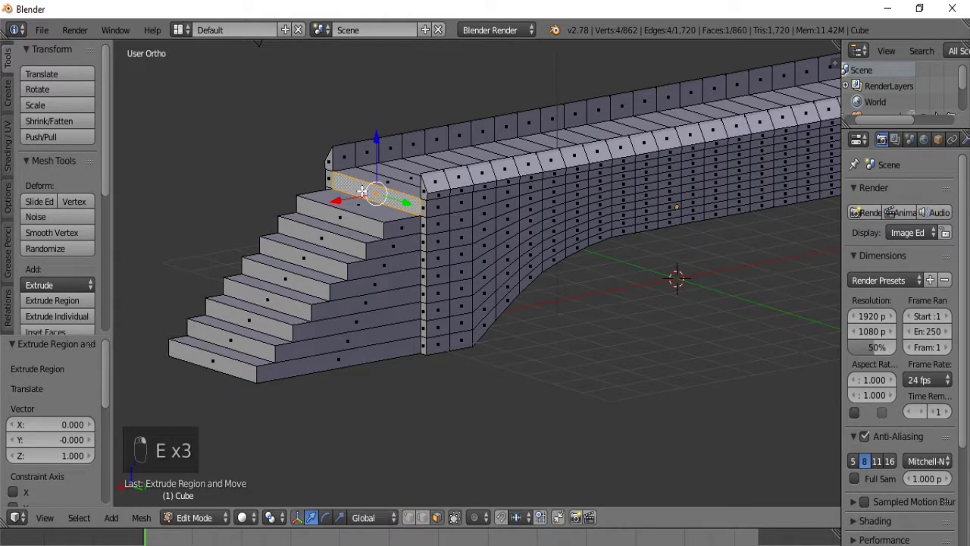
{"action": "key", "text": "e"}
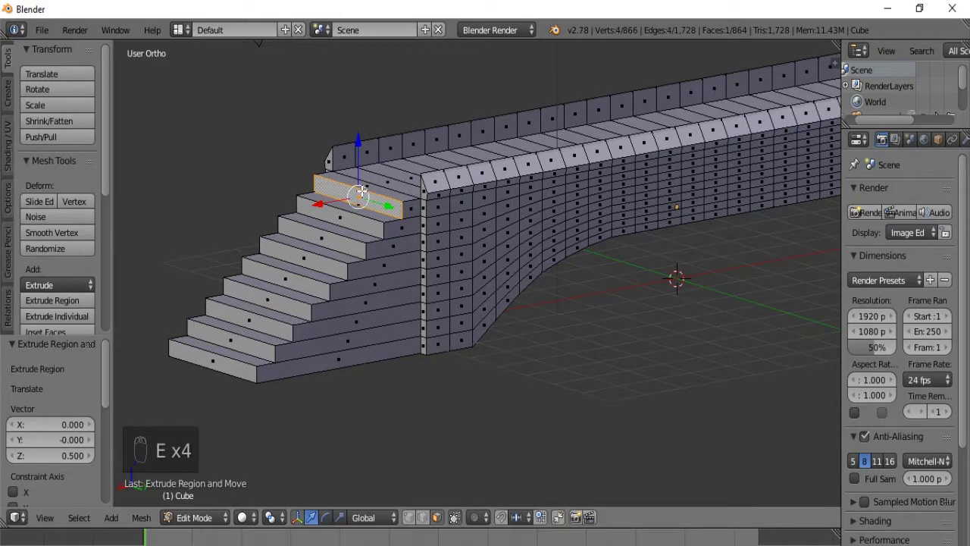
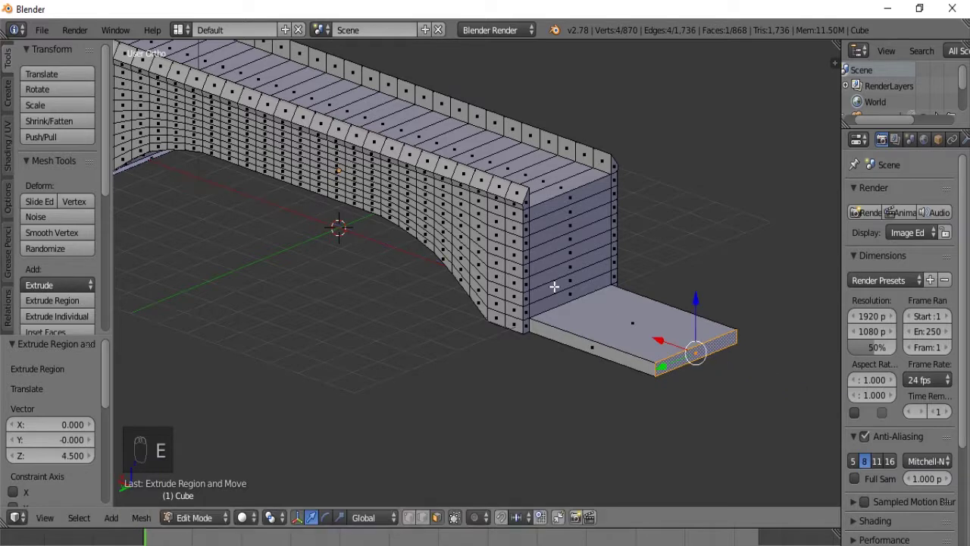
Step: Extrude the far-end bottom wall edges outward into the first four steps
{"action": "right_click", "coordinate": [553, 297]}
{"action": "key", "text": "e"}
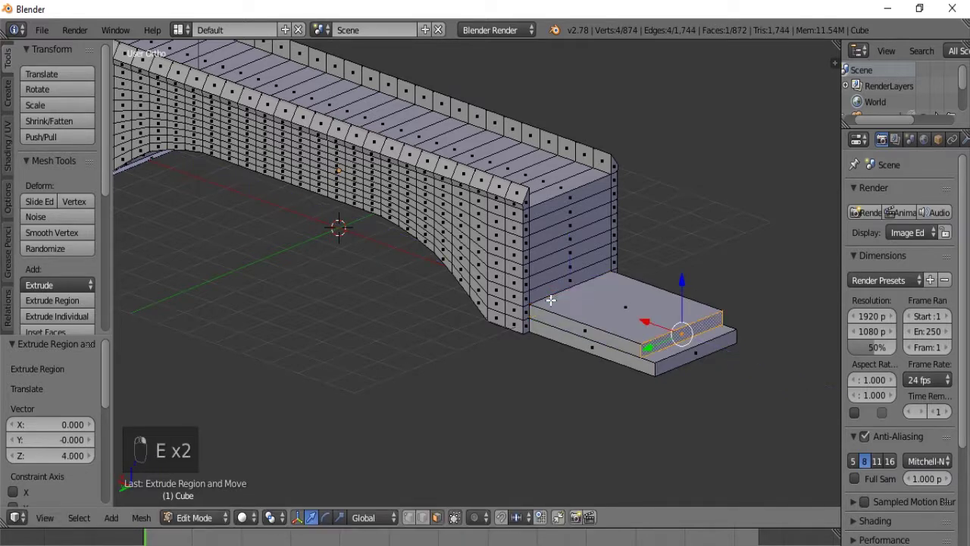
{"action": "right_click", "coordinate": [538, 289]}
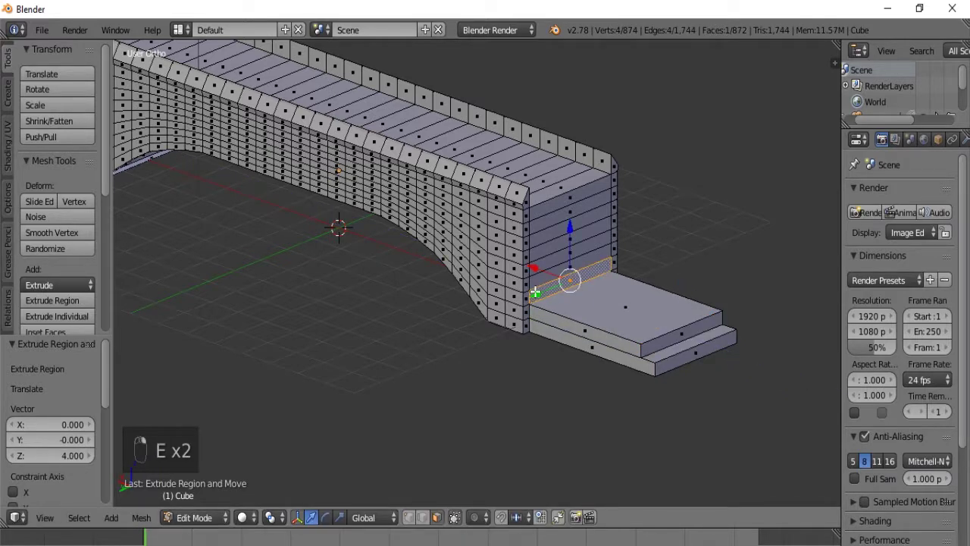
{"action": "key", "text": "e"}
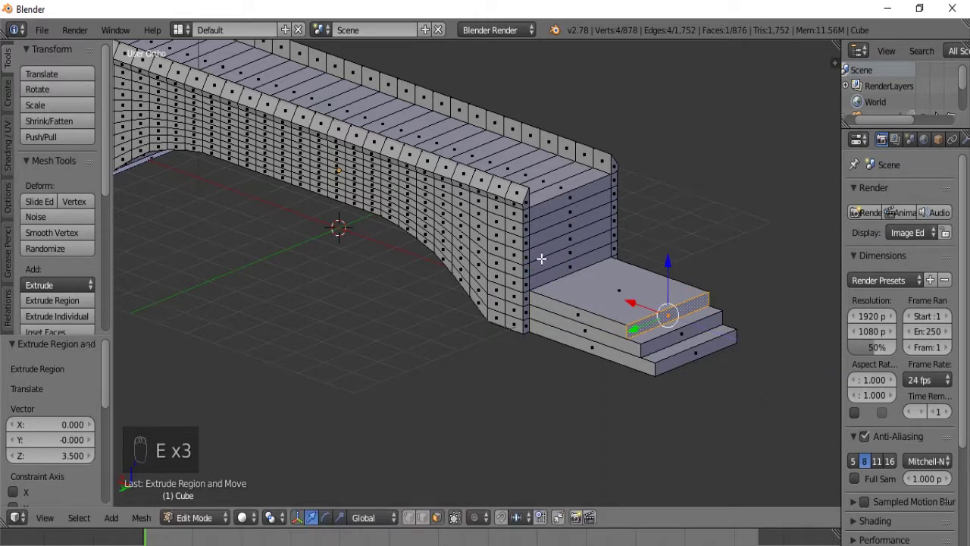
{"action": "left_click", "coordinate": [549, 274]}
{"action": "key", "text": "e"}
{"action": "left_click", "coordinate": [545, 261]}
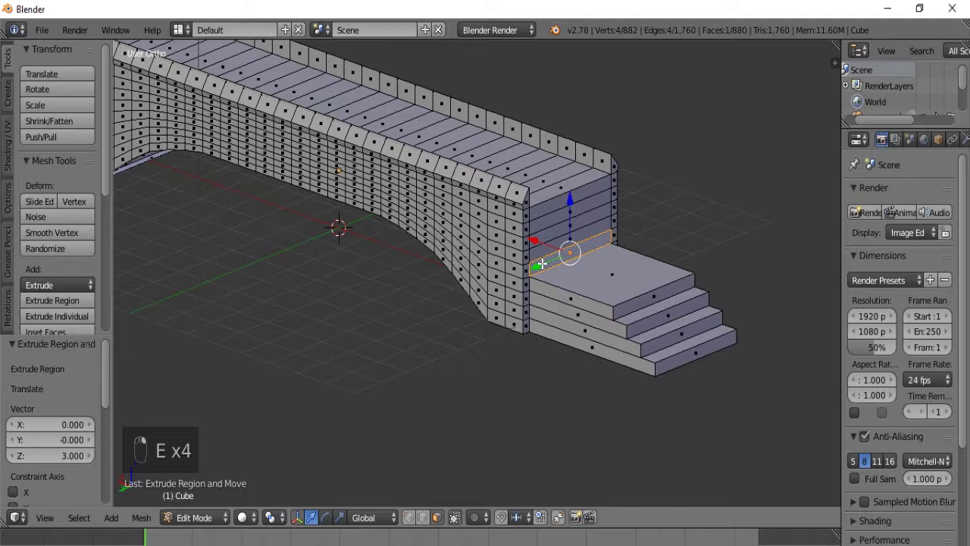
{"action": "key", "text": "e"}
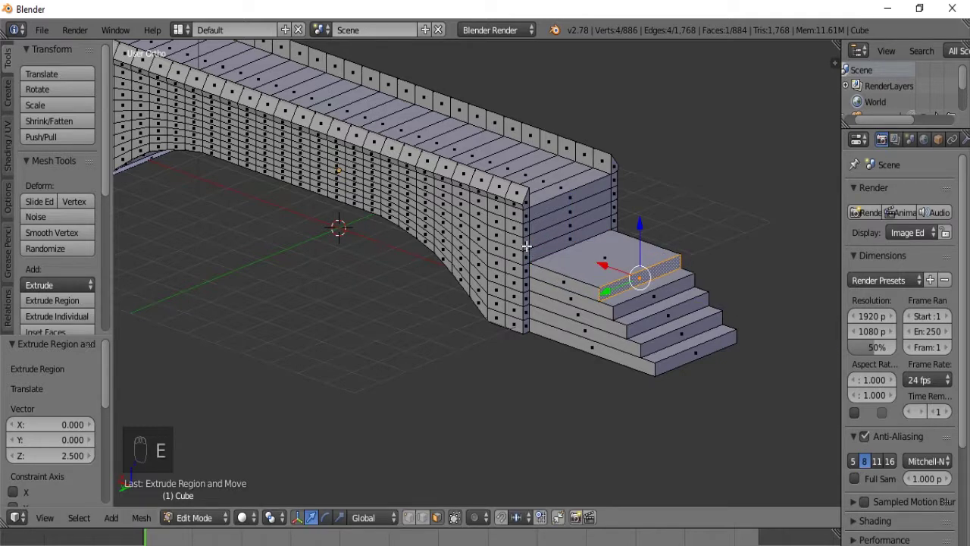
Step: Extrude the upper wall bands into the remaining steps up to walkway level
{"action": "key", "text": "e"}
{"action": "key", "text": "e"}
{"action": "left_click_drag", "start_coordinate": [539, 234], "coordinate": [547, 213]}
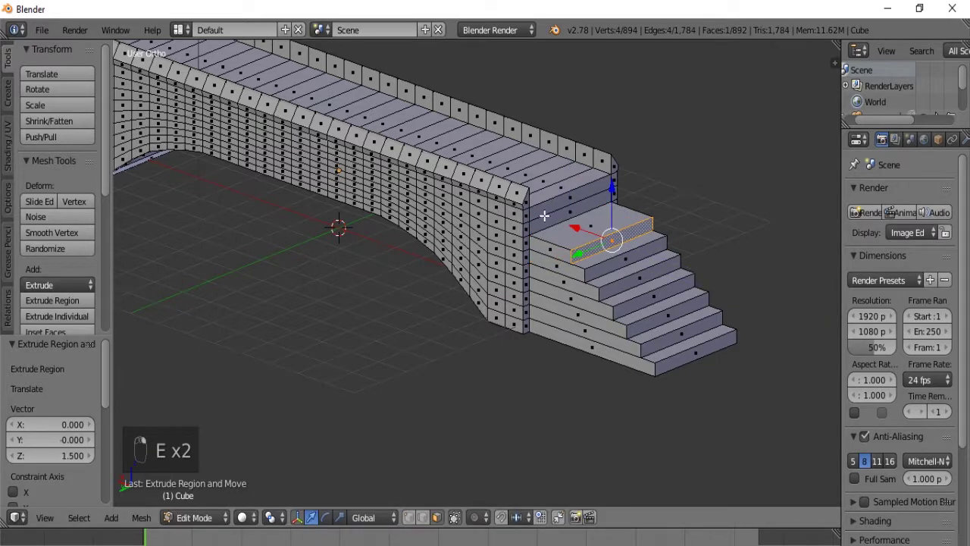
{"action": "key", "text": "e"}
{"action": "right_click", "coordinate": [557, 205]}
{"action": "right_click", "coordinate": [553, 204]}
{"action": "key", "text": "3"}
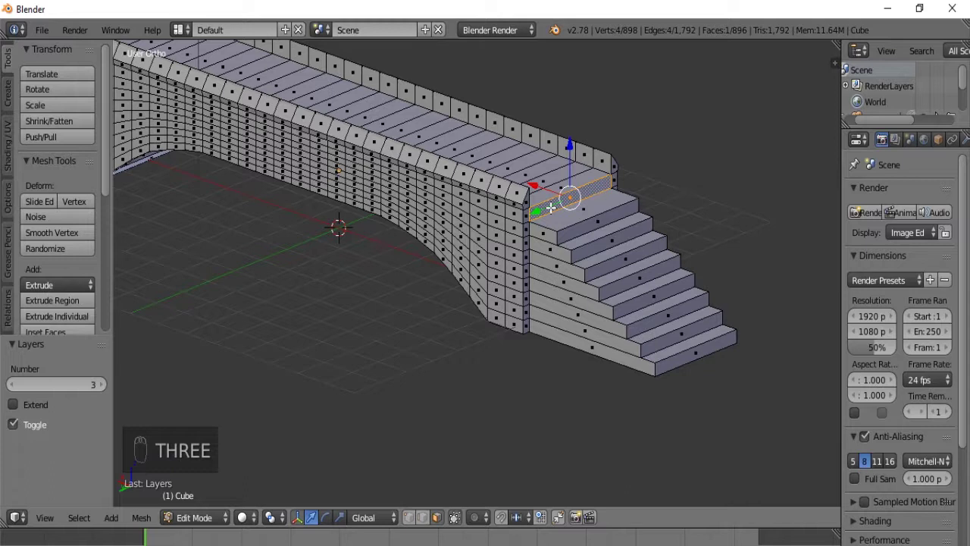
{"action": "key", "text": "e"}
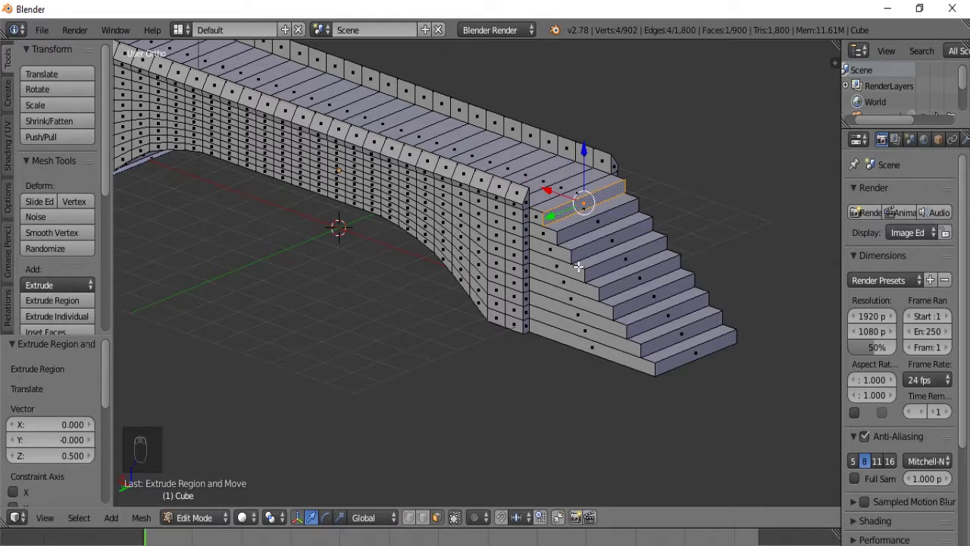
Step: Orbit around the finished staircase and zoom in on its base
{"action": "left_click_drag", "start_coordinate": [546, 325], "coordinate": [335, 285]}
{"action": "left_click_drag", "start_coordinate": [335, 285], "coordinate": [392, 387]}
{"action": "left_click_drag", "start_coordinate": [392, 386], "coordinate": [352, 333]}
{"action": "left_click_drag", "start_coordinate": [351, 334], "coordinate": [401, 326]}
{"action": "middle_click", "coordinate": [401, 327]}
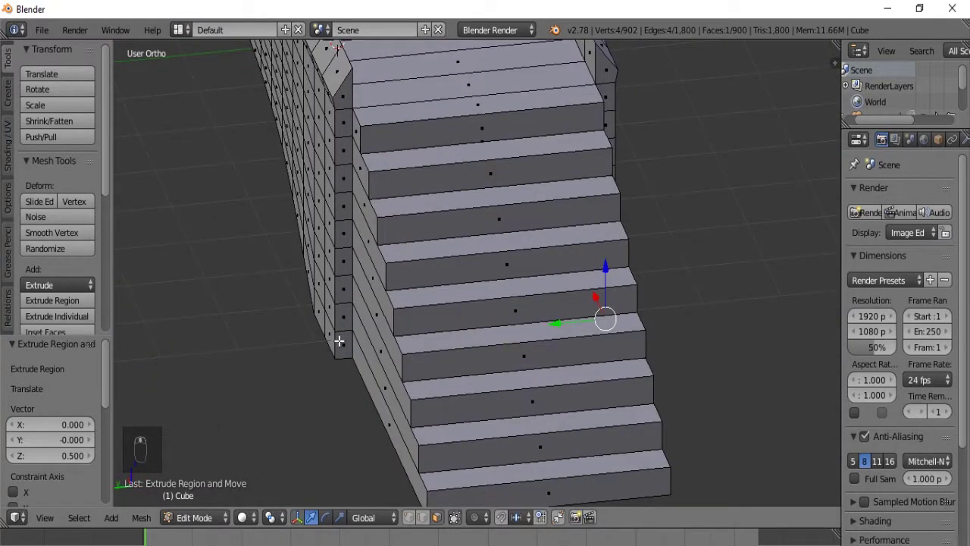
Step: Extrude the selected side wall faces down along the first two steps
{"action": "left_click_drag", "start_coordinate": [342, 338], "coordinate": [558, 322]}
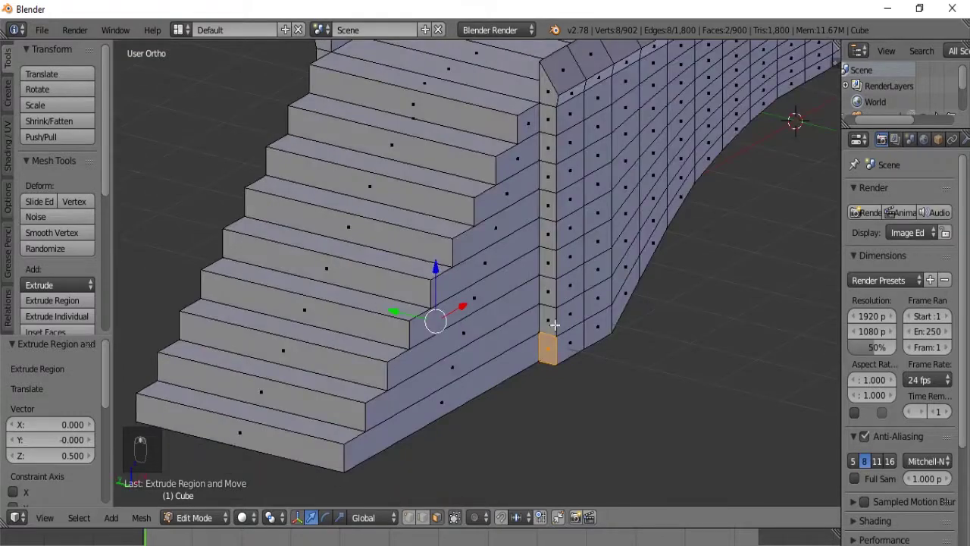
{"action": "middle_click", "coordinate": [539, 313]}
{"action": "middle_click", "coordinate": [516, 347]}
{"action": "middle_click", "coordinate": [533, 343]}
{"action": "left_click_drag", "start_coordinate": [536, 332], "coordinate": [480, 348]}
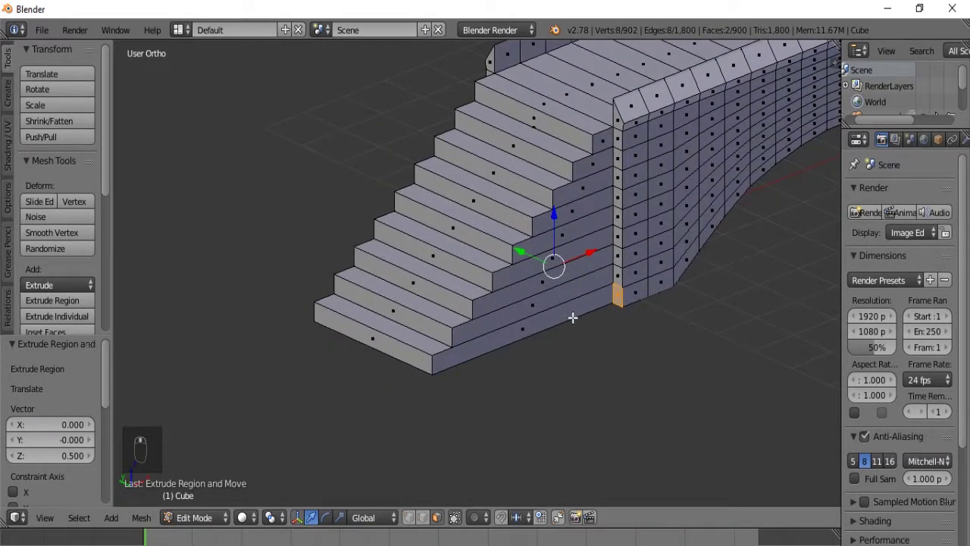
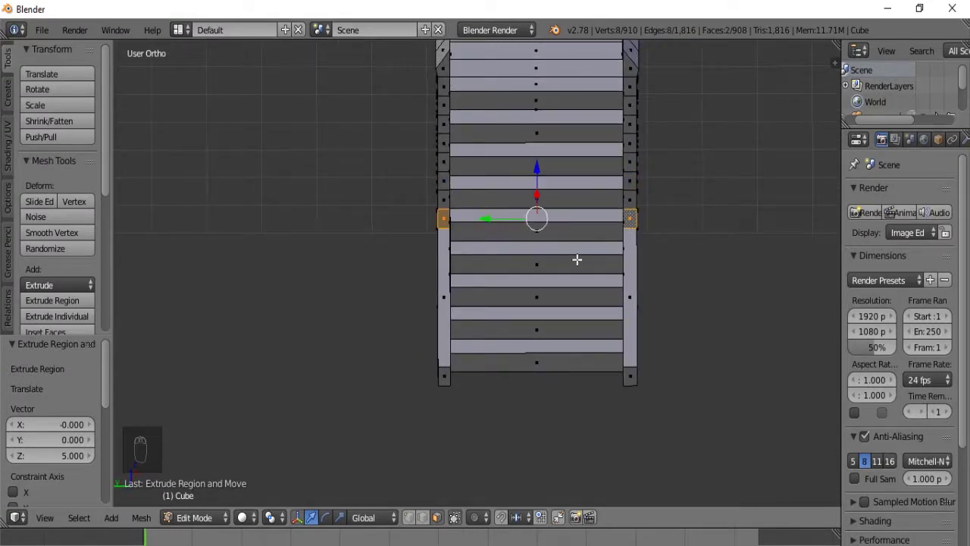
{"action": "key", "text": "e"}
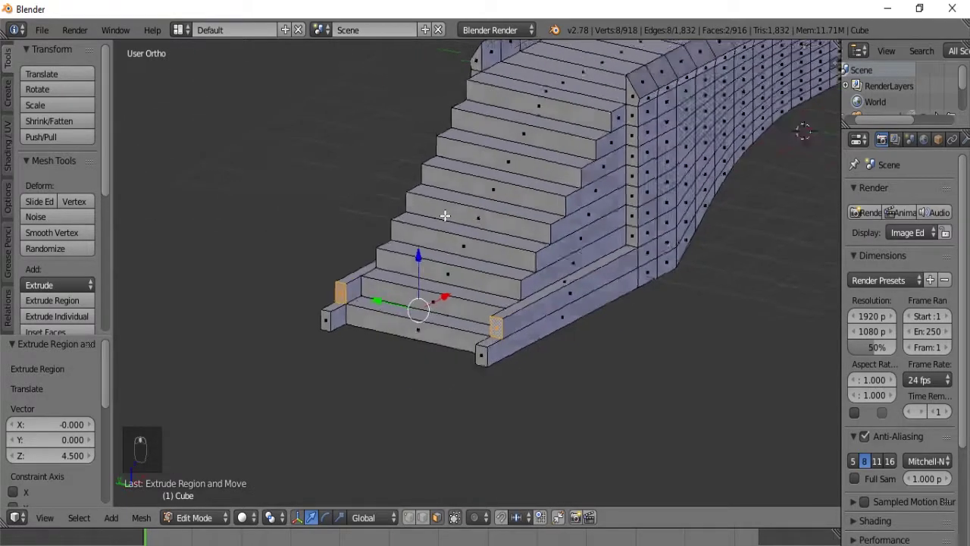
{"action": "left_click_drag", "start_coordinate": [519, 221], "coordinate": [439, 194]}
{"action": "left_click_drag", "start_coordinate": [439, 194], "coordinate": [632, 203]}
{"action": "key", "text": "e"}
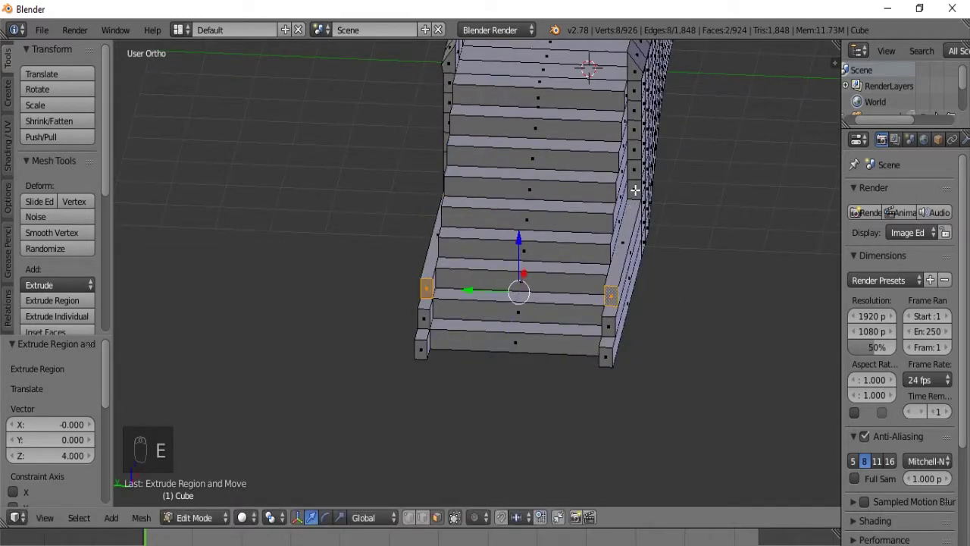
Step: Extrude and lower the side faces onto the next steps of the staircase
{"action": "left_click_drag", "start_coordinate": [438, 185], "coordinate": [442, 174]}
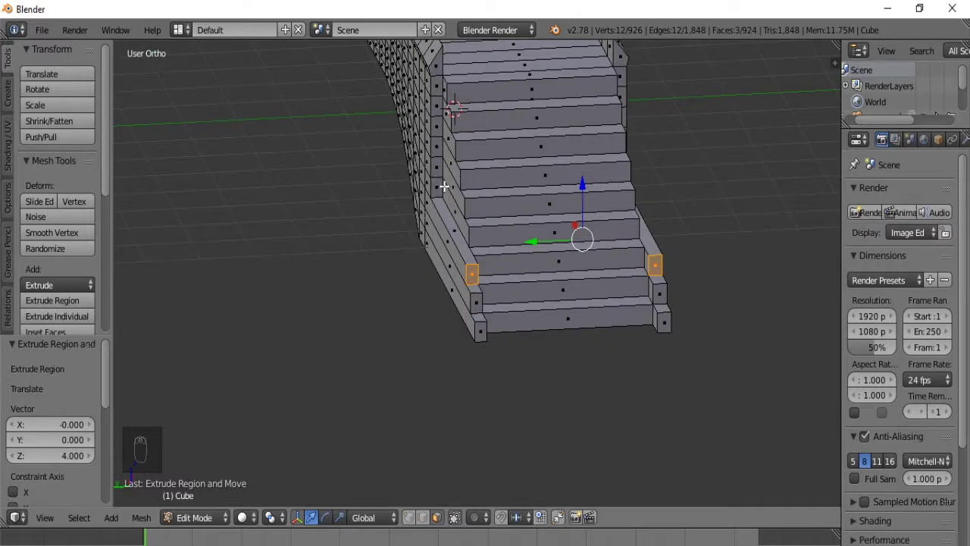
{"action": "left_click_drag", "start_coordinate": [443, 184], "coordinate": [641, 186]}
{"action": "middle_click", "coordinate": [641, 185]}
{"action": "left_click_drag", "start_coordinate": [639, 185], "coordinate": [635, 186]}
{"action": "key", "text": "e"}
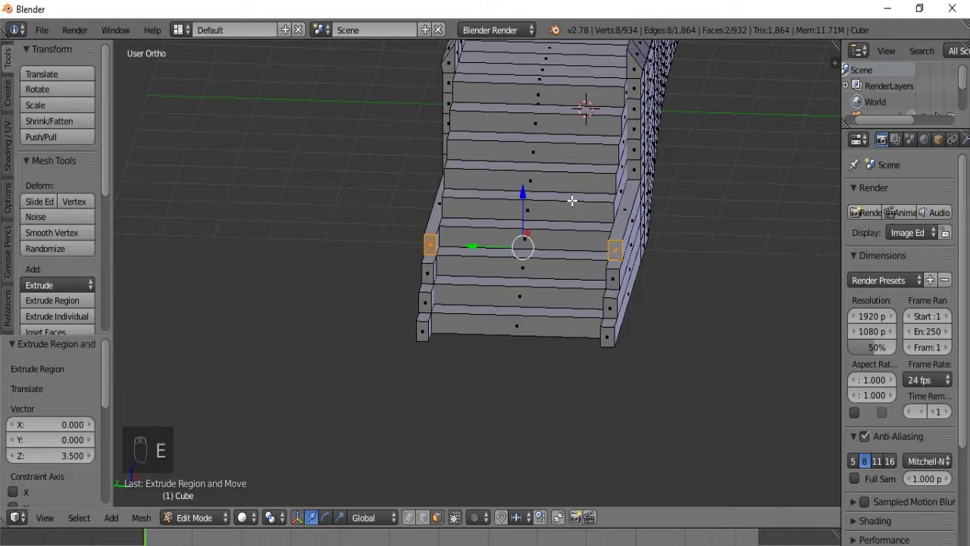
{"action": "left_click_drag", "start_coordinate": [639, 162], "coordinate": [437, 158]}
{"action": "key", "text": "e"}
{"action": "left_click_drag", "start_coordinate": [440, 137], "coordinate": [632, 145]}
Step: Extrude the side wall along the following step by 32.5, redoing the misplaced move
{"action": "right_click", "coordinate": [631, 145]}
{"action": "key", "text": "3"}
{"action": "key", "text": "2"}
{"action": "key", "text": "."}
{"action": "key", "text": "5"}
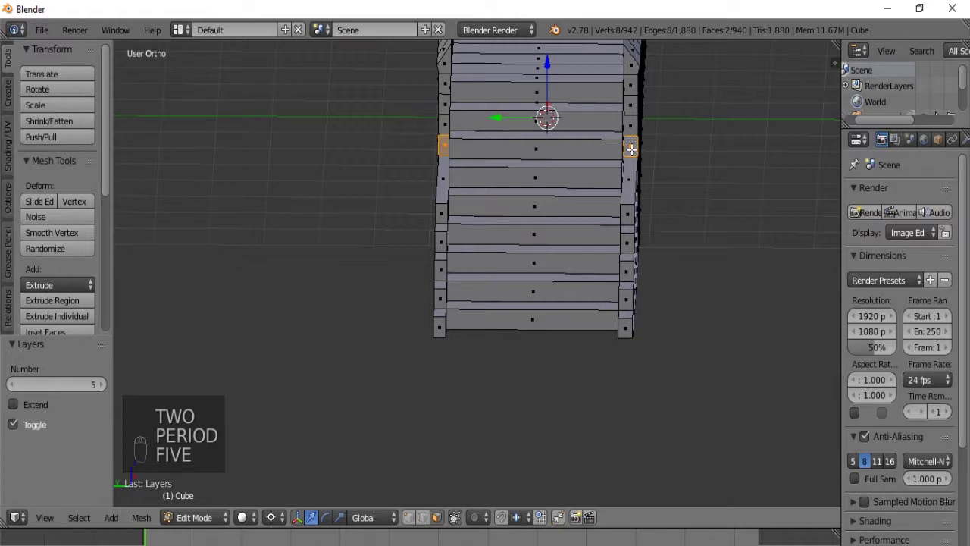
{"action": "key", "text": "Return"}
{"action": "left_click_drag", "start_coordinate": [635, 140], "coordinate": [543, 179]}
{"action": "key", "text": "ctrl+z"}
{"action": "key", "text": "e"}
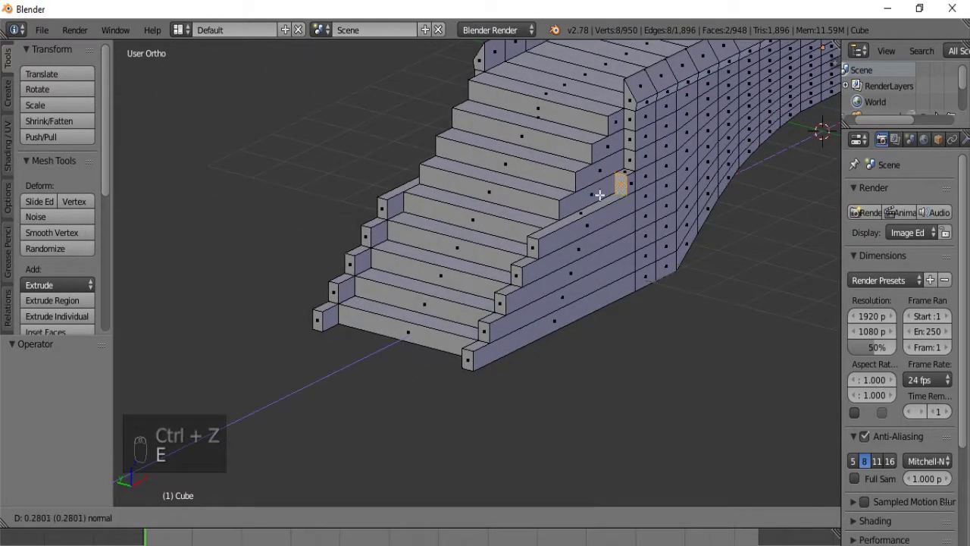
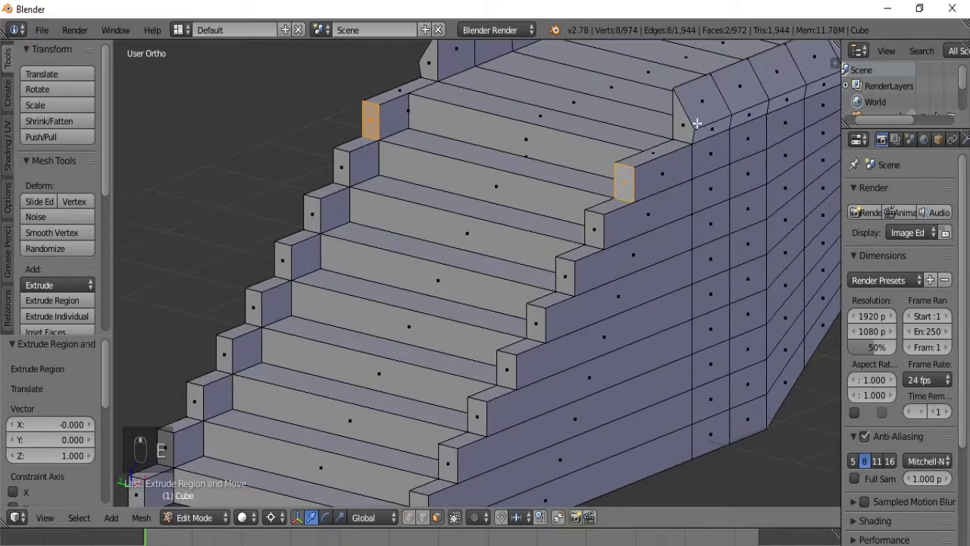
Step: Extrude the top side faces along the wall and deselect the mesh
{"action": "left_click_drag", "start_coordinate": [677, 115], "coordinate": [574, 127]}
{"action": "left_click_drag", "start_coordinate": [574, 126], "coordinate": [647, 145]}
{"action": "left_click_drag", "start_coordinate": [647, 145], "coordinate": [542, 207]}
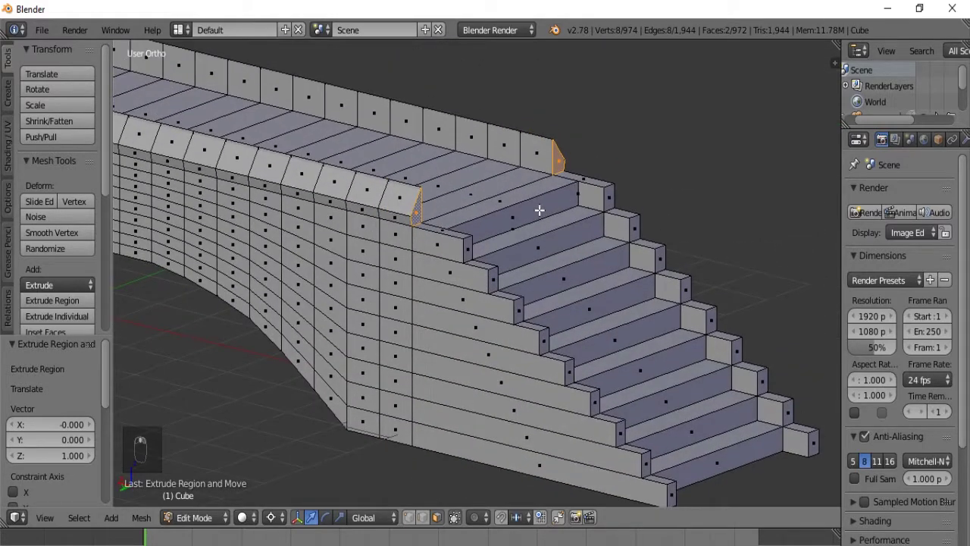
{"action": "key", "text": "e"}
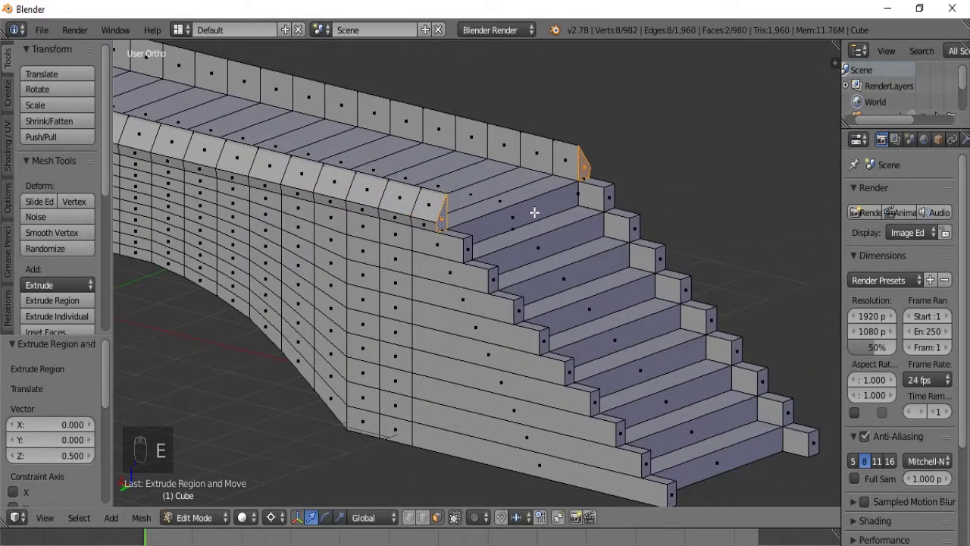
{"action": "key", "text": "a"}
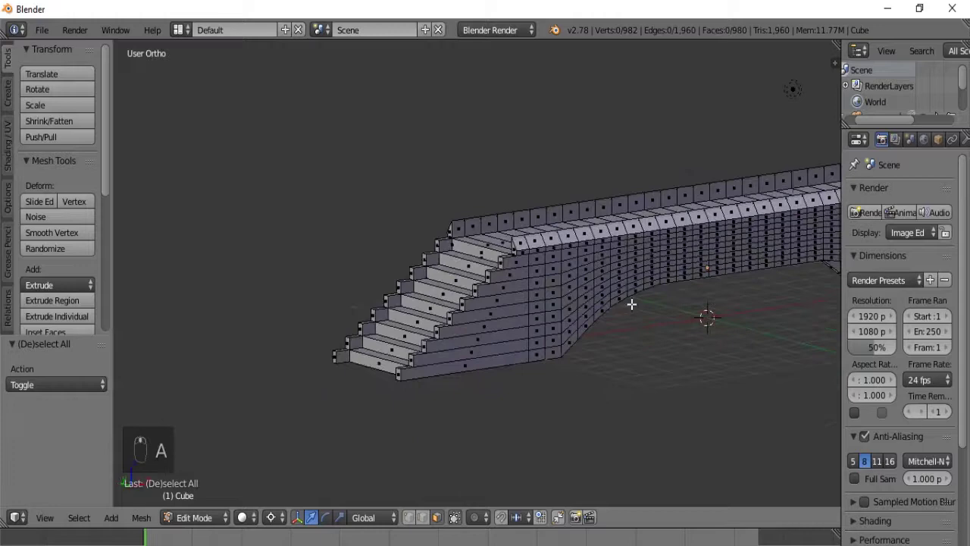
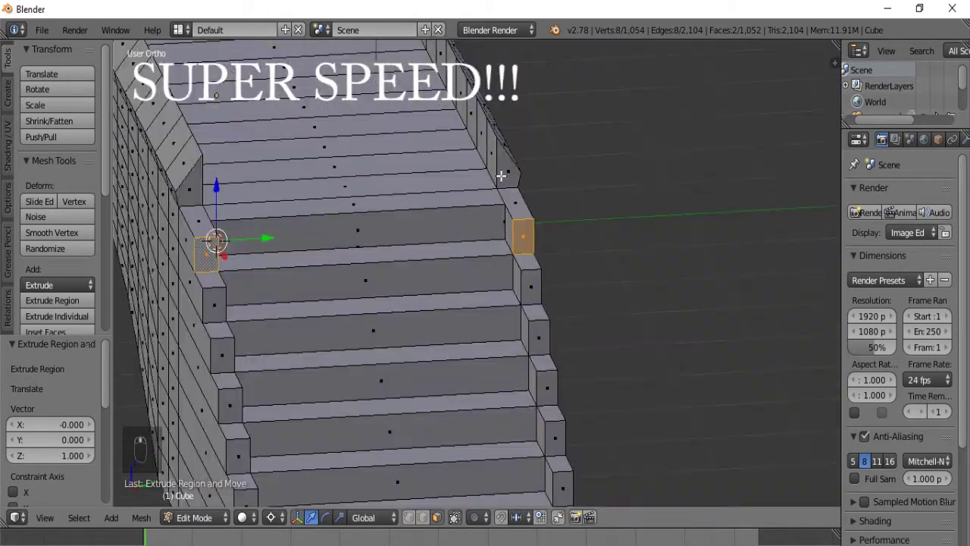
Step: Extrude the last side faces of the second staircase and deselect the mesh
{"action": "key", "text": "e"}
{"action": "key", "text": "a"}
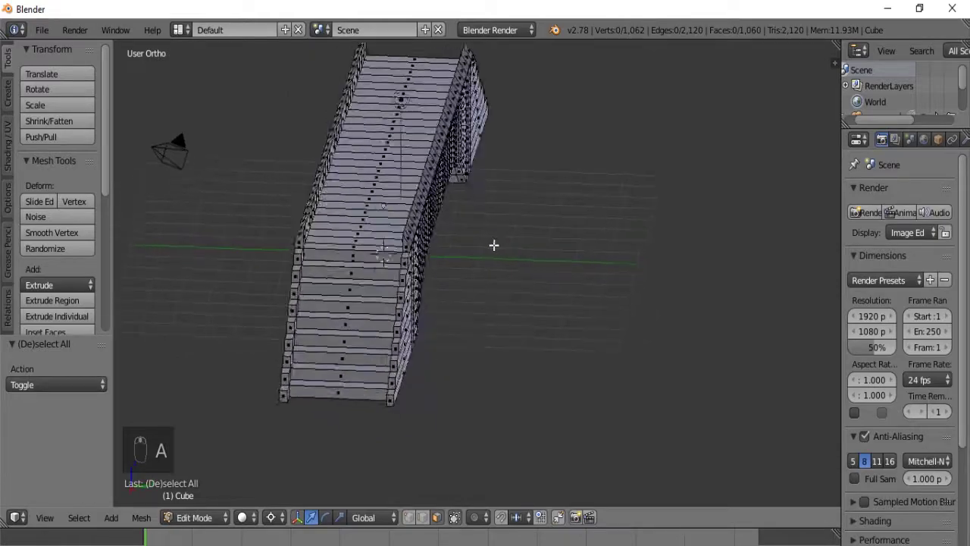
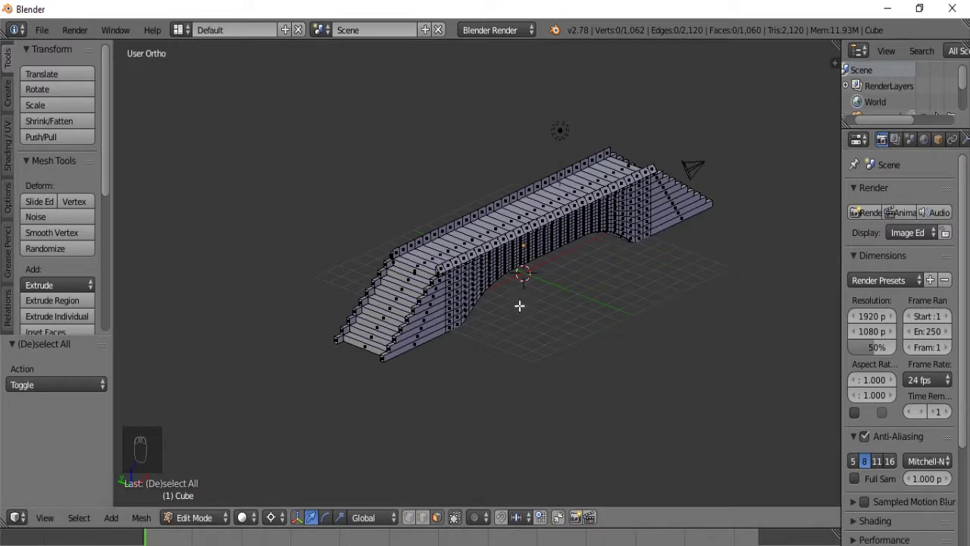
Step: Switch to Object Mode, widen the Properties editor and show the bridge's Material settings
{"action": "key", "text": "Tab"}
{"action": "left_click_drag", "start_coordinate": [560, 318], "coordinate": [467, 318]}
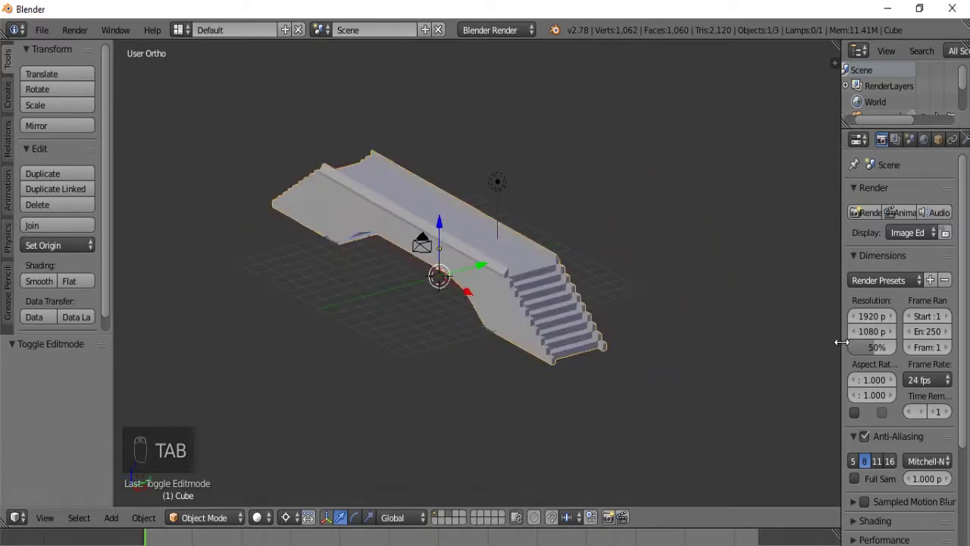
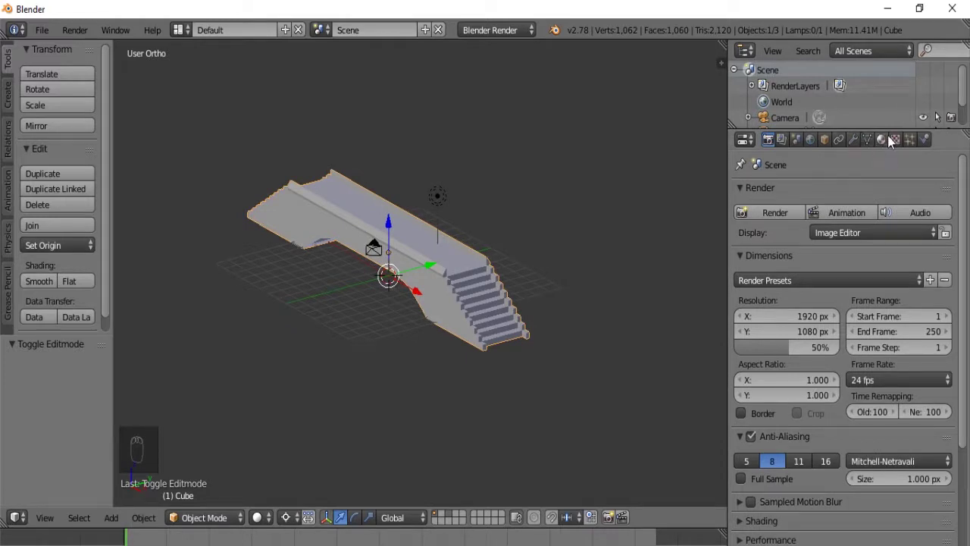
{"action": "left_click_drag", "start_coordinate": [858, 160], "coordinate": [594, 257]}
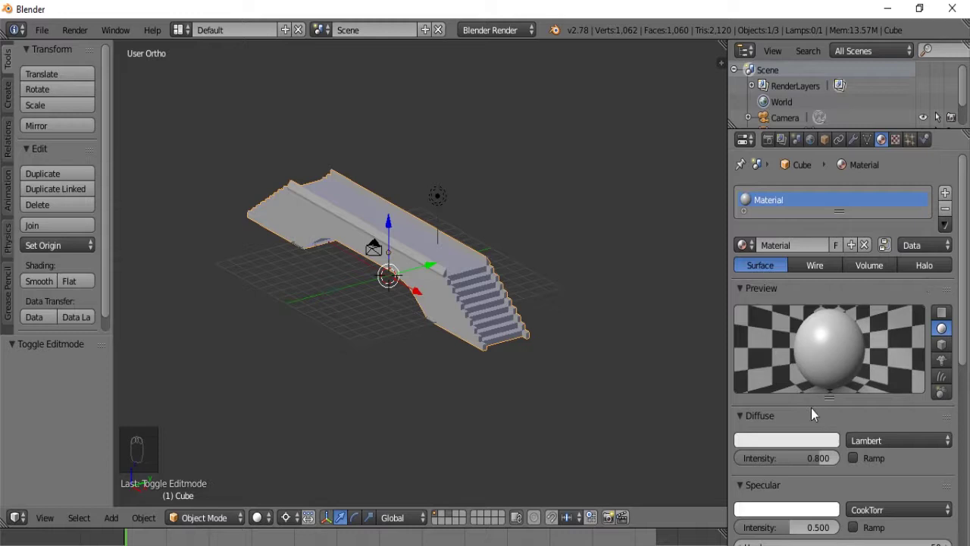
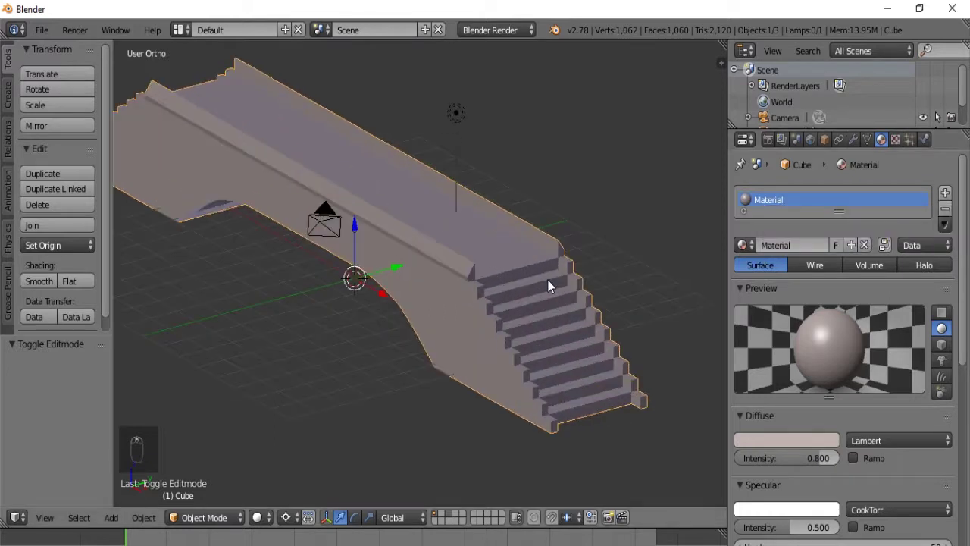
{"action": "left_click_drag", "start_coordinate": [555, 287], "coordinate": [948, 200]}
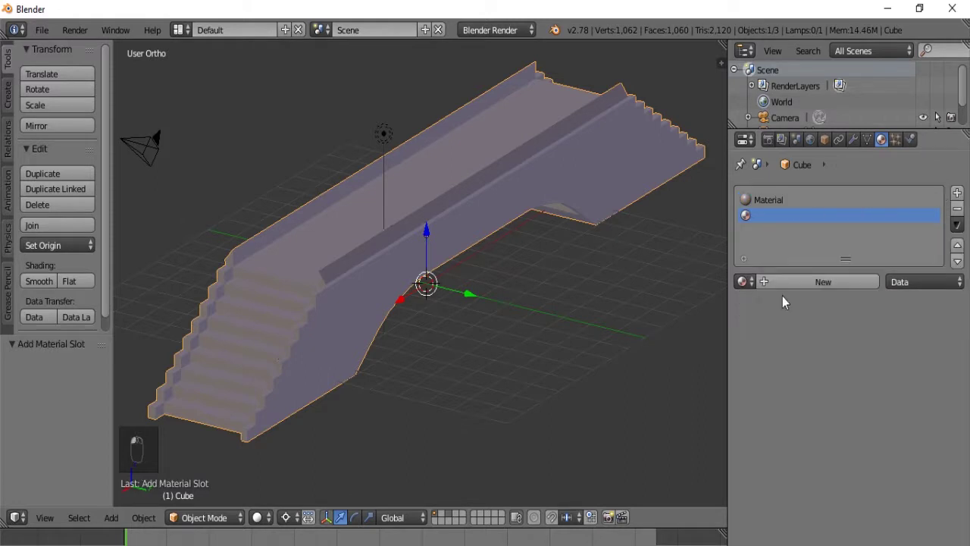
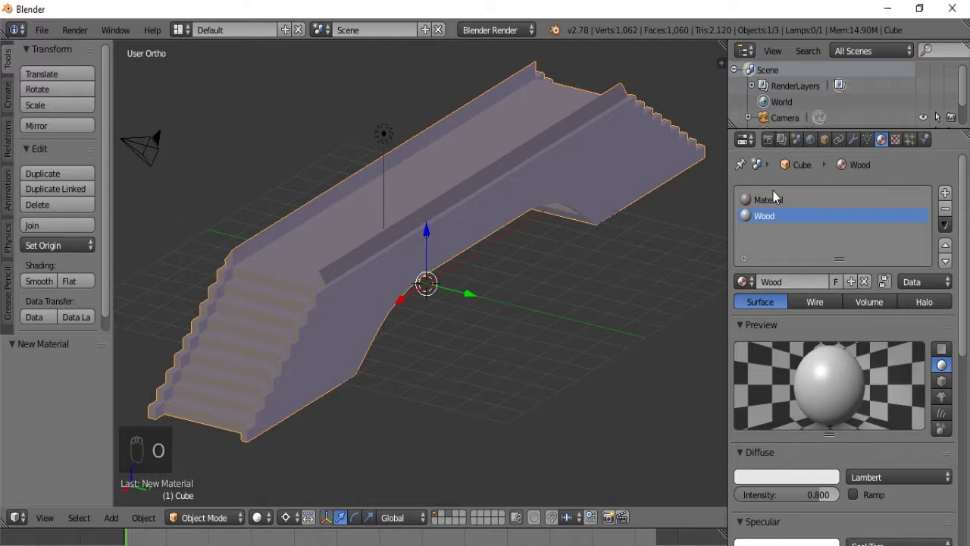
Step: Create the Metal material in a second slot alongside the brown Wood material
{"action": "left_click_drag", "start_coordinate": [768, 202], "coordinate": [789, 286]}
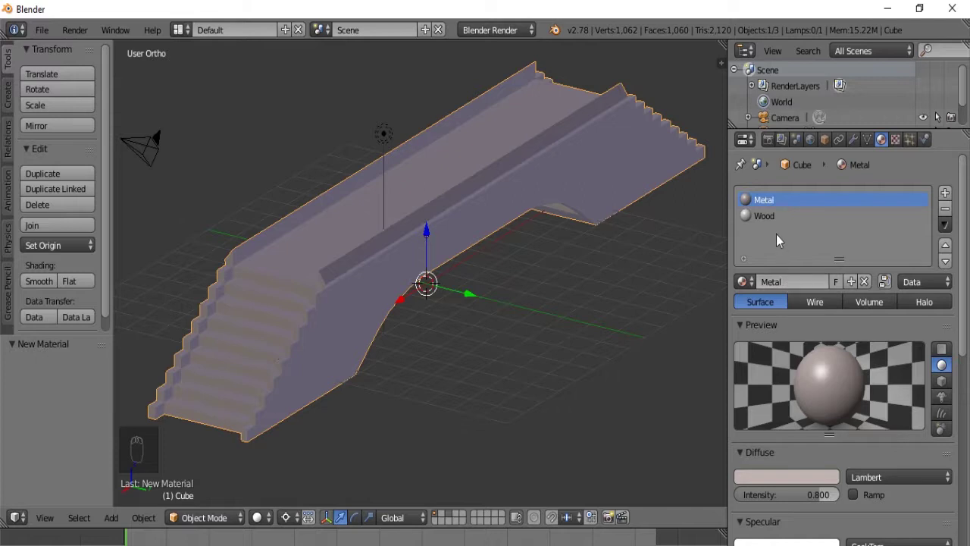
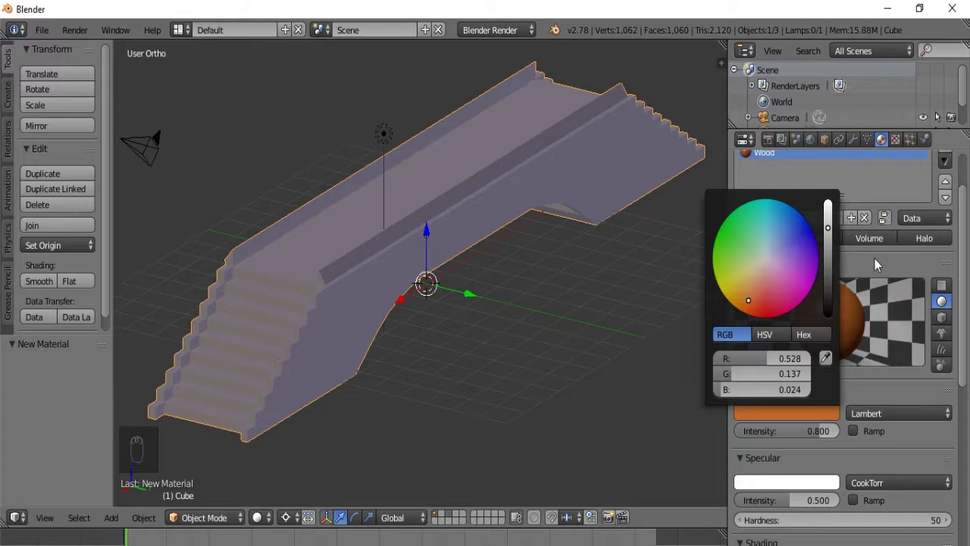
Step: Circle-select the walkway boards from top and side views for the Wood material
{"action": "key", "text": "Tab"}
{"action": "middle_click", "coordinate": [382, 273]}
{"action": "key", "text": "KP_1"}
{"action": "key", "text": "KP_7"}
{"action": "key", "text": "c"}
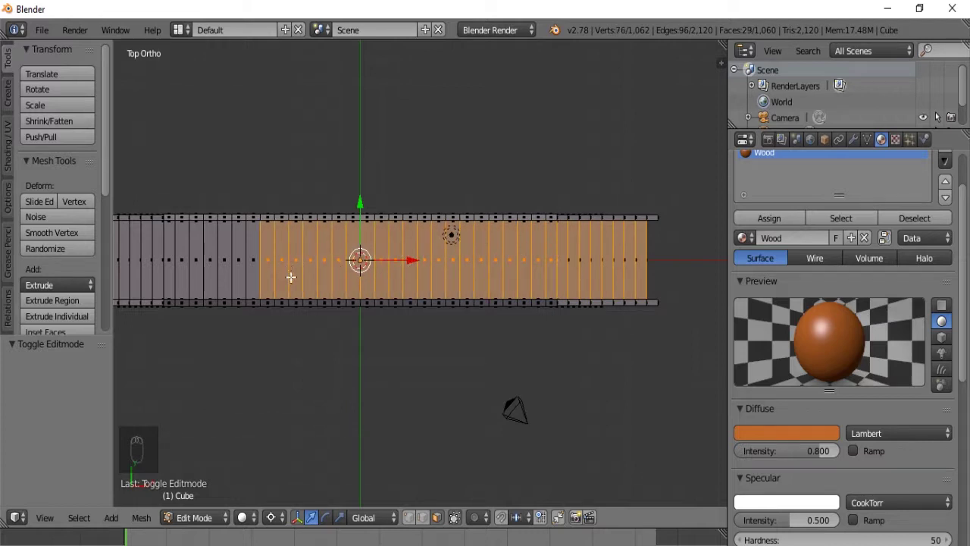
{"action": "key", "text": "c"}
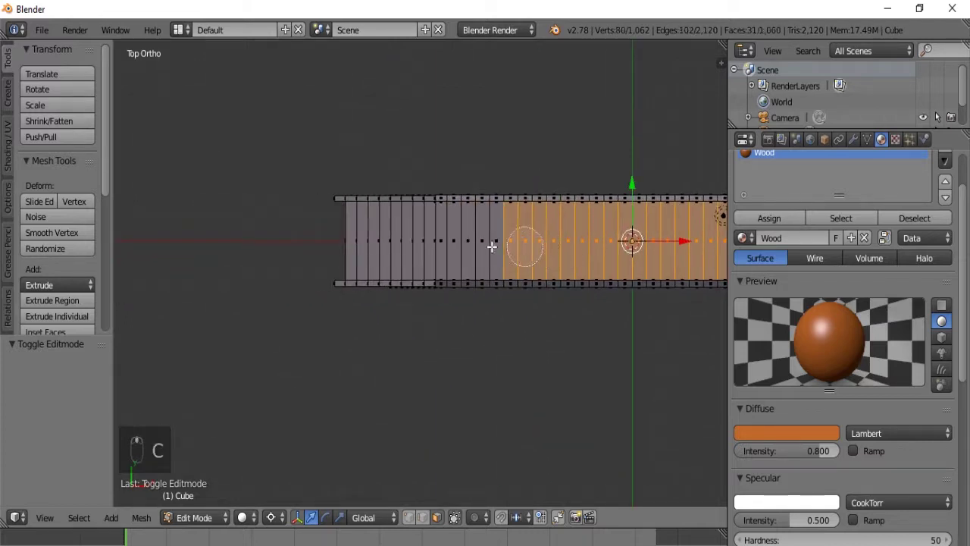
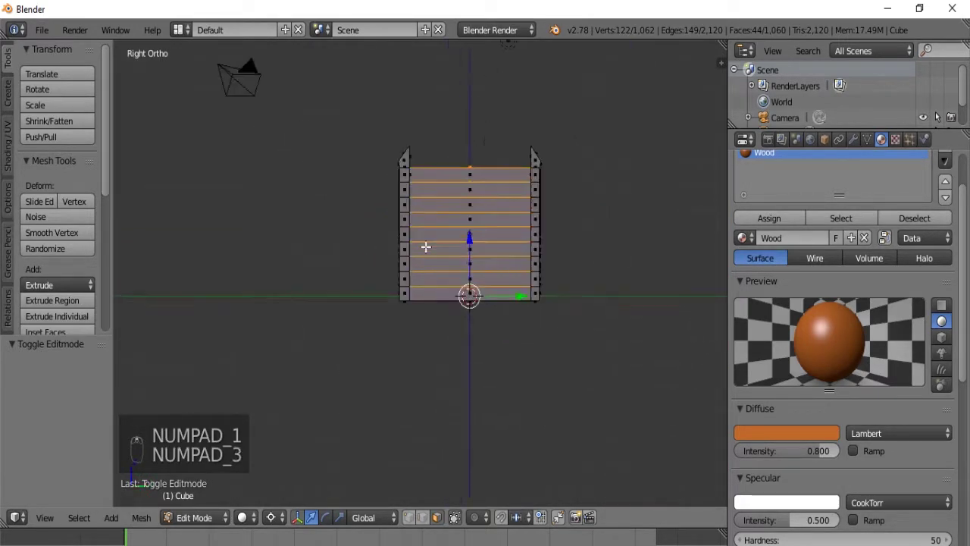
{"action": "key", "text": "c"}
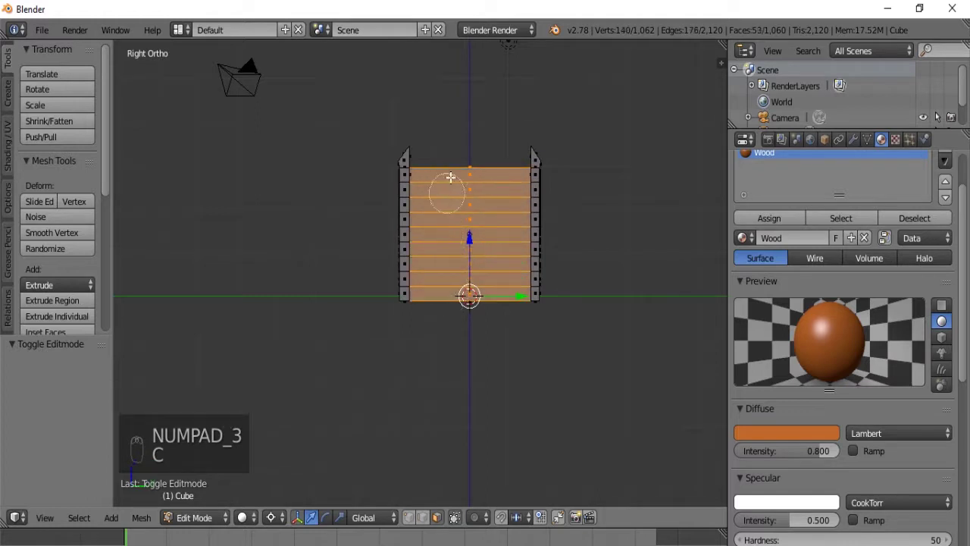
Step: Circle-select the remaining boards from the opposite side, then deselect the whole mesh
{"action": "key", "text": "KP_9"}
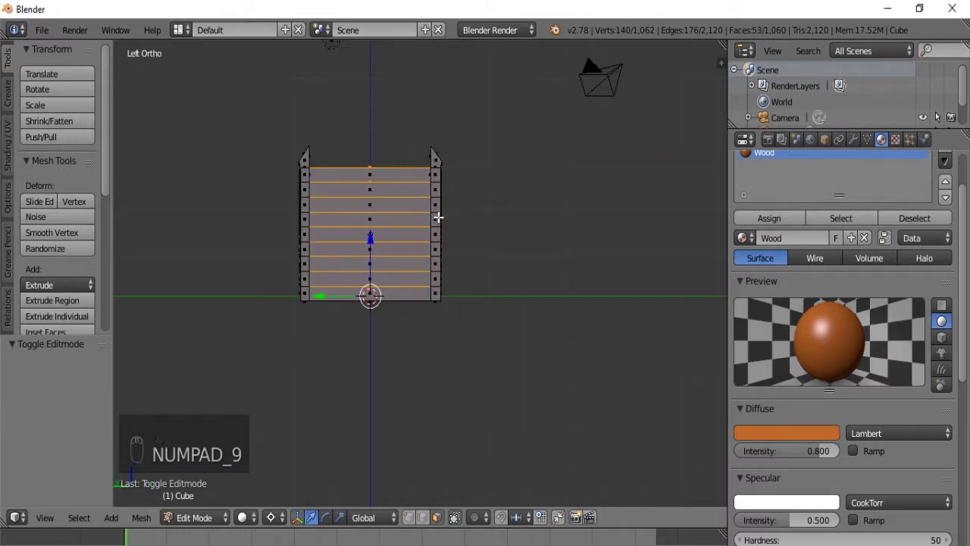
{"action": "key", "text": "c"}
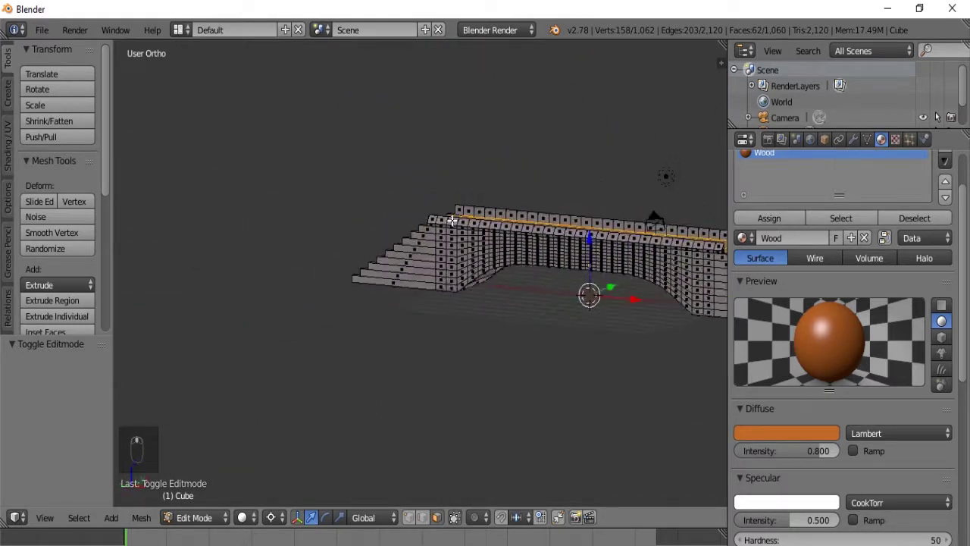
{"action": "middle_click", "coordinate": [761, 223]}
{"action": "left_click_drag", "start_coordinate": [760, 223], "coordinate": [530, 337]}
{"action": "key", "text": "a"}
{"action": "left_click_drag", "start_coordinate": [531, 336], "coordinate": [585, 294]}
{"action": "middle_click", "coordinate": [585, 294]}
{"action": "key", "text": "KP_5"}
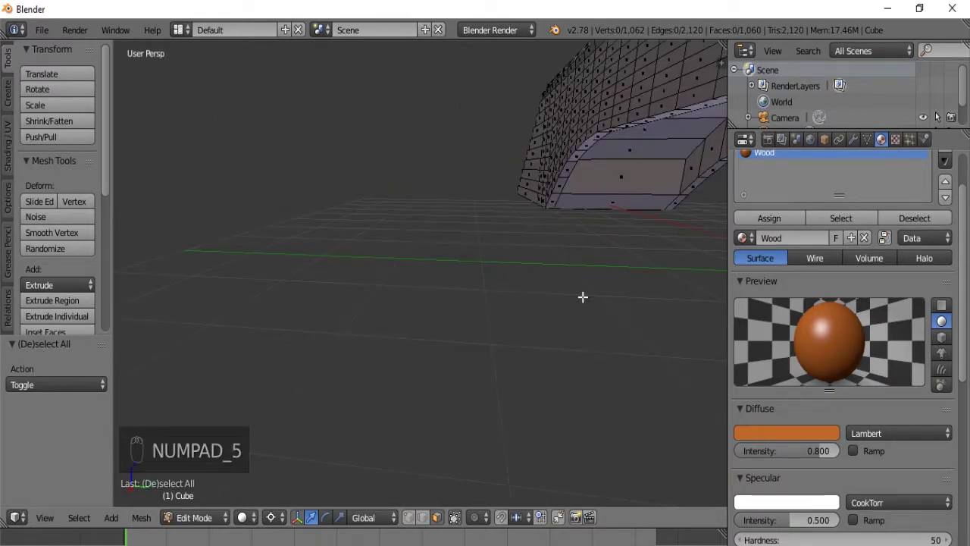
Step: Orbit the wood-planked bridge from above and the side, ending in Front Ortho view
{"action": "middle_click", "coordinate": [511, 263]}
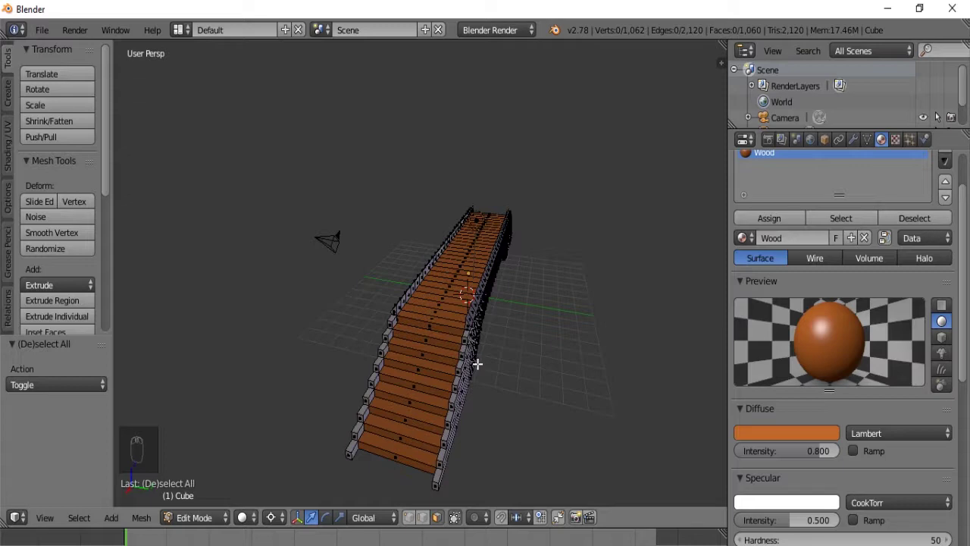
{"action": "left_click_drag", "start_coordinate": [478, 360], "coordinate": [361, 303]}
{"action": "key", "text": "KP_1"}
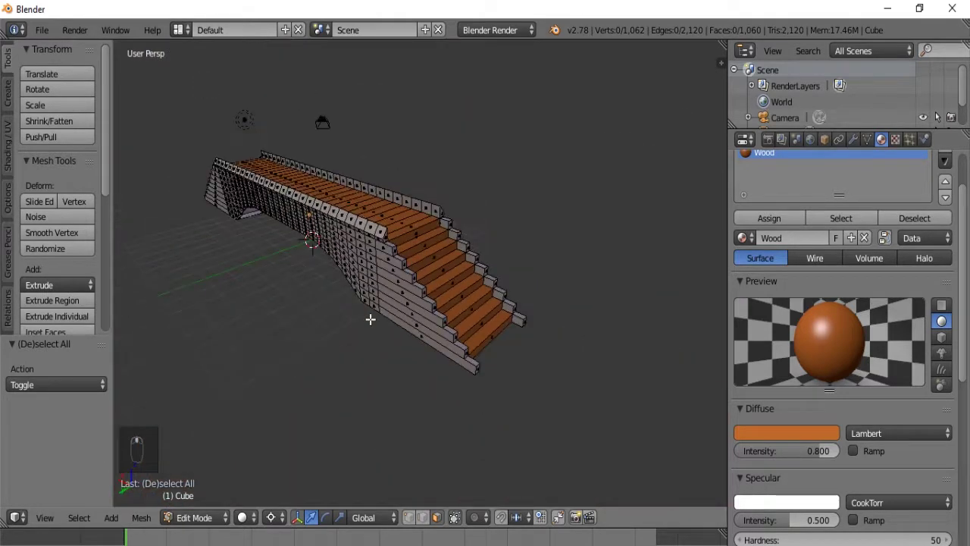
{"action": "left_click_drag", "start_coordinate": [374, 314], "coordinate": [354, 171]}
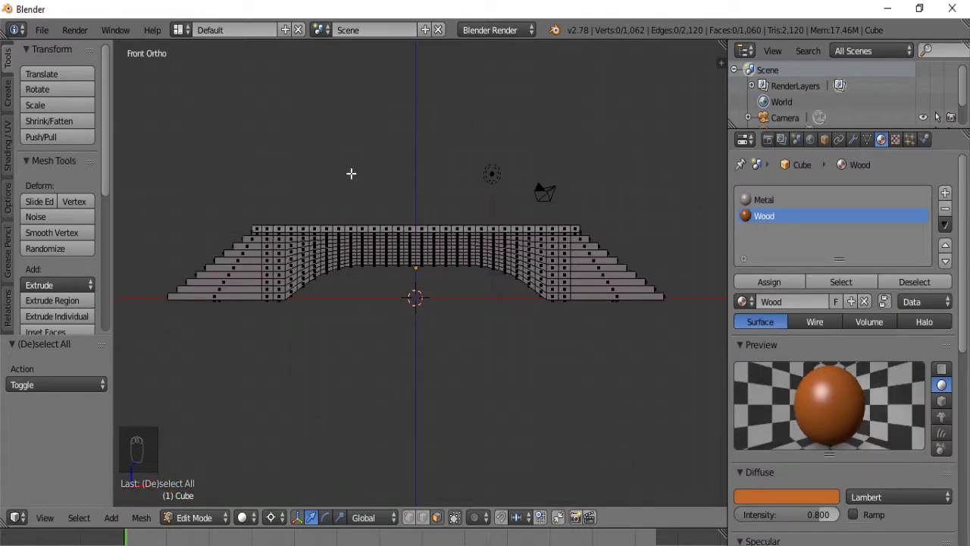
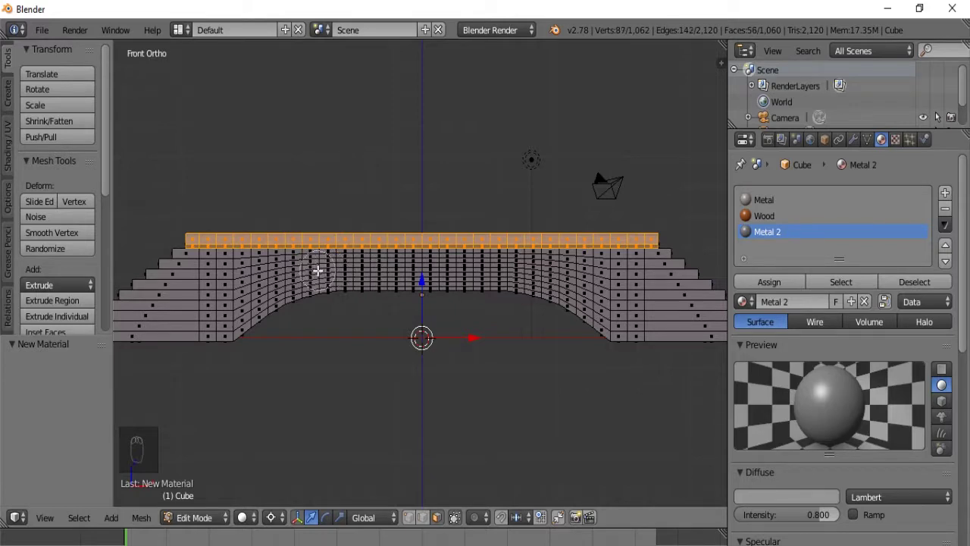
Step: Circle- and box-select the rail top faces in wireframe front view
{"action": "left_click_drag", "start_coordinate": [455, 280], "coordinate": [296, 310]}
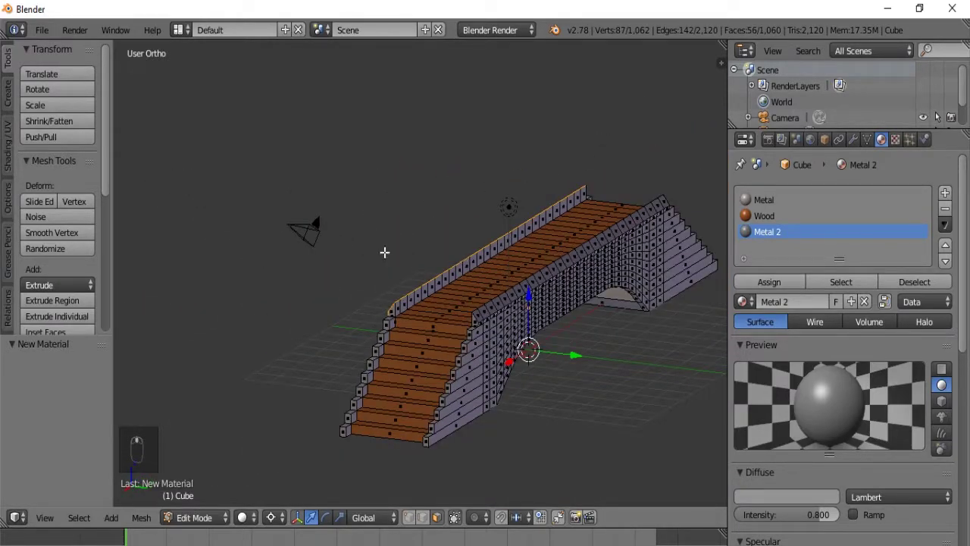
{"action": "key", "text": "KP_1"}
{"action": "key", "text": "z"}
{"action": "key", "text": "c"}
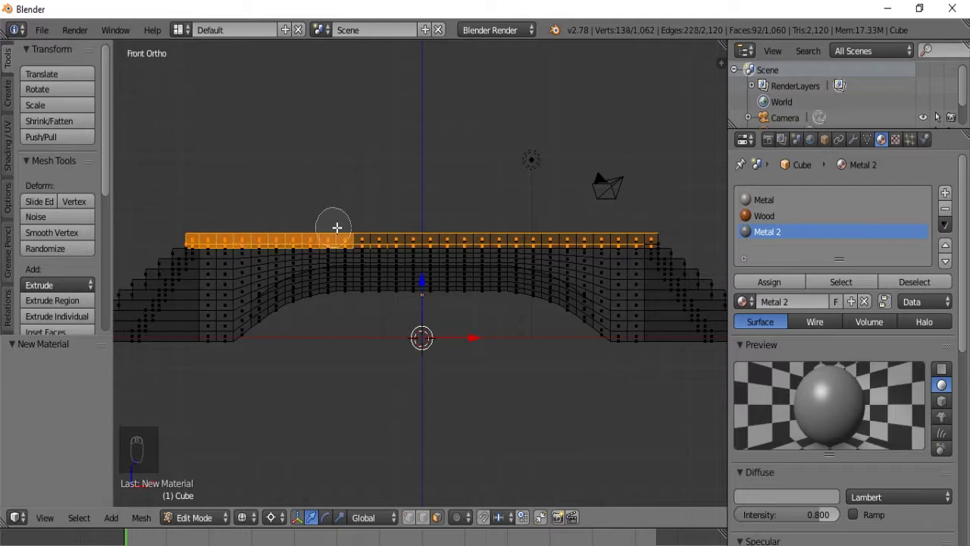
{"action": "key", "text": "b"}
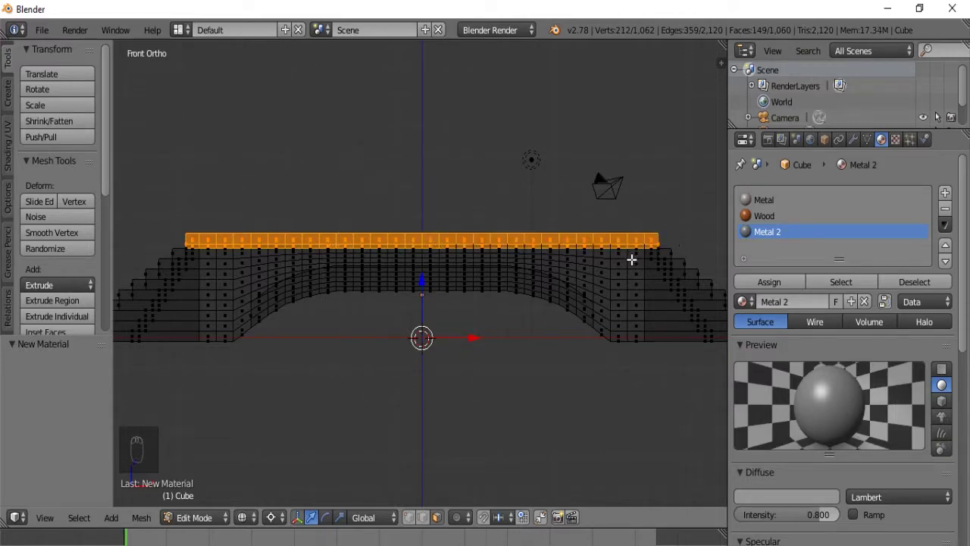
{"action": "left_click_drag", "start_coordinate": [630, 259], "coordinate": [395, 303]}
{"action": "key", "text": "z"}
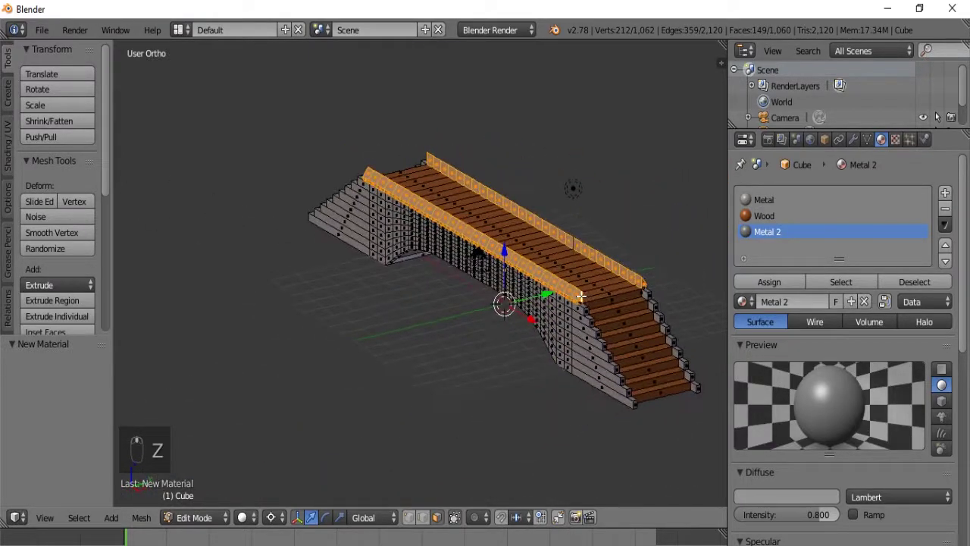
Step: Assign Metal 2 to the selected rail faces and deselect the mesh
{"action": "middle_click", "coordinate": [762, 288]}
{"action": "left_click", "coordinate": [759, 284]}
{"action": "left_click", "coordinate": [522, 319]}
{"action": "key", "text": "a"}
{"action": "middle_click", "coordinate": [489, 326]}
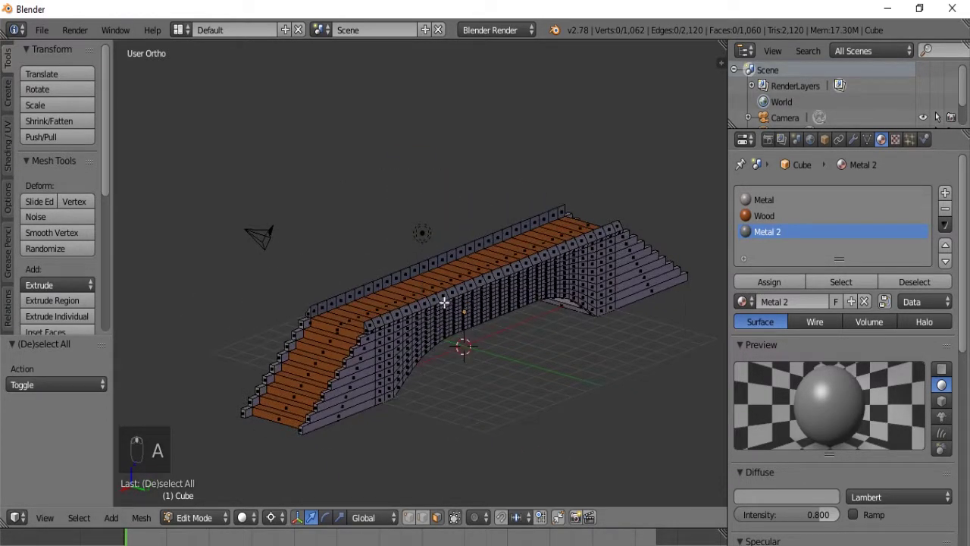
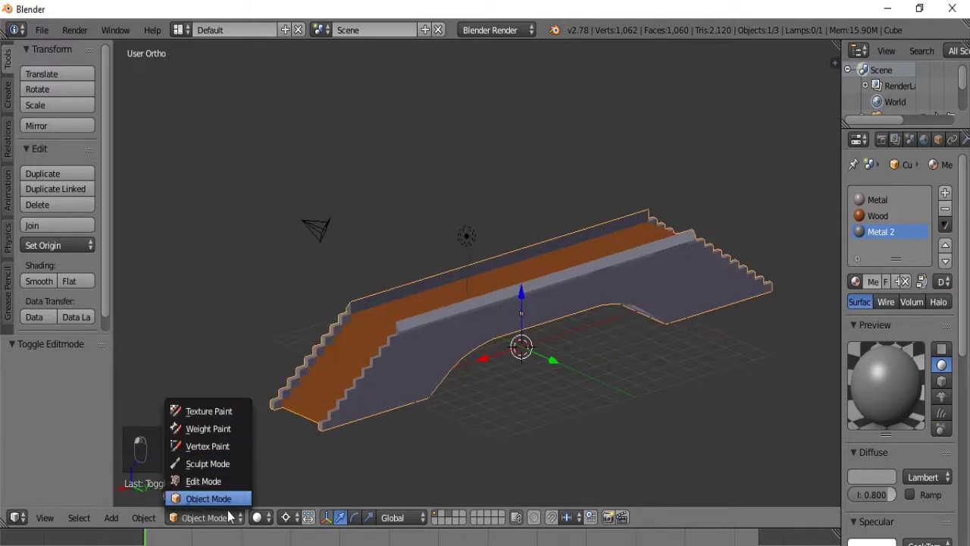
Step: Return to Object Mode and switch the viewport shading before rendering
{"action": "left_click", "coordinate": [232, 510]}
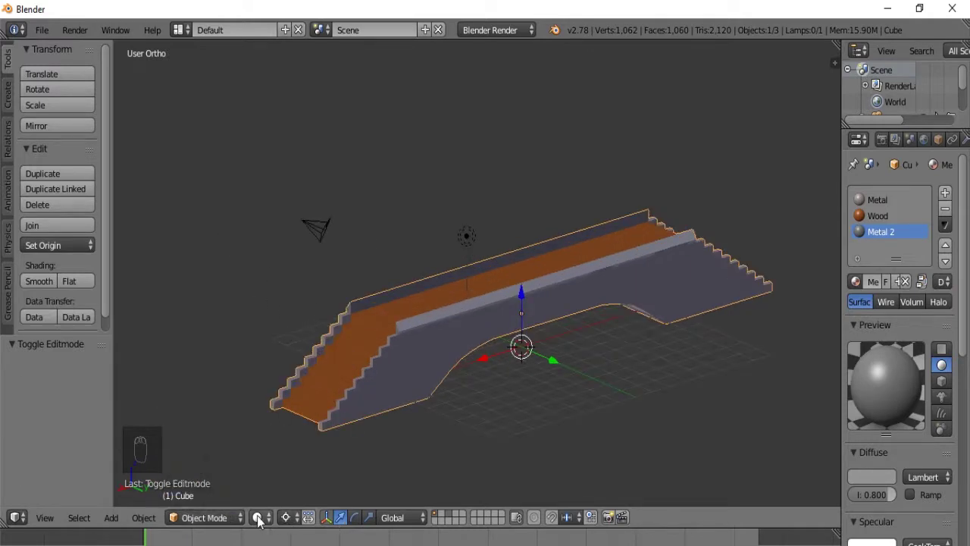
{"action": "left_click_drag", "start_coordinate": [263, 529], "coordinate": [274, 471]}
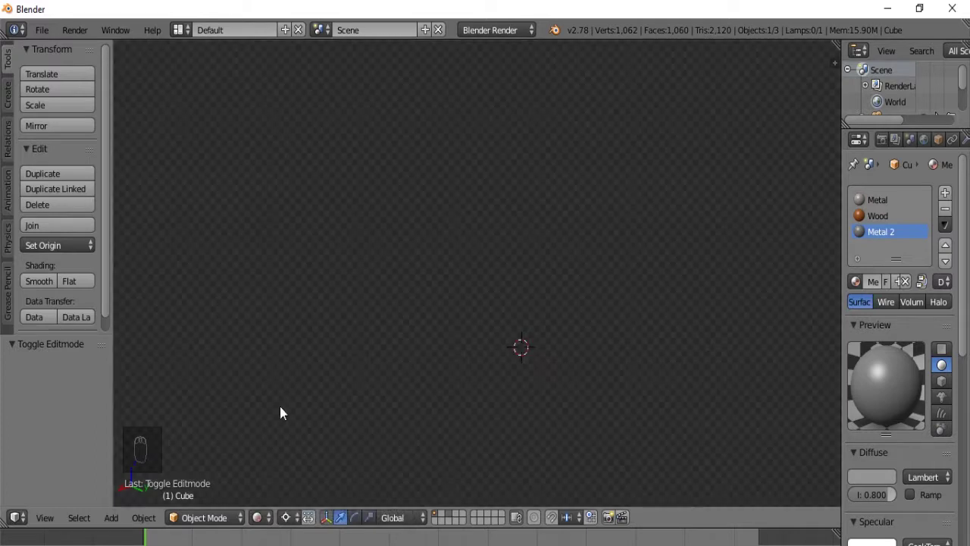
Step: Return from the dark render to the scene and bring up the lamp's settings
{"action": "left_click_drag", "start_coordinate": [527, 360], "coordinate": [420, 293]}
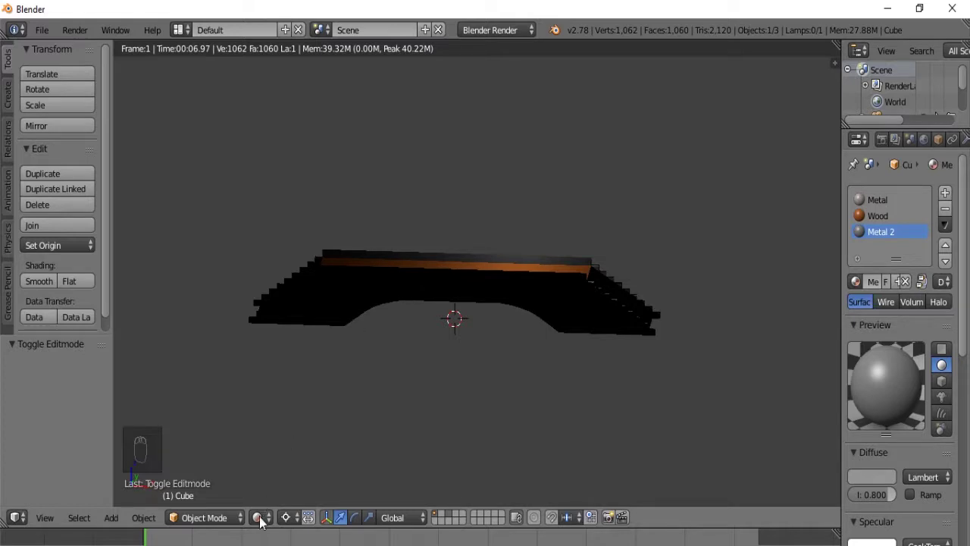
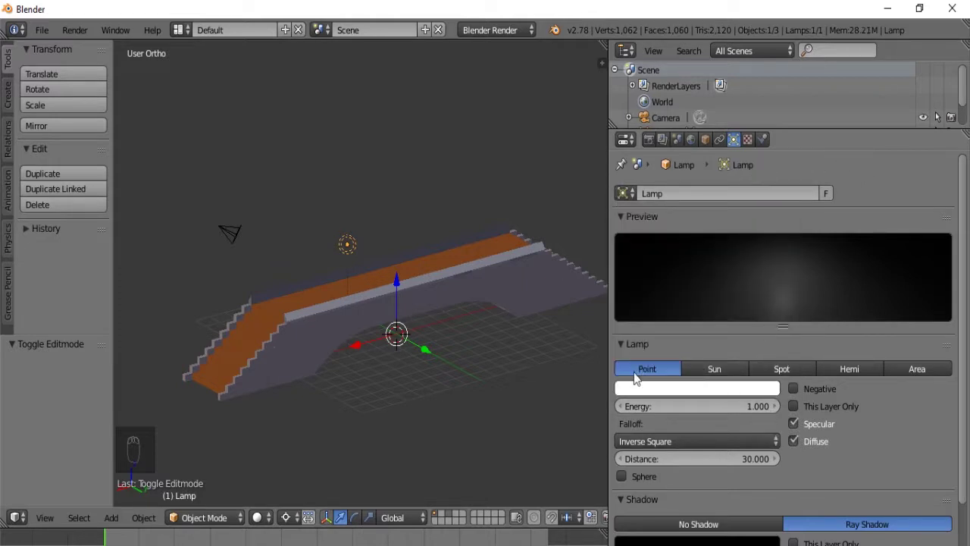
Step: Make the lamp a Sun lamp and select it while orbiting around the bridge
{"action": "left_click_drag", "start_coordinate": [701, 371], "coordinate": [483, 350]}
{"action": "left_click_drag", "start_coordinate": [483, 351], "coordinate": [381, 329]}
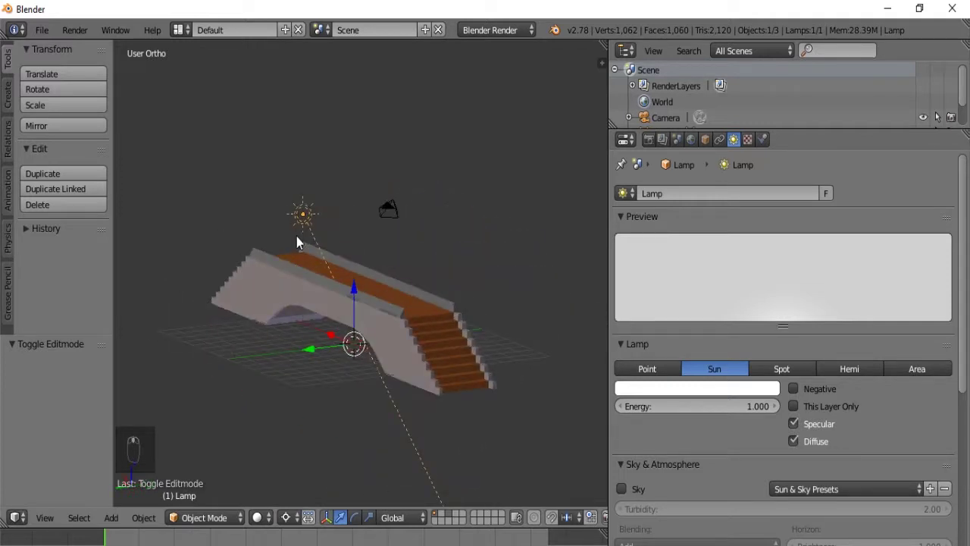
{"action": "left_click_drag", "start_coordinate": [401, 403], "coordinate": [332, 313]}
{"action": "left_click_drag", "start_coordinate": [369, 314], "coordinate": [315, 256]}
{"action": "left_click_drag", "start_coordinate": [319, 209], "coordinate": [361, 367]}
{"action": "right_click", "coordinate": [286, 348]}
{"action": "middle_click", "coordinate": [277, 347]}
{"action": "left_click_drag", "start_coordinate": [361, 368], "coordinate": [287, 322]}
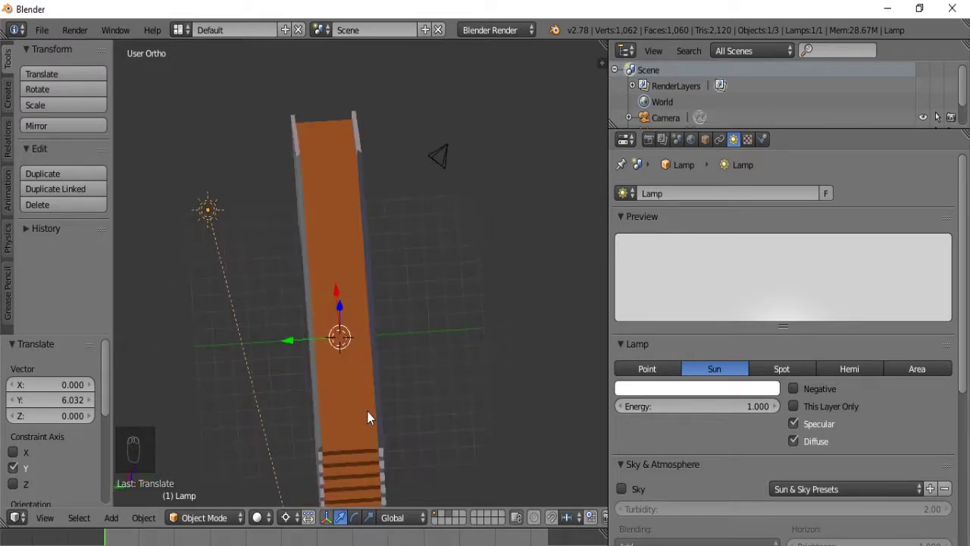
Step: From top view, rotate and move the sun to shine across the bridge, then deselect all
{"action": "key", "text": "KP_7"}
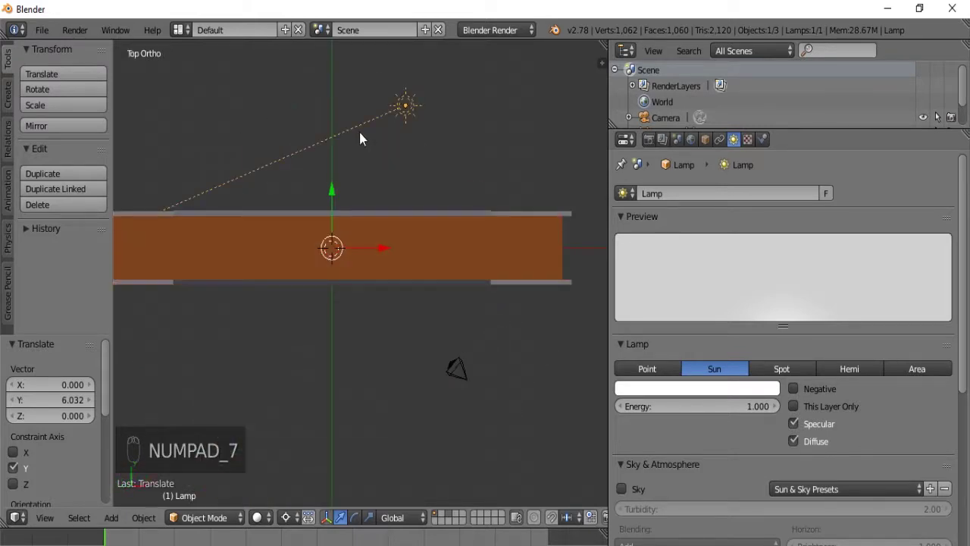
{"action": "key", "text": "r"}
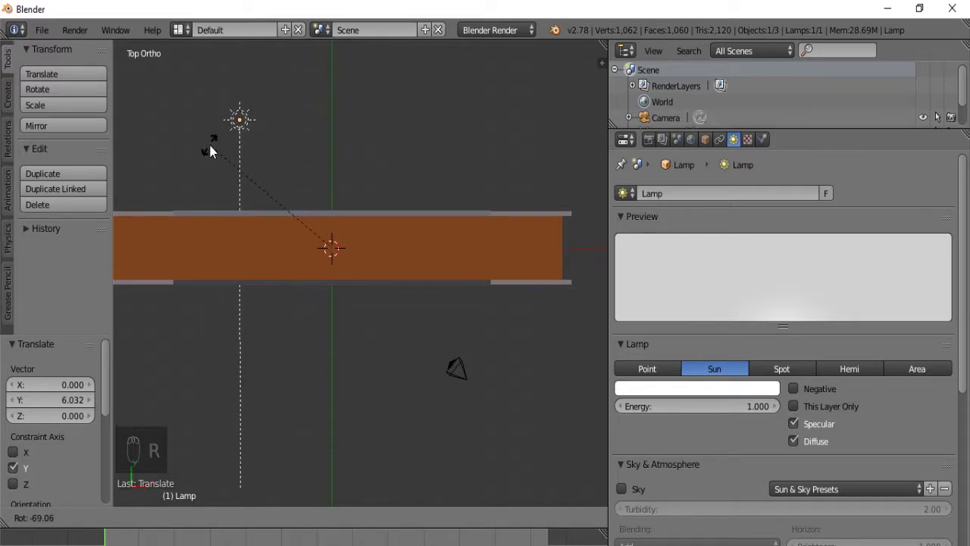
{"action": "left_click_drag", "start_coordinate": [341, 296], "coordinate": [480, 174]}
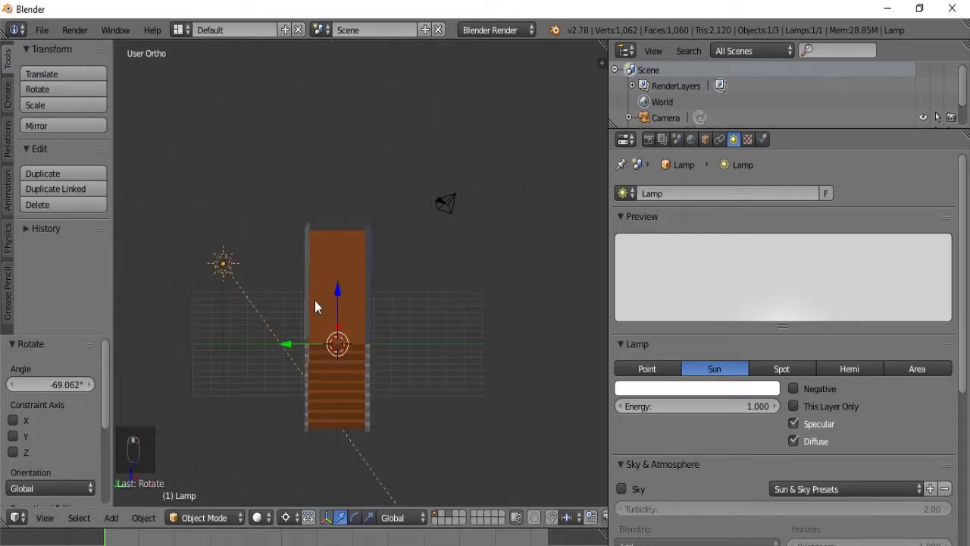
{"action": "left_click_drag", "start_coordinate": [339, 268], "coordinate": [336, 243]}
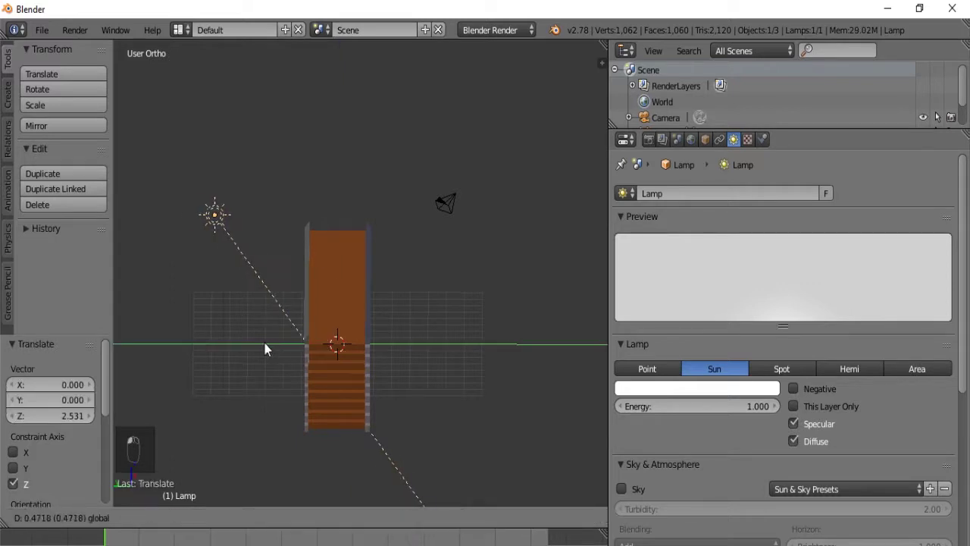
{"action": "left_click_drag", "start_coordinate": [334, 351], "coordinate": [384, 336]}
{"action": "key", "text": "a"}
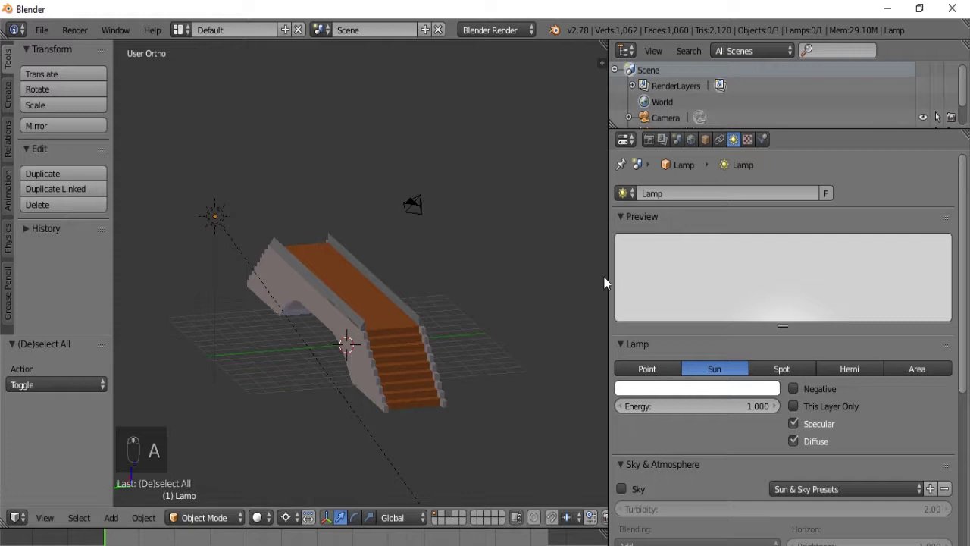